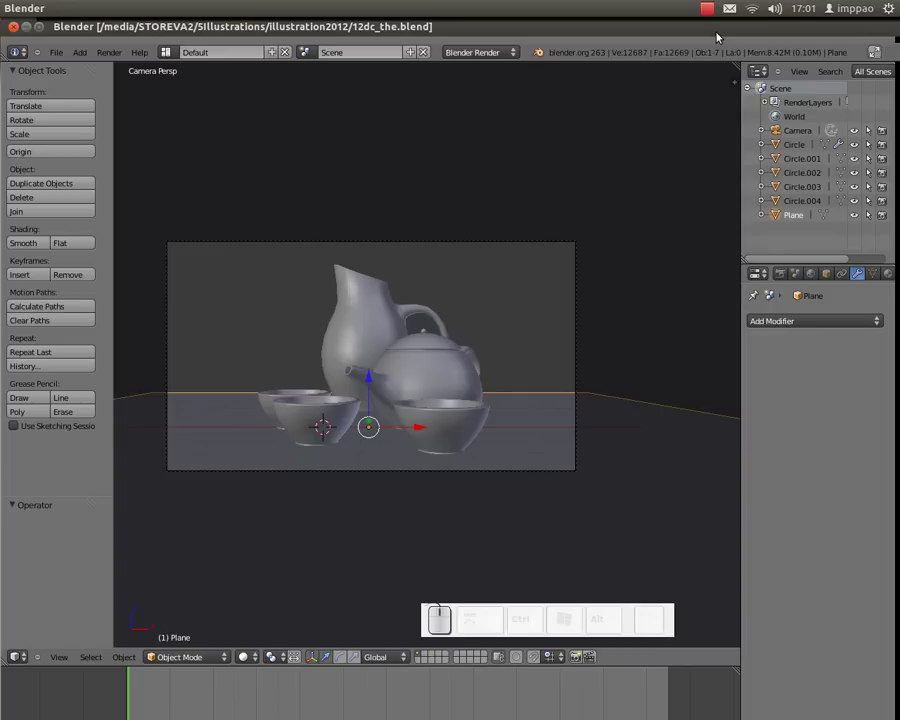
Step: Set the render engine to Cycles and the viewport to Rendered shading, zoomed on the camera frame
{"action": "left_click", "coordinate": [511, 51]}
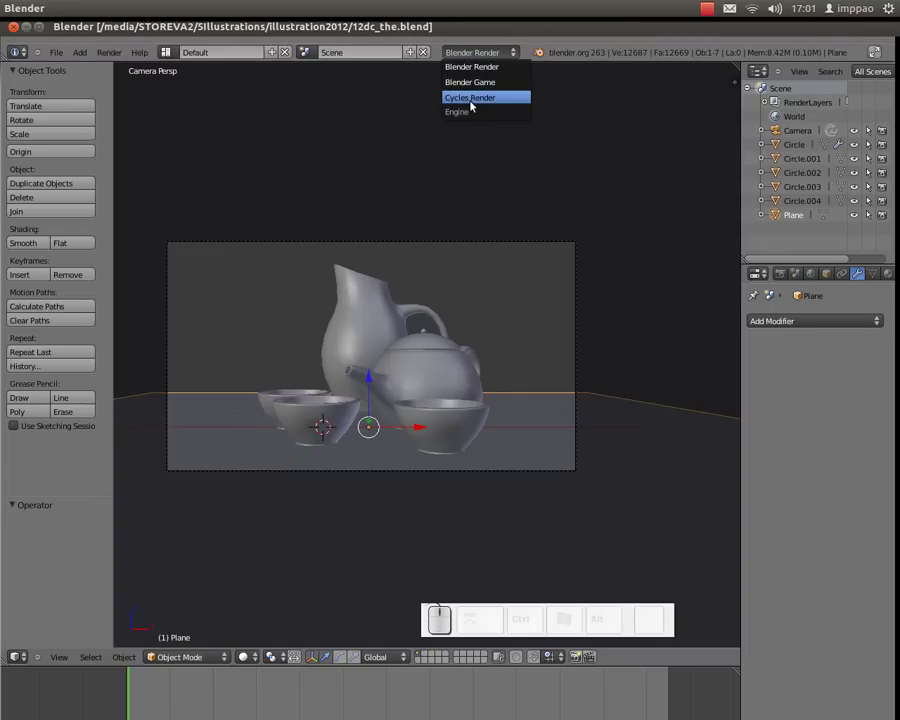
{"action": "left_click", "coordinate": [475, 101]}
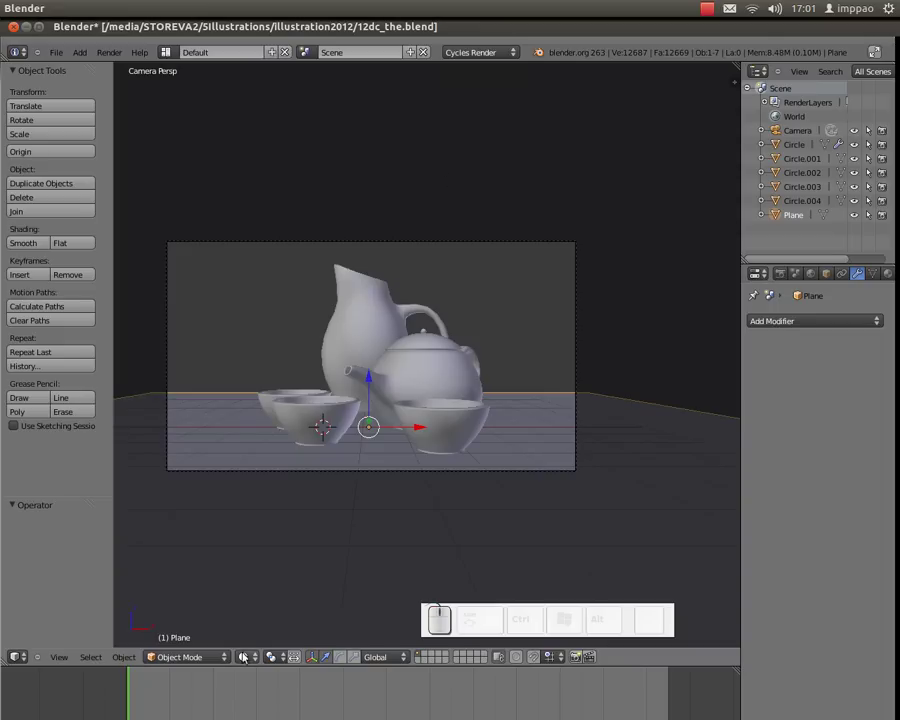
{"action": "left_click", "coordinate": [244, 661]}
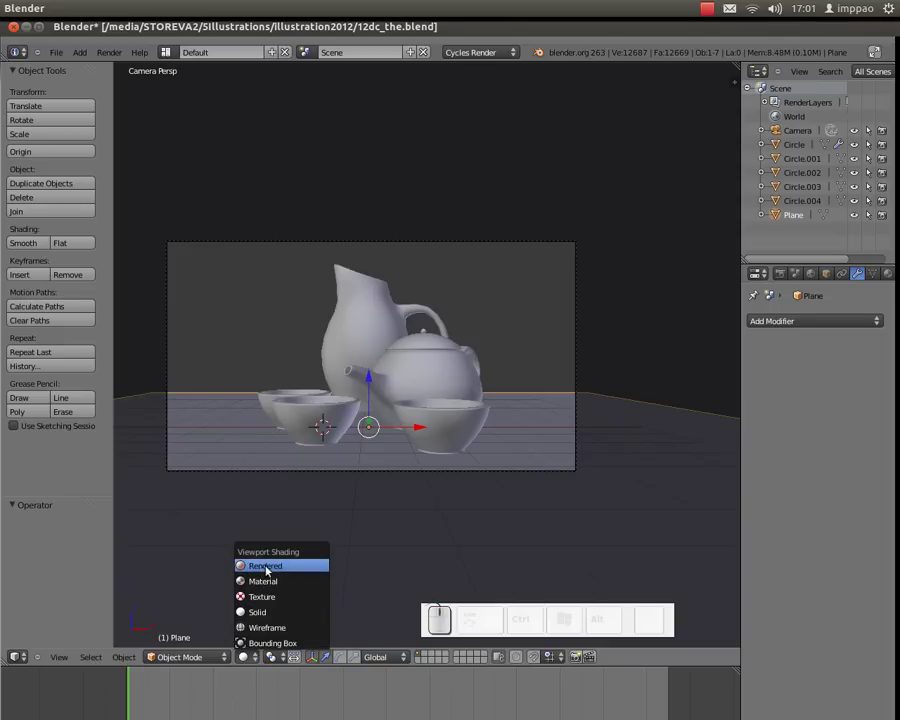
{"action": "left_click", "coordinate": [269, 566]}
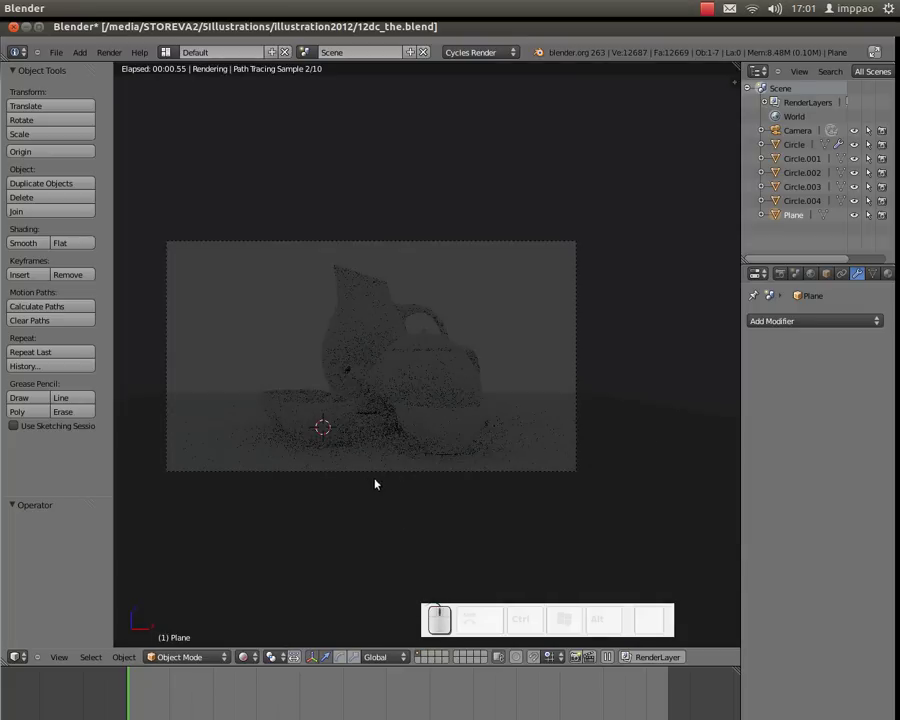
{"action": "left_click_drag", "start_coordinate": [375, 421], "coordinate": [417, 390]}
{"action": "scroll", "scroll_direction": "up", "scroll_amount": 3}
{"action": "scroll", "scroll_direction": "down", "scroll_amount": 3}
{"action": "middle_click", "coordinate": [417, 390]}
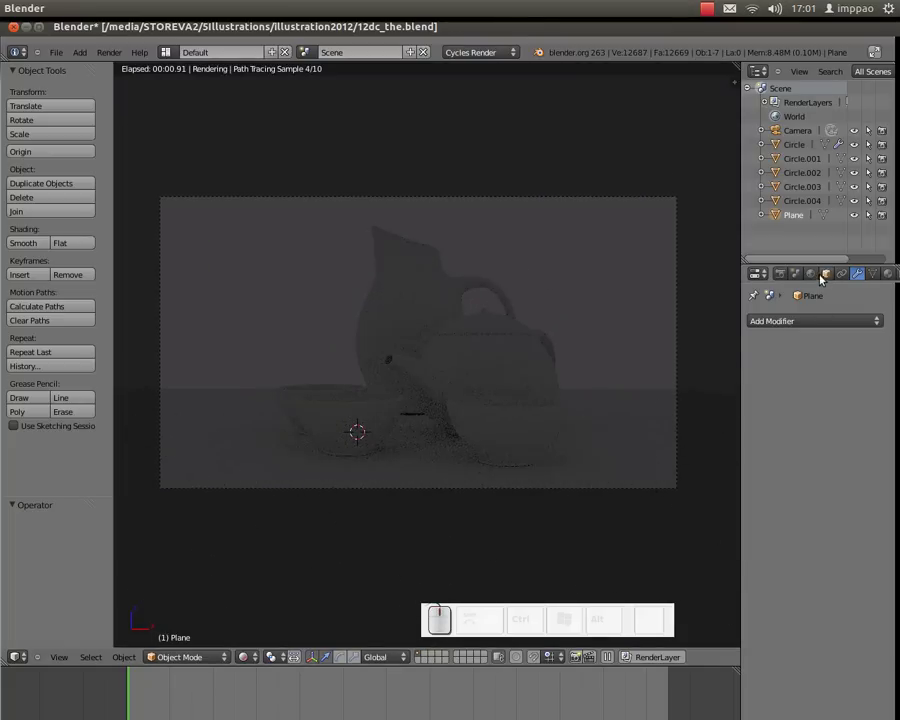
Step: Enable world nodes and use a Sky Texture as the background colour
{"action": "left_click", "coordinate": [814, 273]}
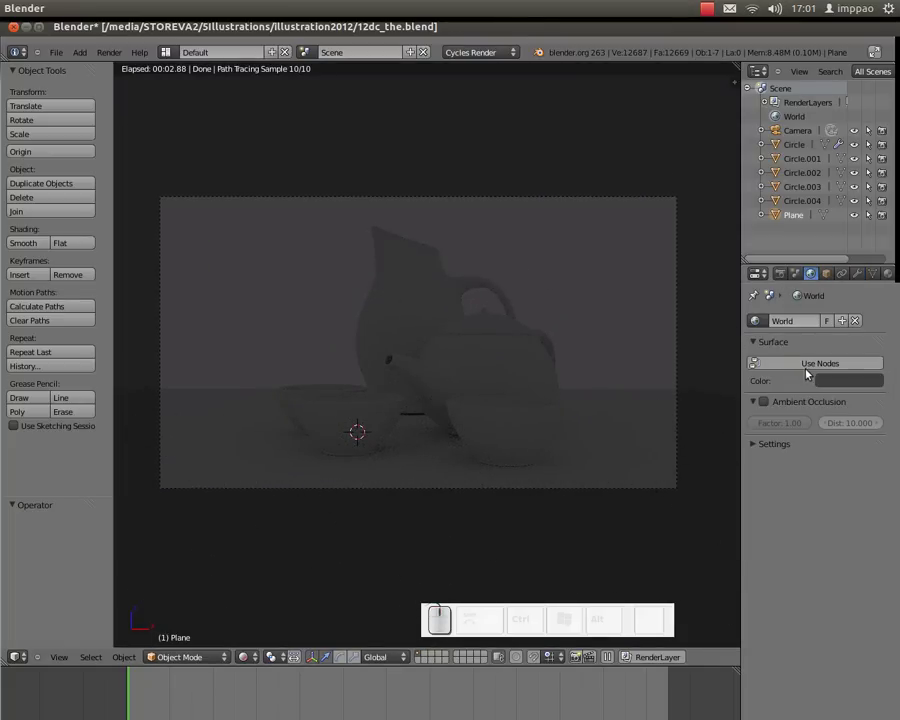
{"action": "left_click", "coordinate": [824, 362]}
{"action": "left_click", "coordinate": [879, 393]}
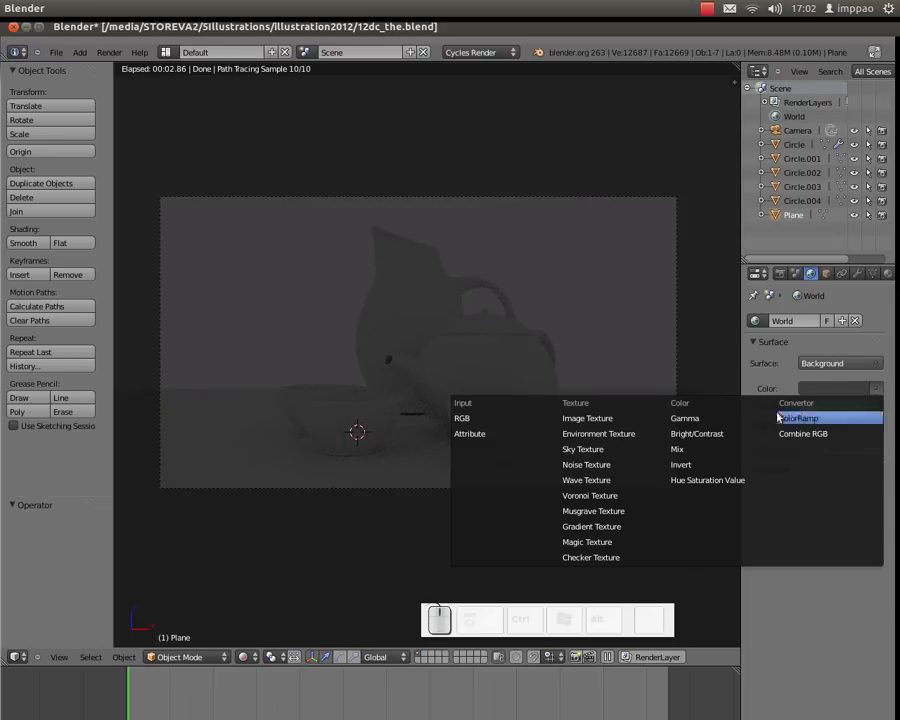
{"action": "left_click", "coordinate": [586, 453]}
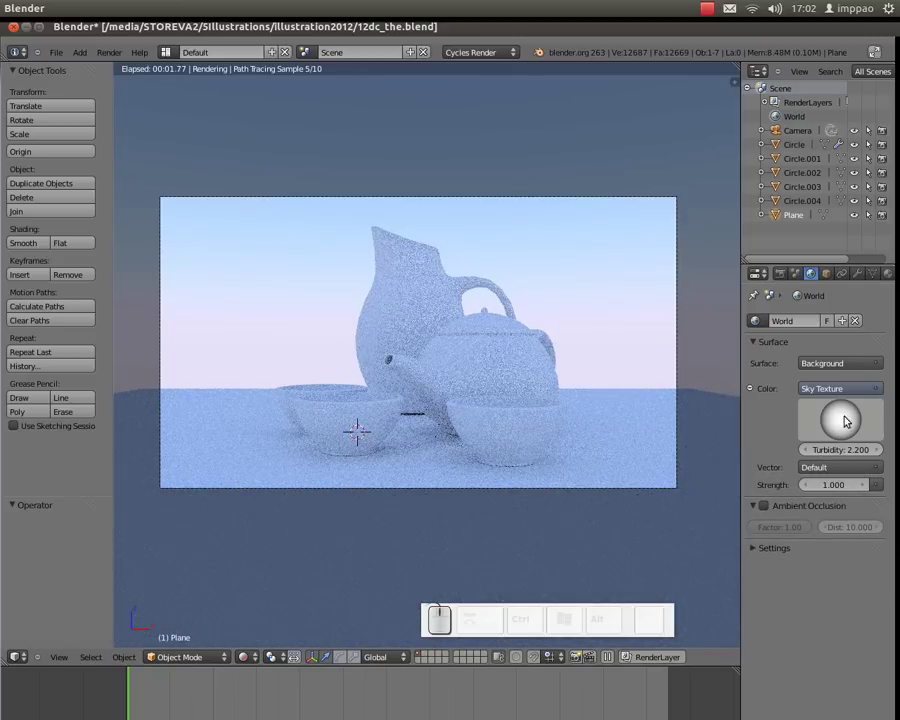
Step: Rotate the sky's sun direction and raise turbidity to 4.000
{"action": "left_click_drag", "start_coordinate": [844, 420], "coordinate": [273, 242]}
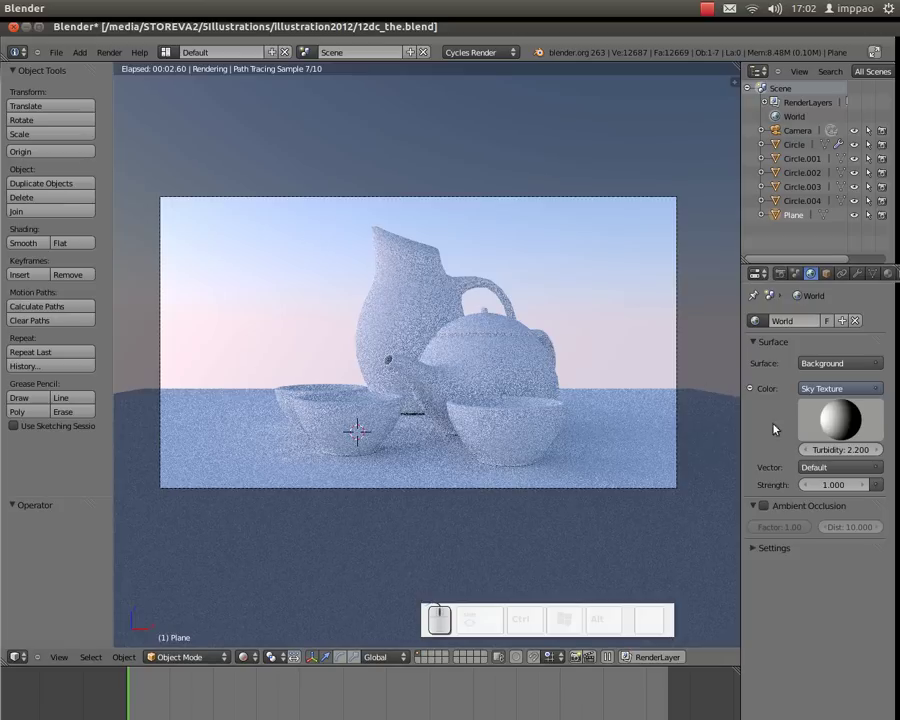
{"action": "left_click", "coordinate": [844, 454]}
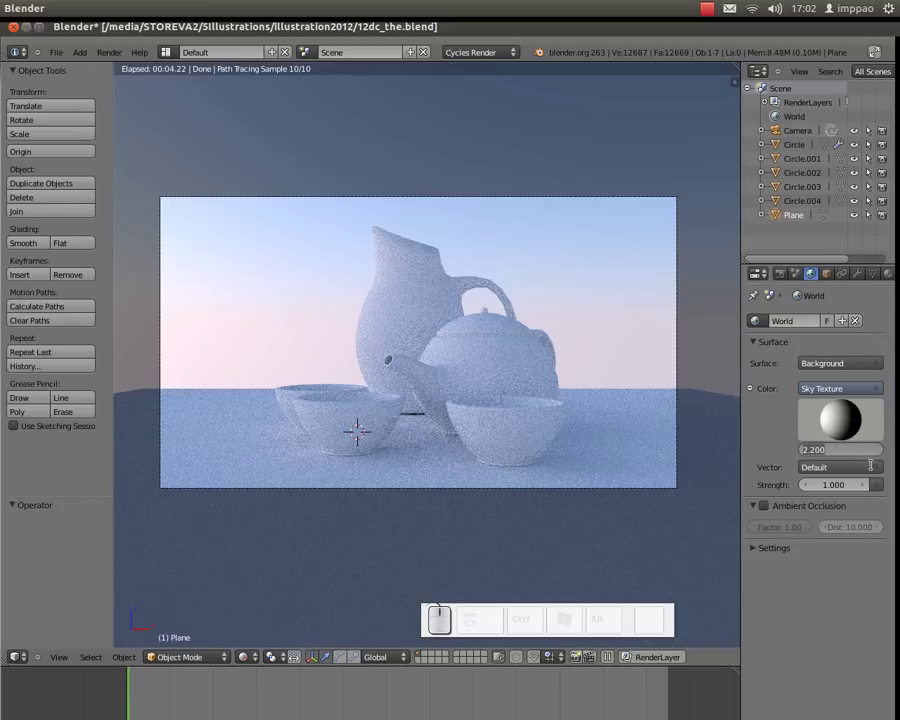
{"action": "key", "text": "KP_4"}
{"action": "key", "text": "KP_Enter"}
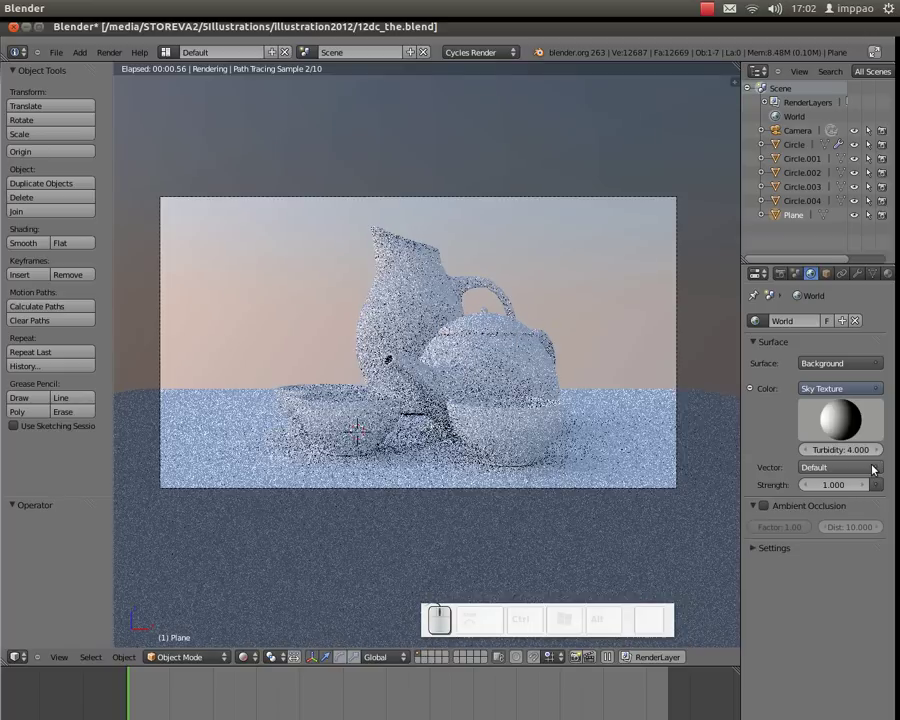
{"action": "left_click_drag", "start_coordinate": [550, 387], "coordinate": [524, 408]}
{"action": "scroll", "scroll_direction": "up", "scroll_amount": 3}
{"action": "middle_click", "coordinate": [506, 411]}
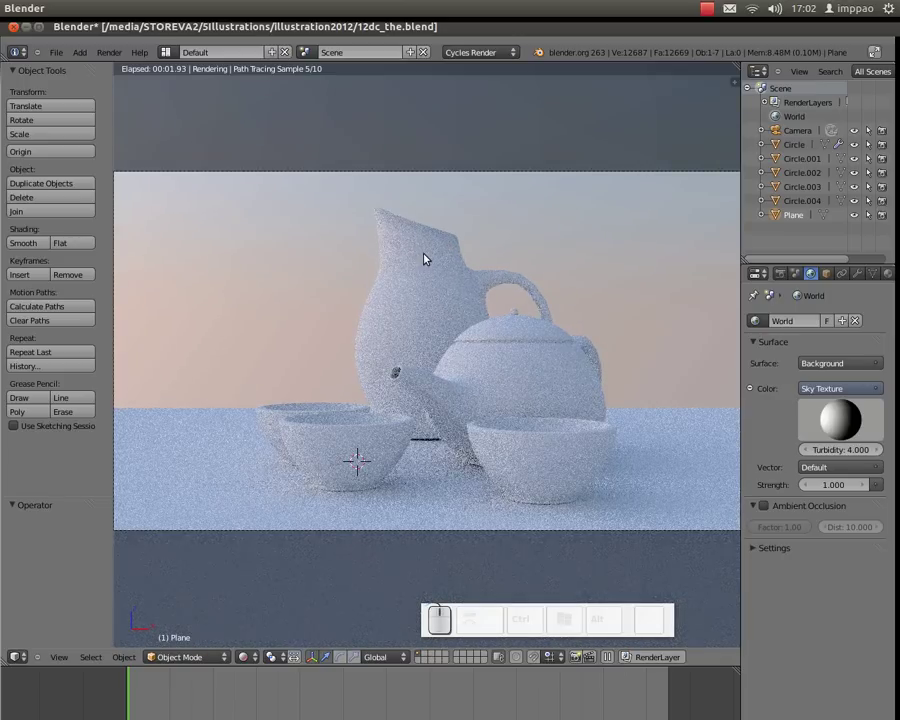
Step: Rename Circle.001 to carafe
{"action": "right_click", "coordinate": [420, 256]}
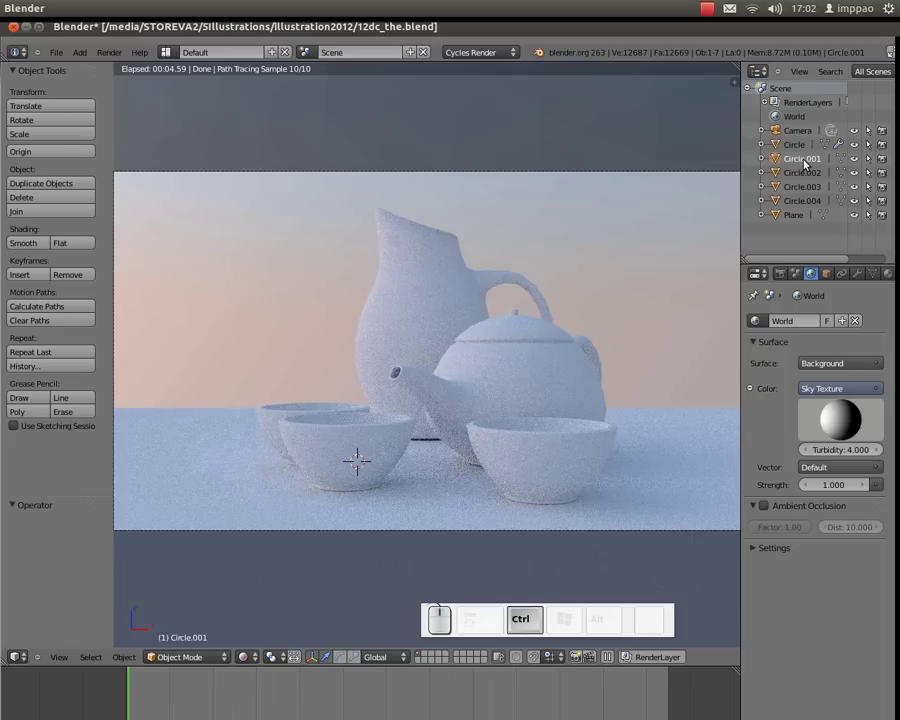
{"action": "left_click", "coordinate": [805, 163]}
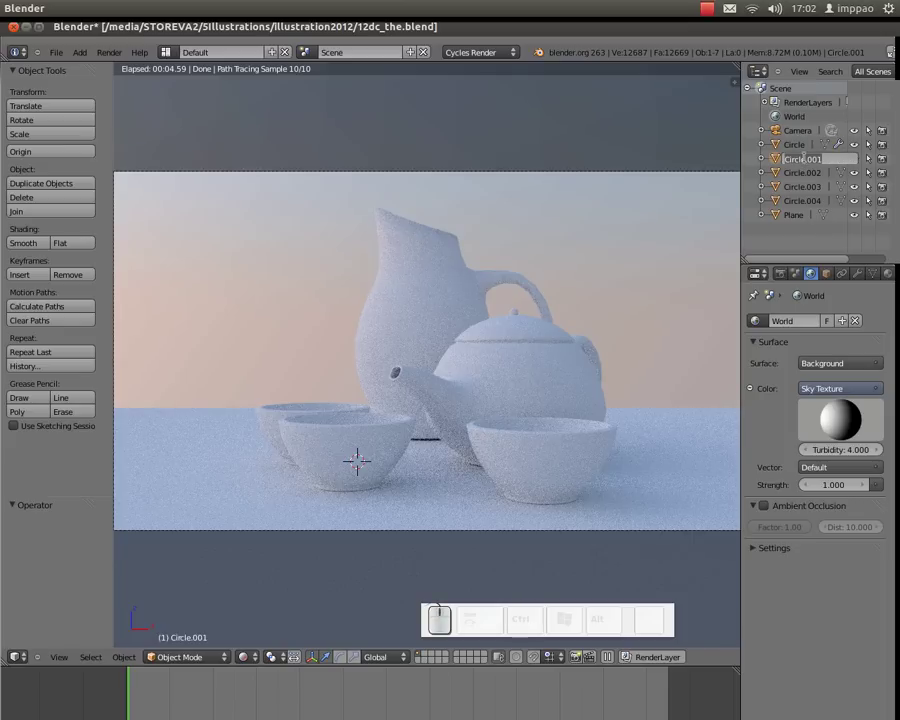
{"action": "key", "text": "c"}
{"action": "key", "text": "a"}
{"action": "key", "text": "r"}
{"action": "key", "text": "a"}
{"action": "key", "text": "f"}
{"action": "key", "text": "e"}
{"action": "key", "text": "Return"}
Step: Rename the teapot Circle.002 to the
{"action": "left_click", "coordinate": [540, 346]}
{"action": "left_click", "coordinate": [801, 160]}
{"action": "key", "text": "t"}
{"action": "key", "text": "h"}
{"action": "key", "text": "e"}
{"action": "key", "text": "Return"}
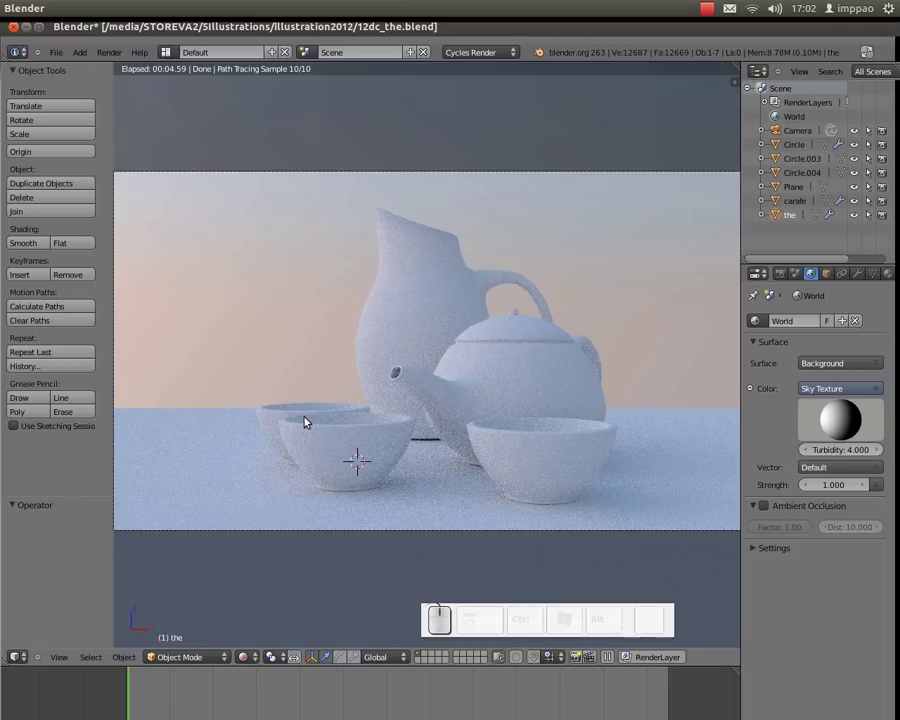
Step: Rename the three bowl circles to bol1, bol2 and bol3
{"action": "right_click", "coordinate": [299, 409]}
{"action": "left_click", "coordinate": [799, 148]}
{"action": "key", "text": "b"}
{"action": "key", "text": "o"}
{"action": "key", "text": "l"}
{"action": "key", "text": "KP_1"}
{"action": "key", "text": "KP_Enter"}
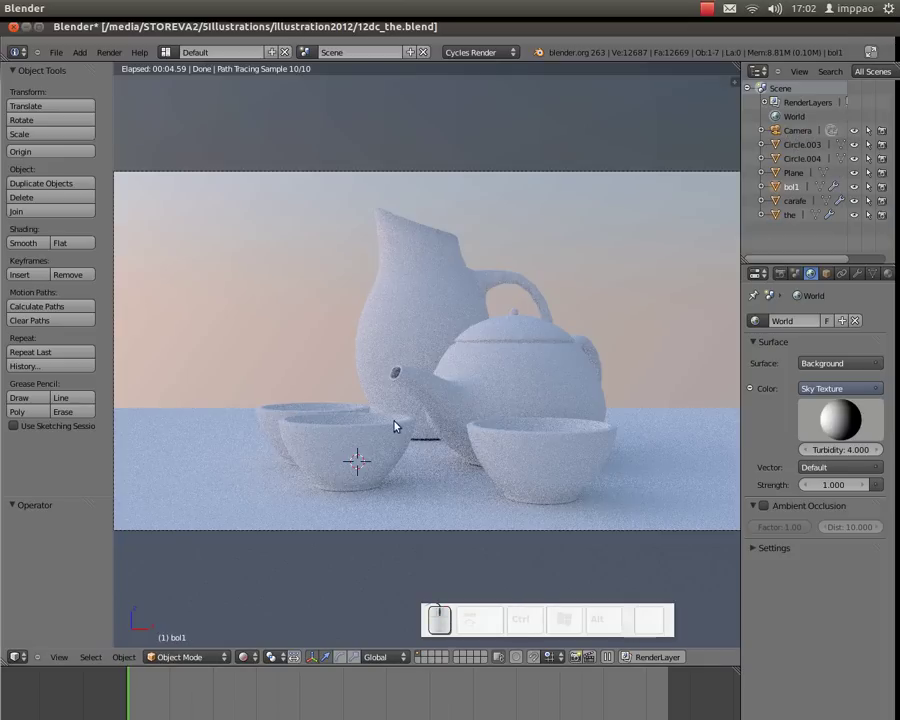
{"action": "right_click", "coordinate": [380, 431]}
{"action": "left_click", "coordinate": [811, 150]}
{"action": "key", "text": "b"}
{"action": "key", "text": "o"}
{"action": "key", "text": "l"}
{"action": "key", "text": "KP_Enter"}
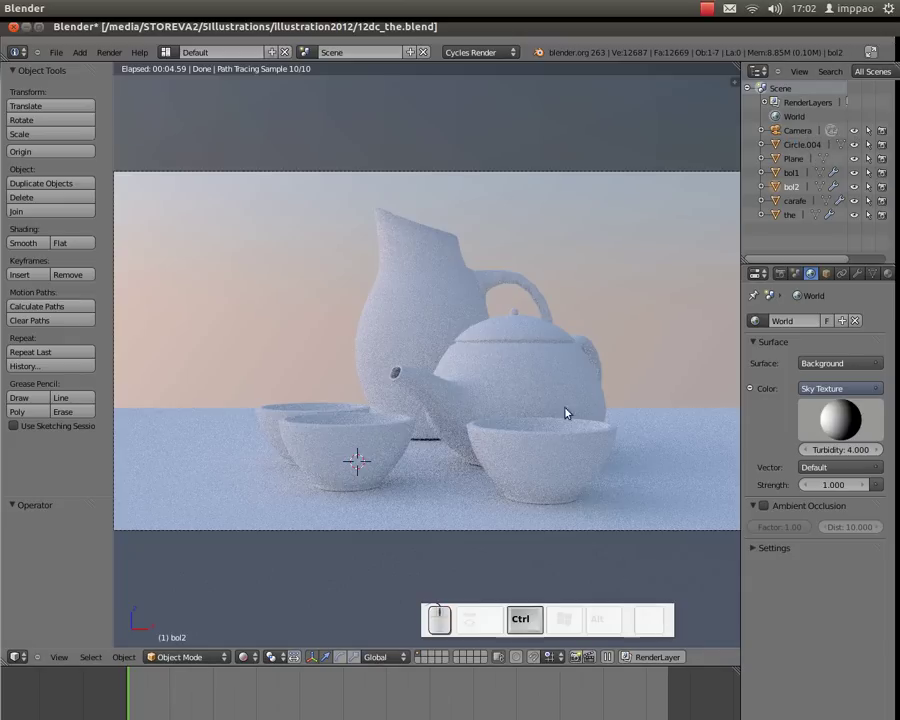
{"action": "left_click", "coordinate": [564, 446]}
{"action": "left_click", "coordinate": [803, 152]}
{"action": "key", "text": "b"}
{"action": "key", "text": "o"}
{"action": "key", "text": "l"}
{"action": "key", "text": "KP_Enter"}
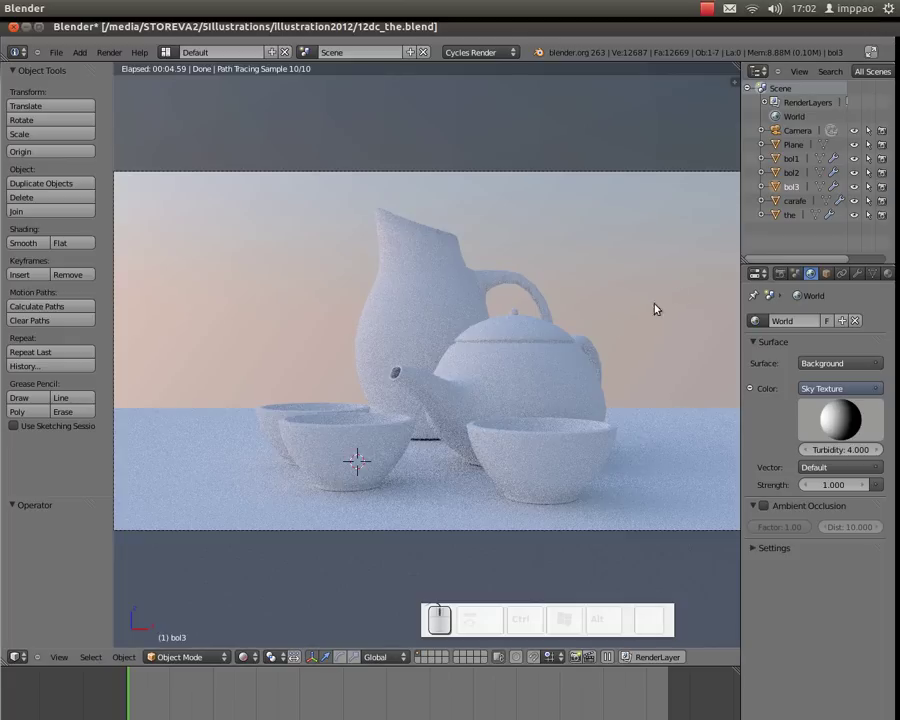
Step: Rename the floor Plane to bois
{"action": "right_click", "coordinate": [646, 425]}
{"action": "left_click", "coordinate": [800, 146]}
{"action": "key", "text": "b"}
{"action": "key", "text": "o"}
{"action": "key", "text": "i"}
{"action": "key", "text": "s"}
{"action": "key", "text": "Return"}
{"action": "left_click", "coordinate": [585, 248]}
{"action": "middle_click", "coordinate": [566, 232]}
Step: Give the carafe a new material with a Glass BSDF surface
{"action": "right_click", "coordinate": [413, 248]}
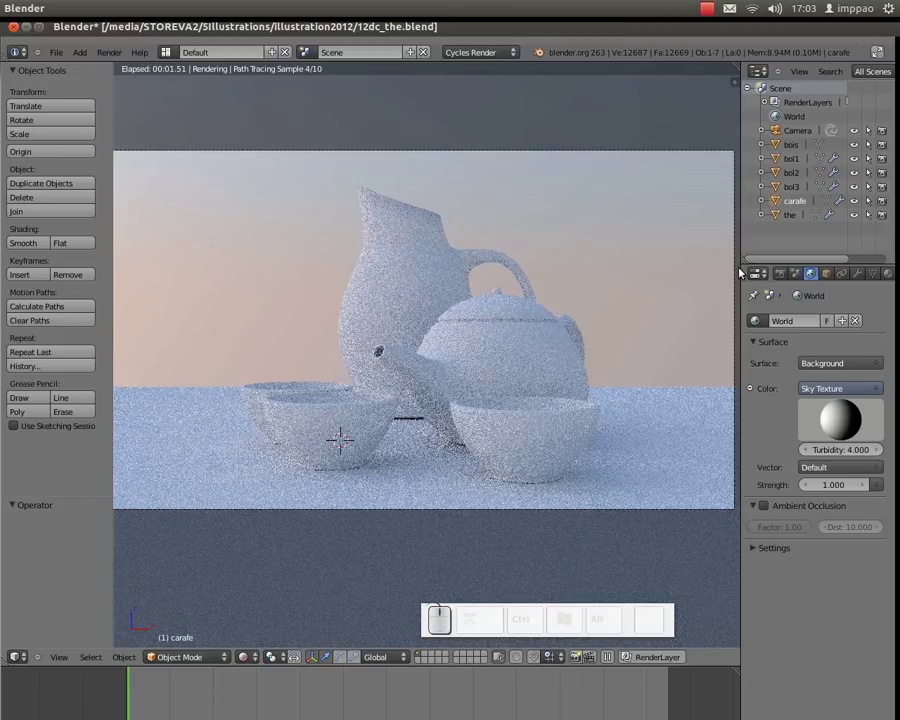
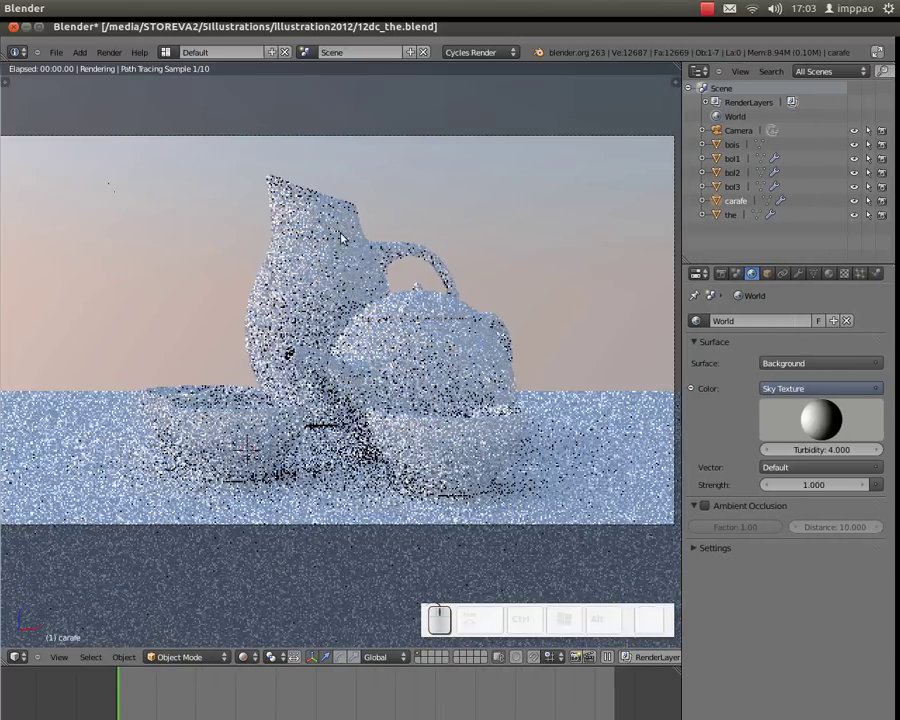
{"action": "right_click", "coordinate": [323, 232]}
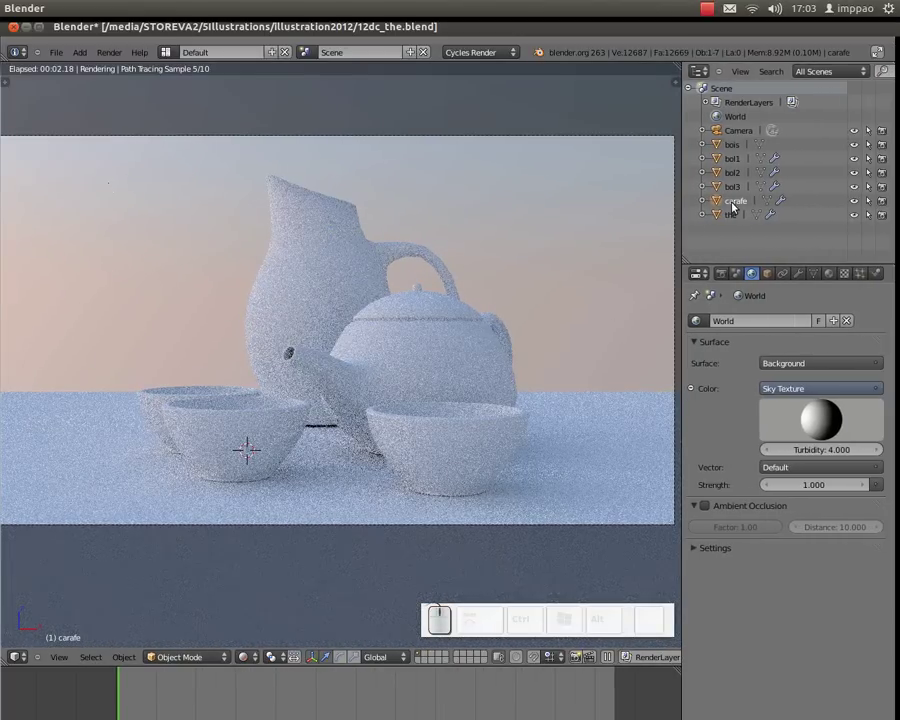
{"action": "left_click", "coordinate": [833, 271]}
{"action": "left_click", "coordinate": [765, 371]}
{"action": "left_click", "coordinate": [815, 408]}
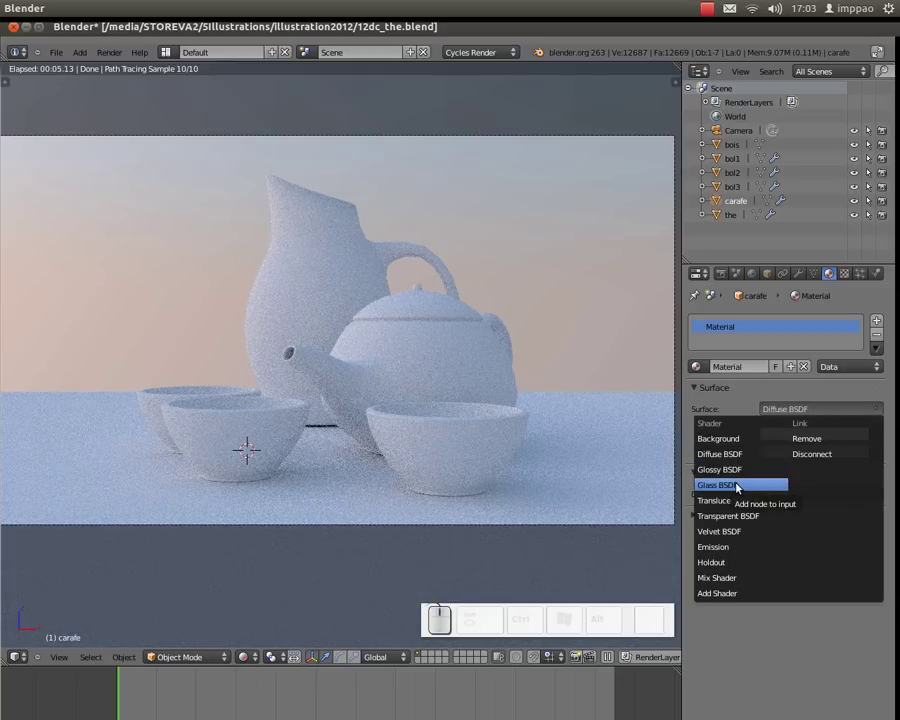
{"action": "left_click", "coordinate": [738, 488]}
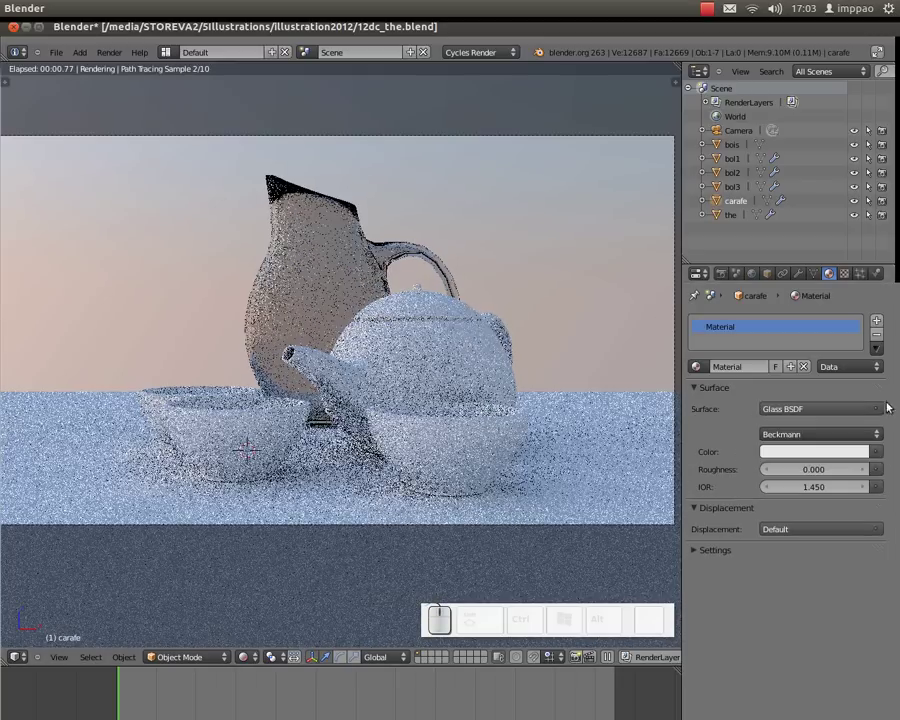
Step: Name the carafe's material glass
{"action": "left_click", "coordinate": [753, 369]}
{"action": "key", "text": "g"}
{"action": "key", "text": "l"}
{"action": "key", "text": "a"}
{"action": "key", "text": "s"}
{"action": "key", "text": "Return"}
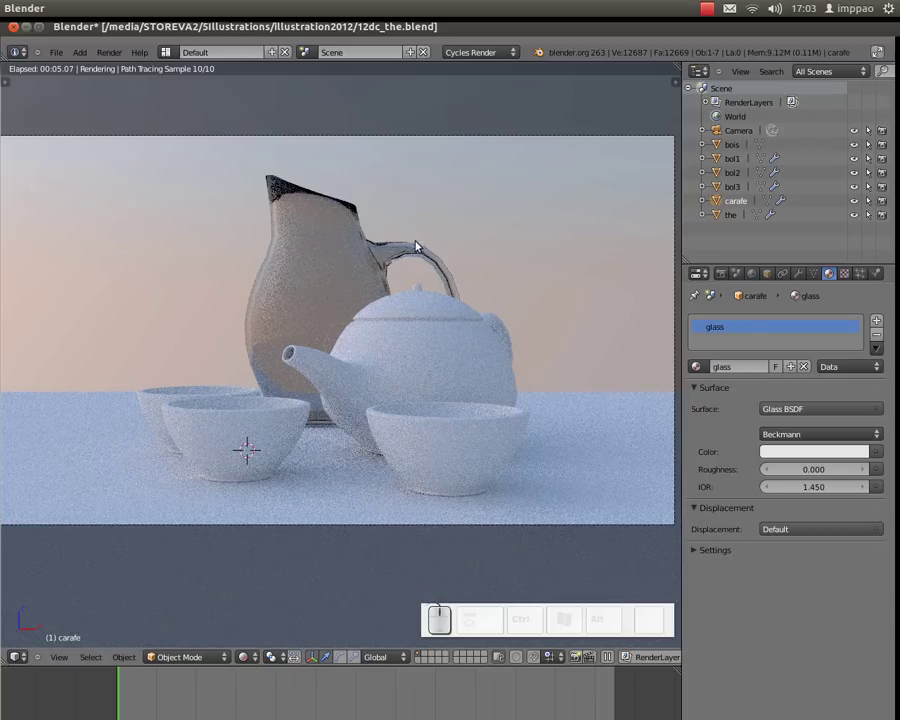
Step: Raise the carafe's Subsurf modifier viewport level to 2
{"action": "left_click", "coordinate": [331, 253]}
{"action": "left_click", "coordinate": [806, 274]}
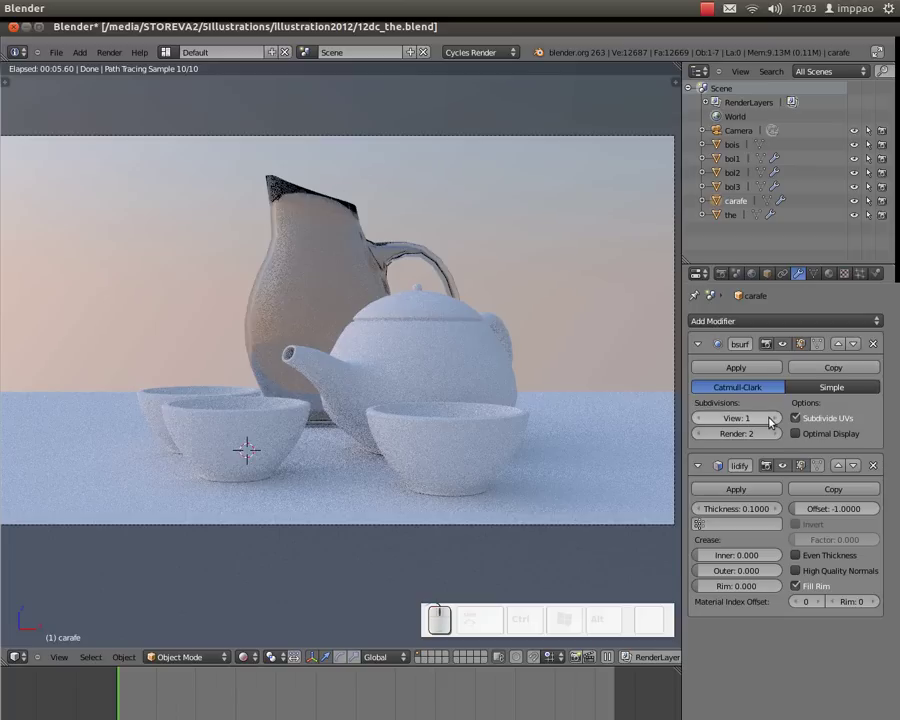
{"action": "left_click", "coordinate": [780, 417]}
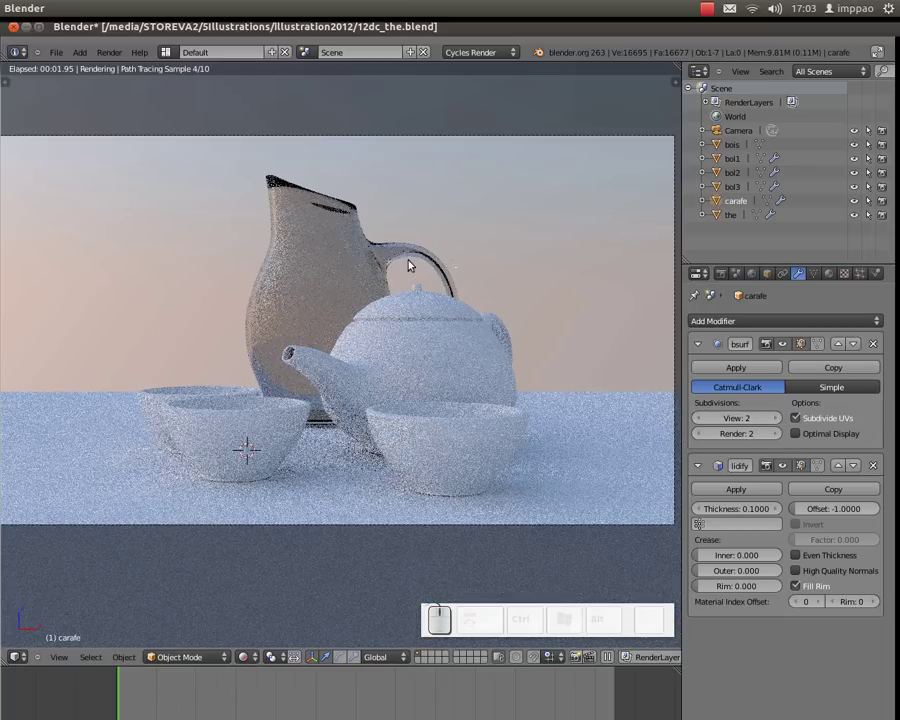
{"action": "left_click", "coordinate": [833, 277]}
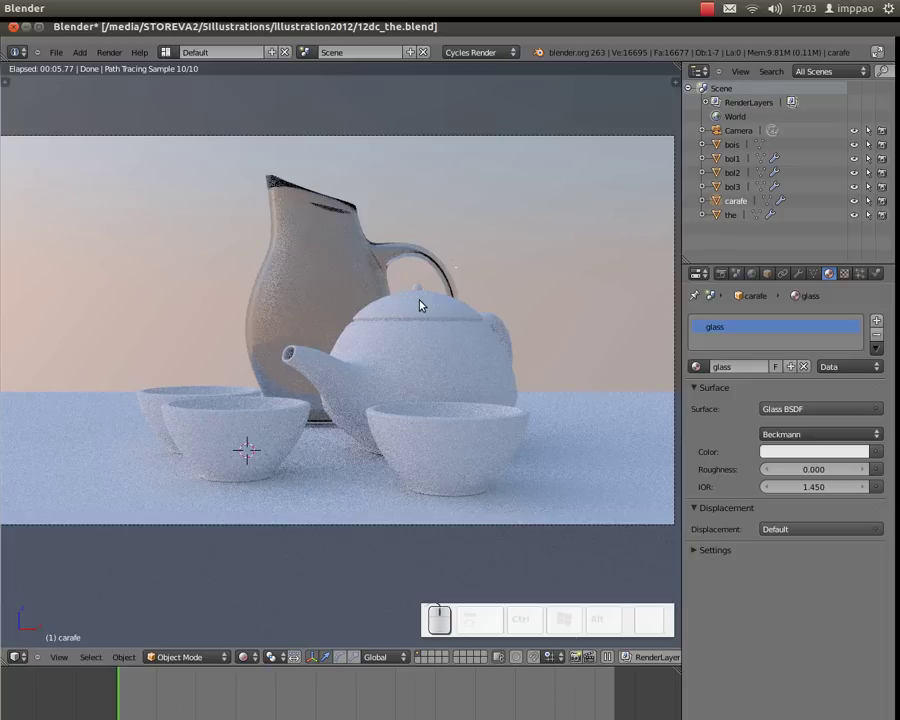
Step: Make the teapot's surface a Mix Shader of Diffuse BSDF and Glossy BSDF
{"action": "right_click", "coordinate": [424, 301]}
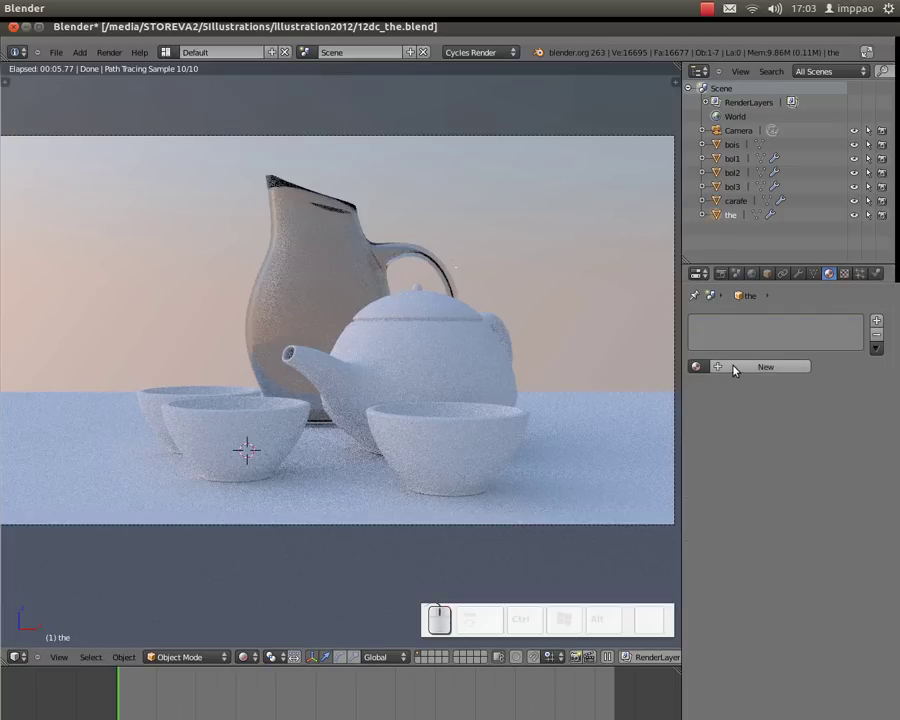
{"action": "left_click", "coordinate": [747, 368]}
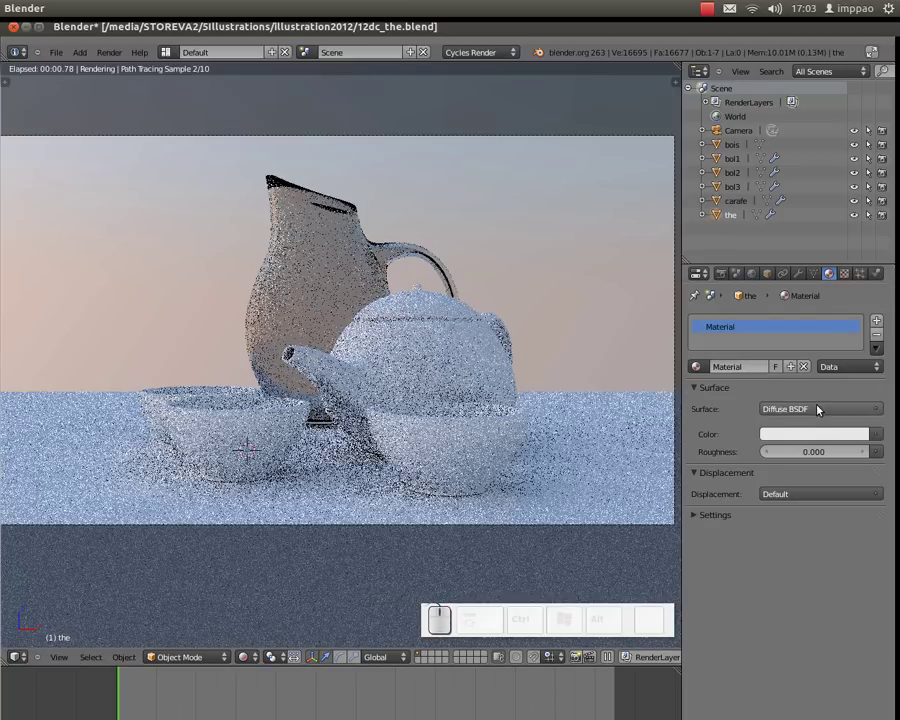
{"action": "left_click", "coordinate": [830, 405]}
{"action": "left_click", "coordinate": [756, 575]}
{"action": "left_click", "coordinate": [809, 453]}
{"action": "left_click", "coordinate": [805, 503]}
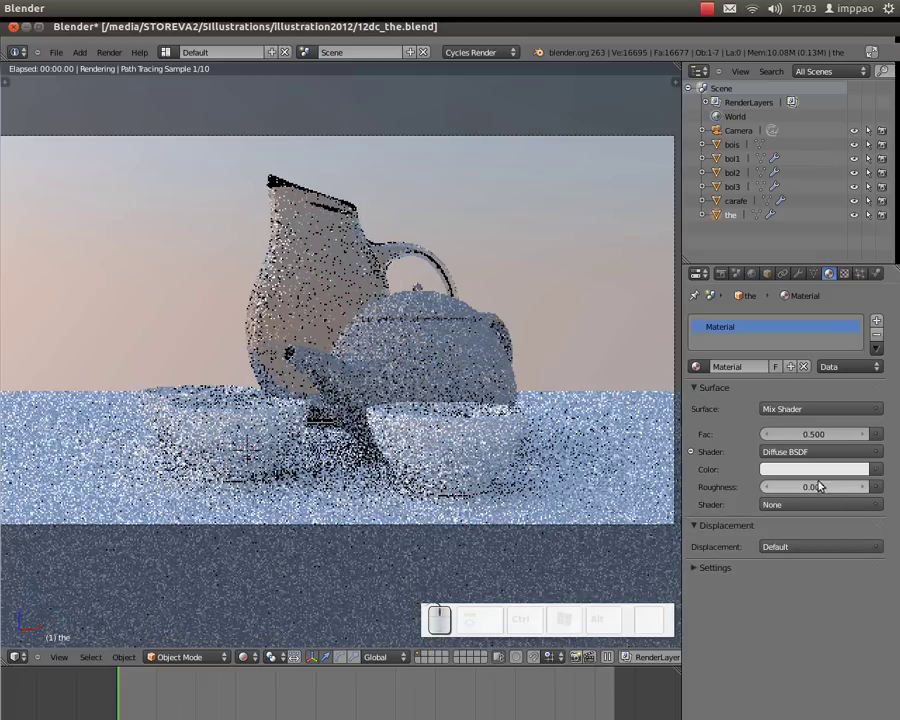
{"action": "left_click", "coordinate": [823, 504]}
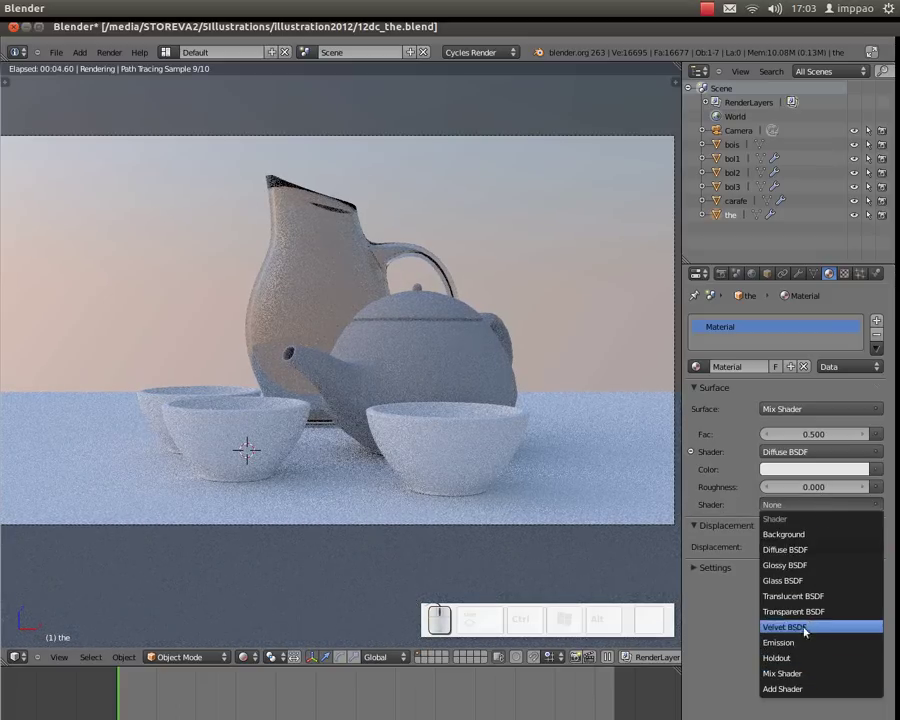
{"action": "left_click", "coordinate": [804, 567]}
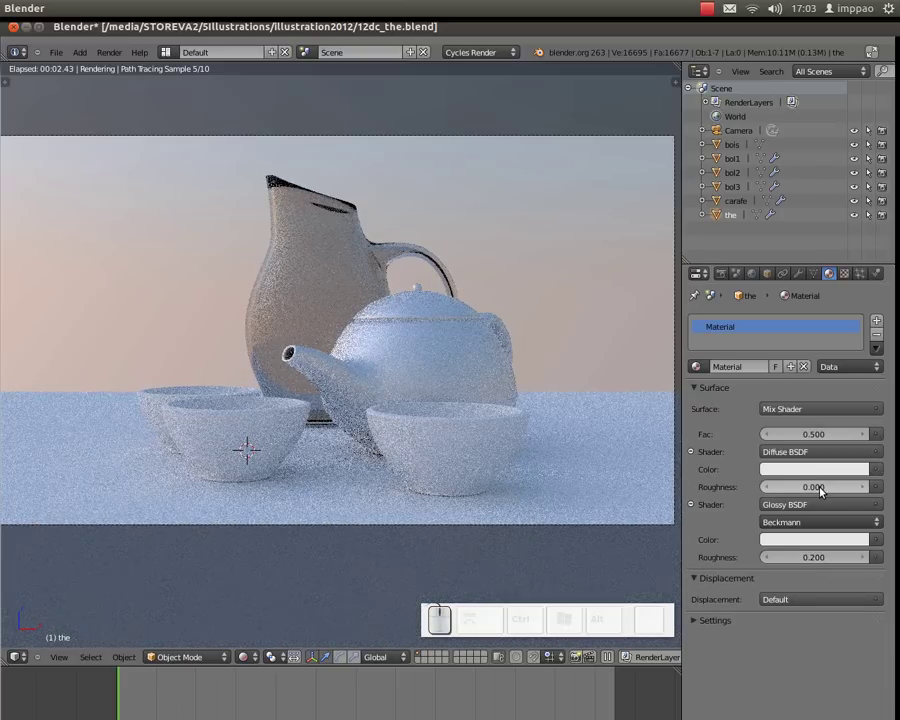
Step: Set diffuse roughness to 1.0 and glossy roughness to 0.0
{"action": "left_click", "coordinate": [821, 493]}
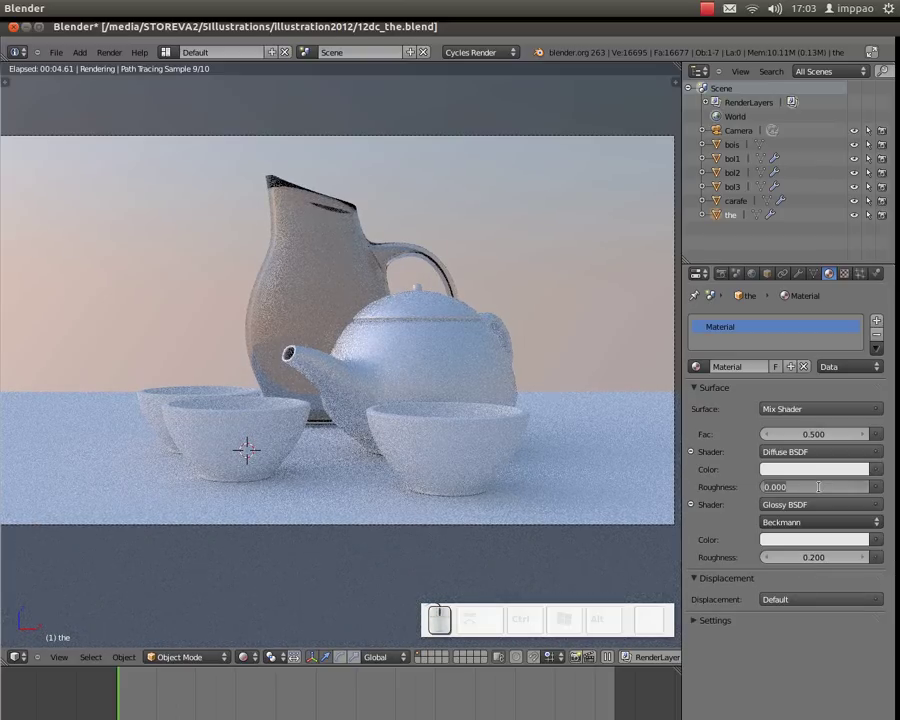
{"action": "key", "text": "KP_1"}
{"action": "key", "text": "KP_Enter"}
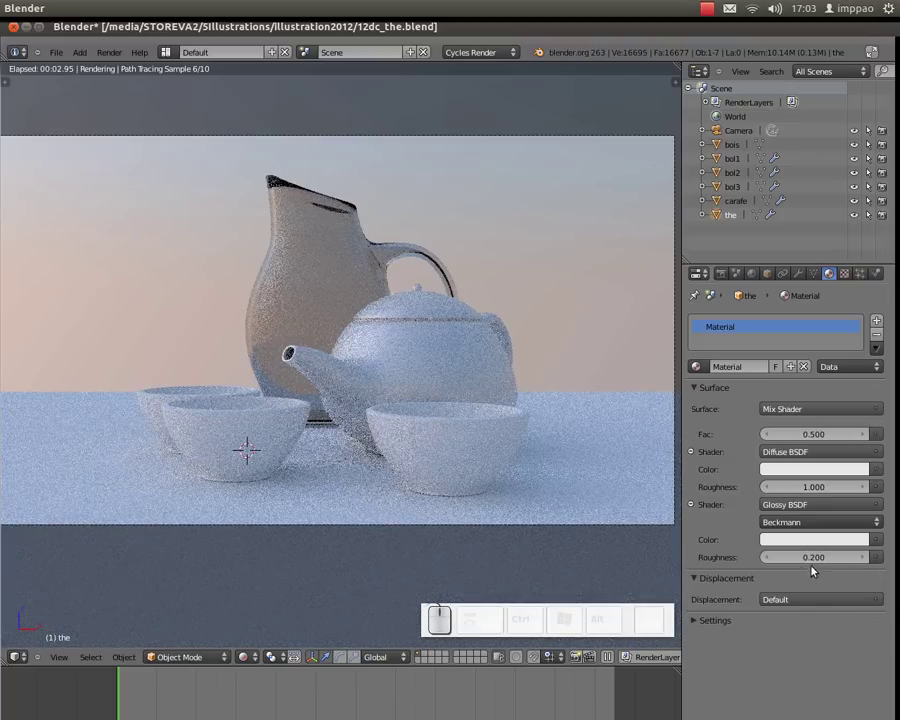
{"action": "left_click", "coordinate": [813, 559]}
{"action": "key", "text": "KP_0"}
{"action": "key", "text": "KP_Enter"}
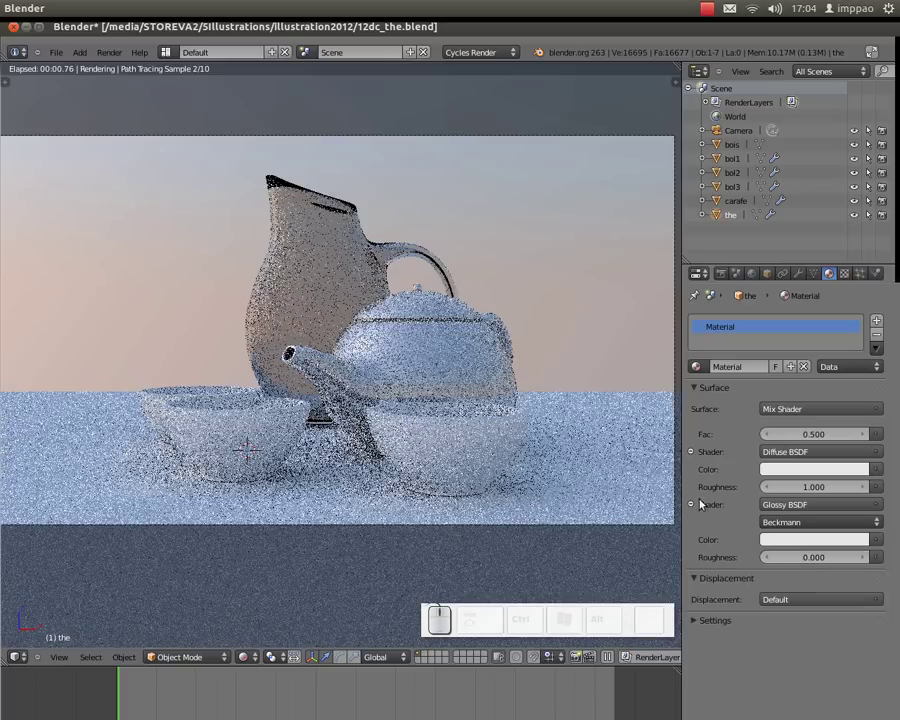
Step: Name the teapot's material ceramic
{"action": "left_click", "coordinate": [732, 372]}
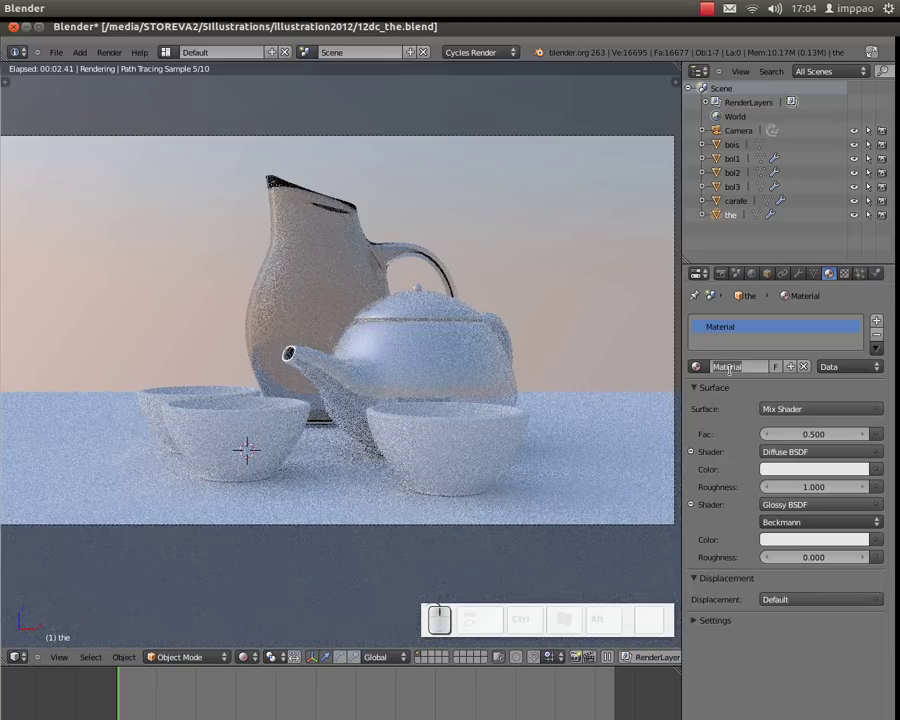
{"action": "key", "text": "c"}
{"action": "key", "text": "e"}
{"action": "key", "text": "r"}
{"action": "key", "text": "a"}
{"action": "key", "text": "m"}
{"action": "key", "text": "i"}
{"action": "key", "text": "c"}
{"action": "key", "text": "Return"}
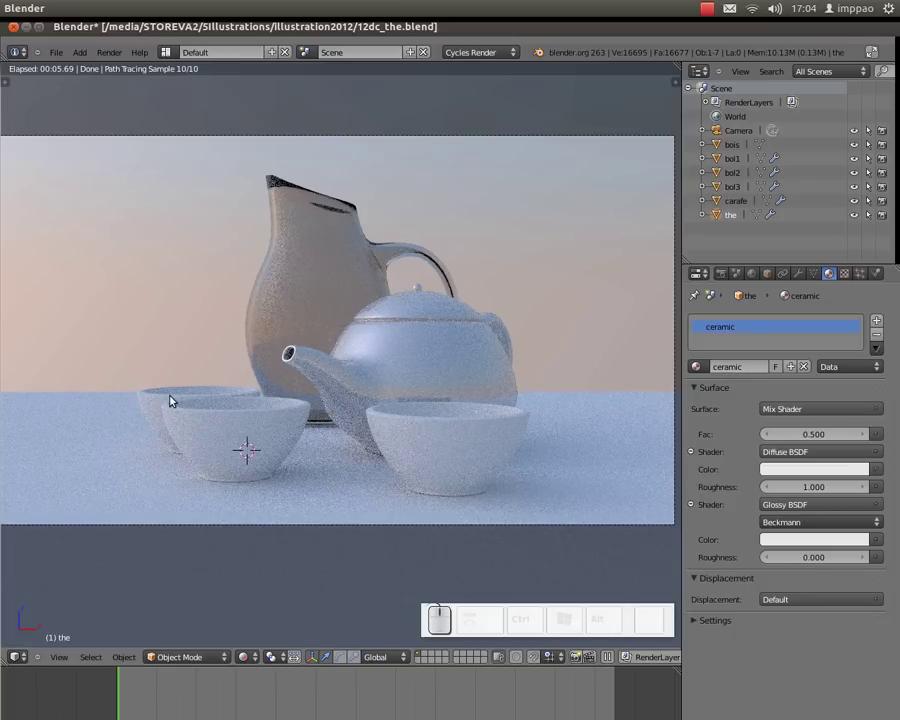
Step: Assign the existing ceramic material to the bois object
{"action": "left_click", "coordinate": [181, 392]}
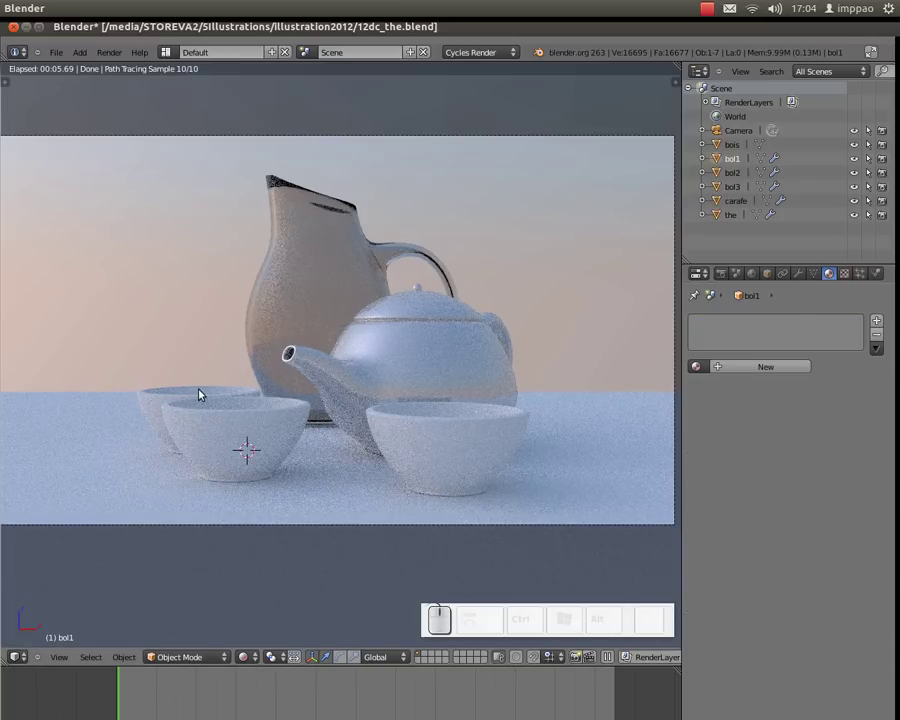
{"action": "right_click", "coordinate": [203, 389]}
{"action": "left_click", "coordinate": [701, 367]}
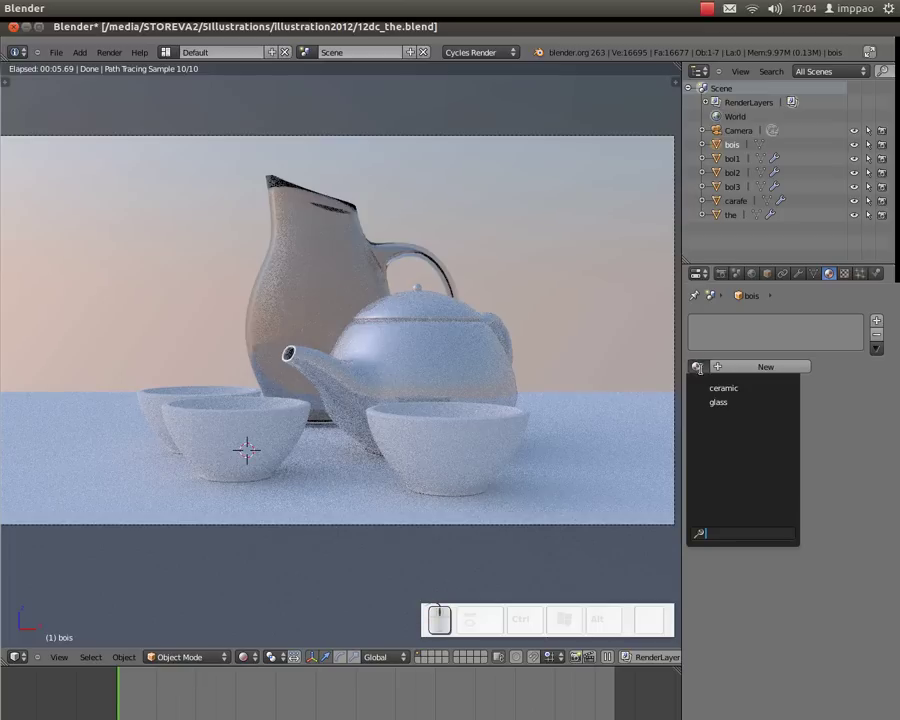
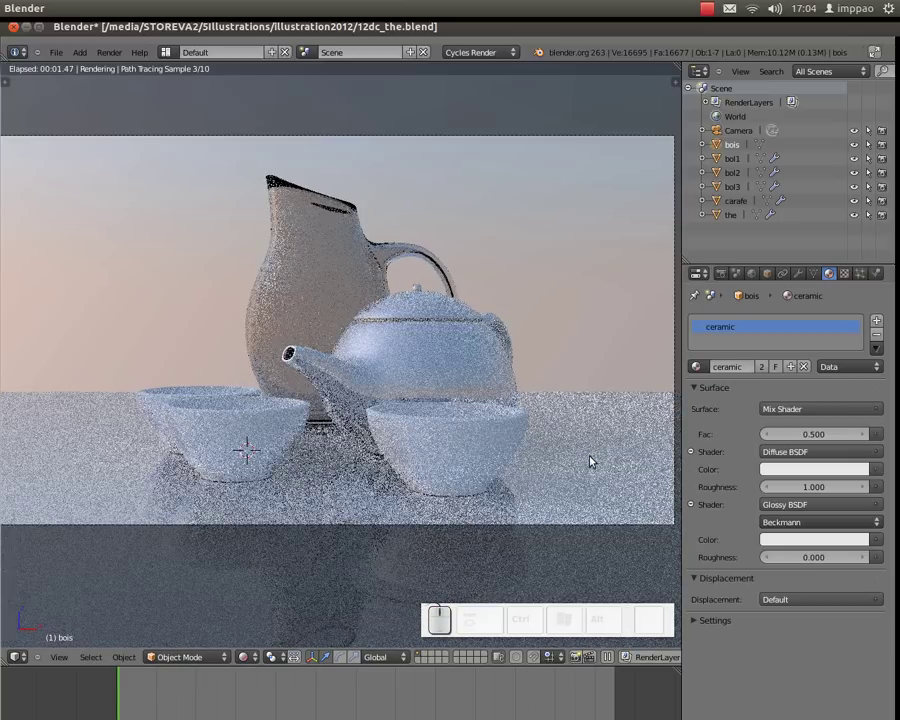
{"action": "left_click_drag", "start_coordinate": [572, 450], "coordinate": [310, 315]}
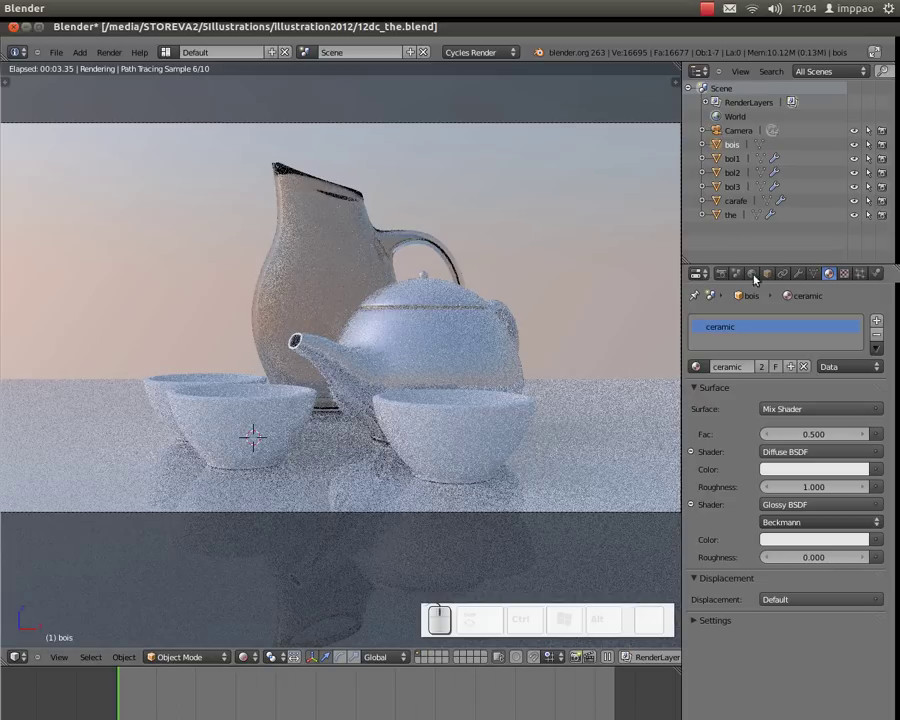
Step: In the Integrator panel, set the preview sample count to 20
{"action": "left_click", "coordinate": [721, 279]}
{"action": "scroll", "scroll_direction": "down", "scroll_amount": 3}
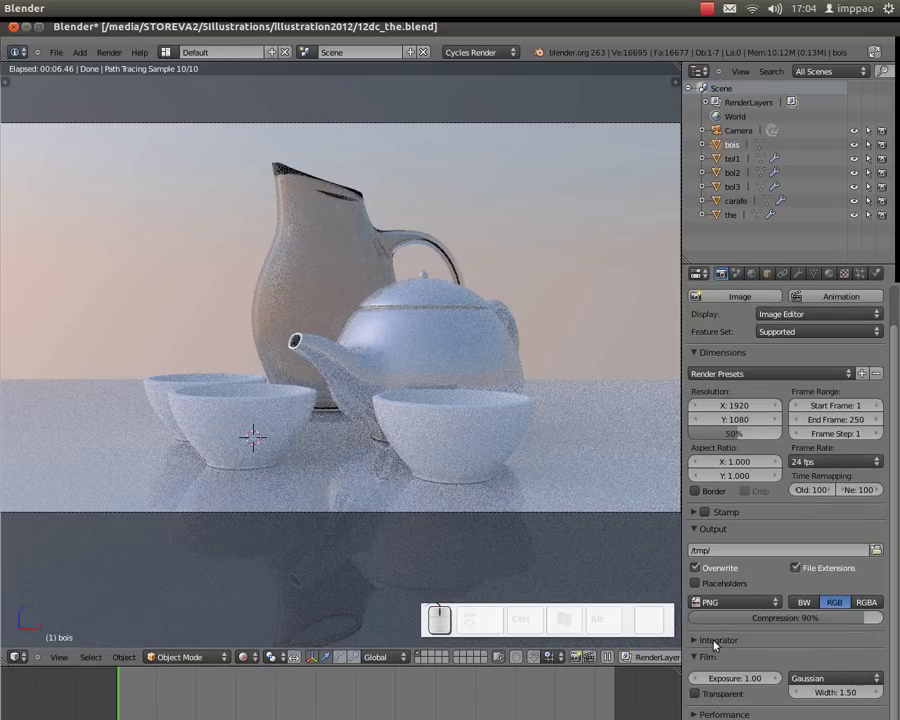
{"action": "left_click", "coordinate": [695, 645]}
{"action": "scroll", "scroll_direction": "down", "scroll_amount": 3}
{"action": "left_click", "coordinate": [738, 610]}
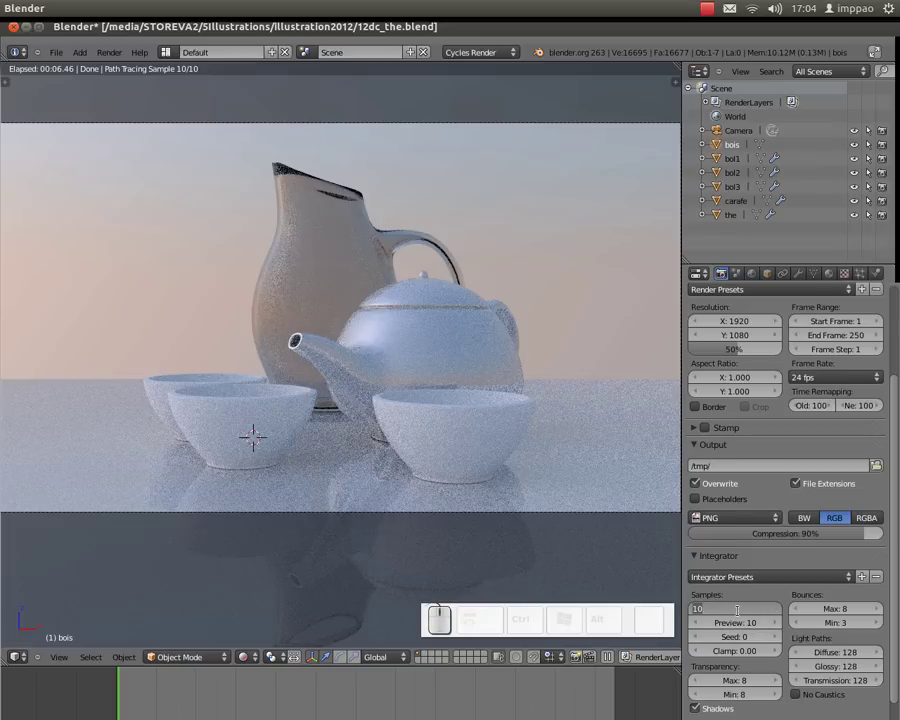
{"action": "key", "text": "KP_0"}
{"action": "key", "text": "KP_Enter"}
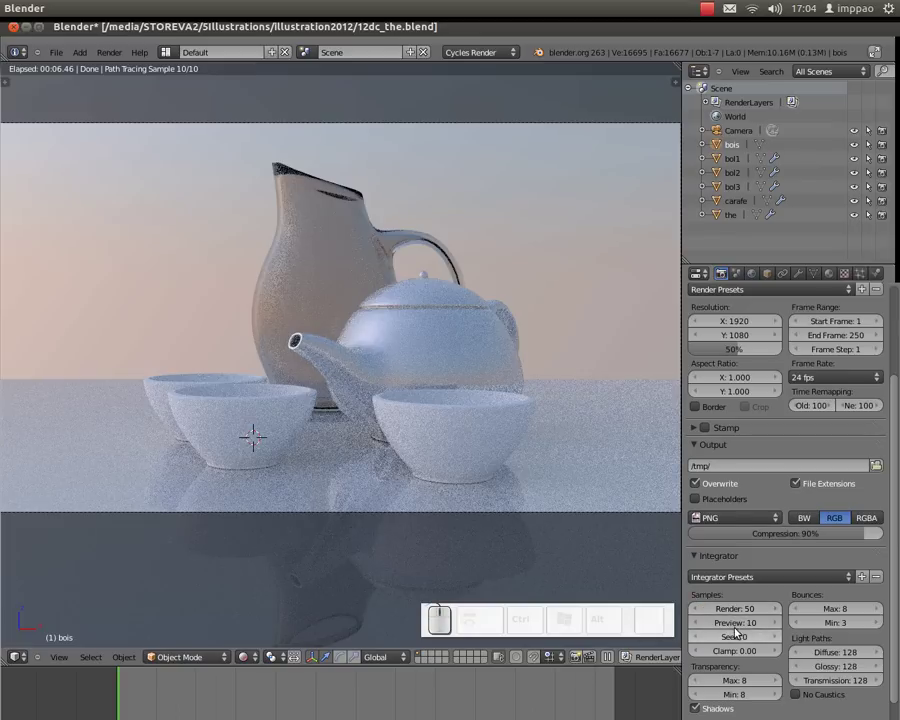
{"action": "left_click", "coordinate": [738, 631]}
{"action": "key", "text": "KP_2"}
{"action": "key", "text": "KP_0"}
{"action": "key", "text": "KP_Enter"}
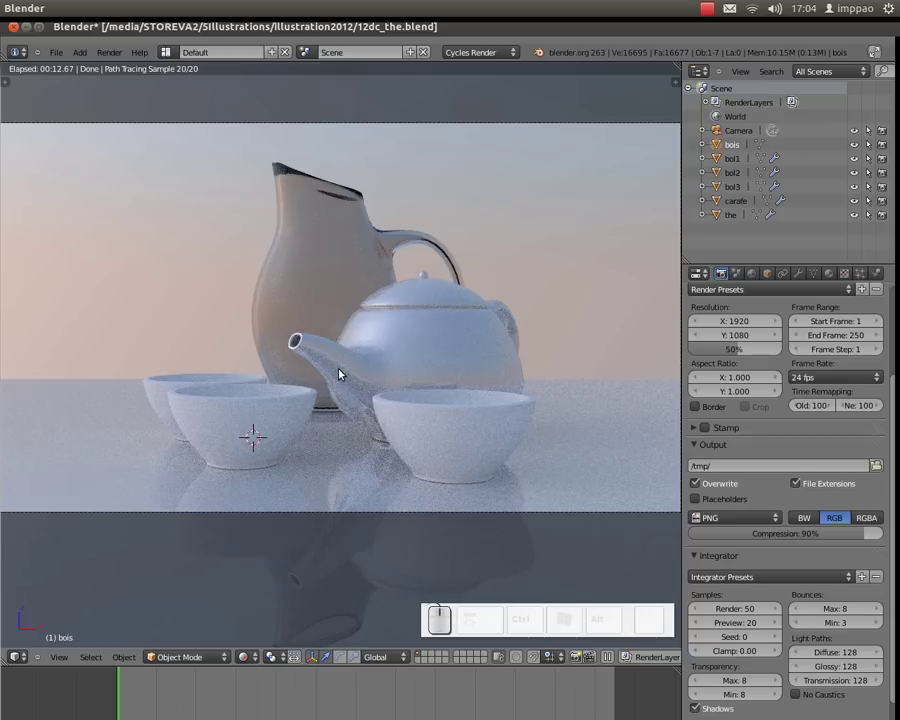
Step: Reframe the viewport view of the still life
{"action": "scroll", "scroll_direction": "up", "scroll_amount": 3}
{"action": "left_click_drag", "start_coordinate": [343, 370], "coordinate": [417, 394]}
{"action": "scroll", "scroll_direction": "down", "scroll_amount": 3}
{"action": "left_click_drag", "start_coordinate": [480, 402], "coordinate": [551, 409]}
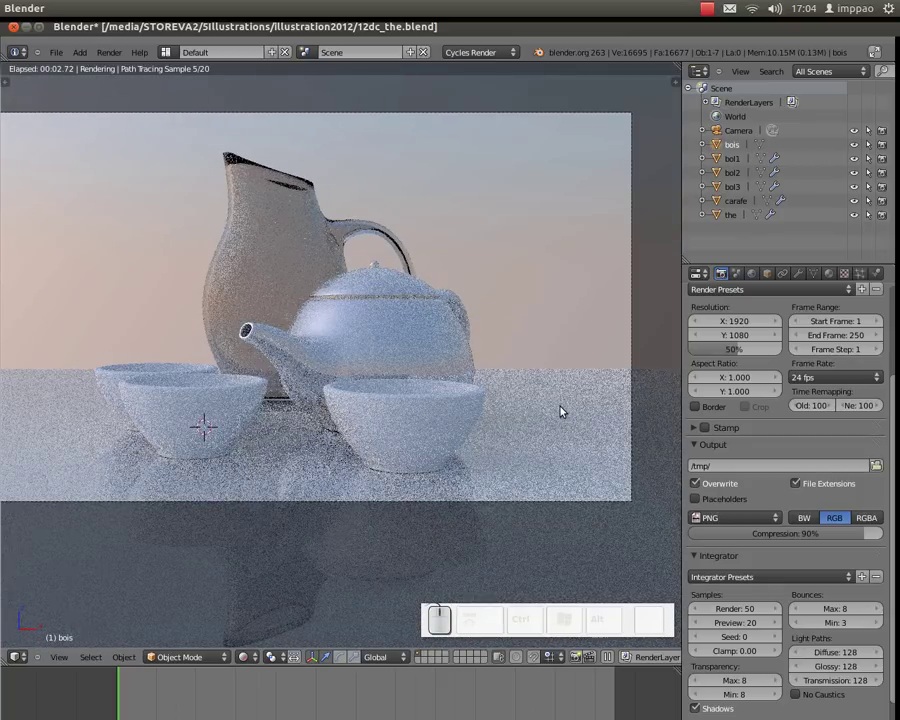
Step: Unlink ceramic from bois and give it a fresh Diffuse BSDF material
{"action": "right_click", "coordinate": [562, 408]}
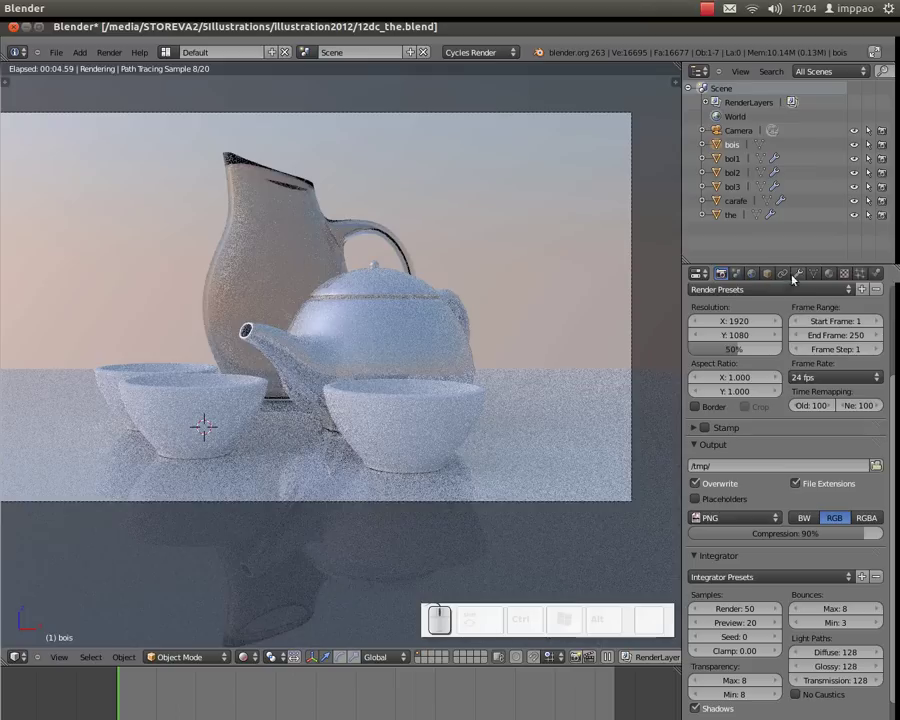
{"action": "left_click", "coordinate": [832, 274]}
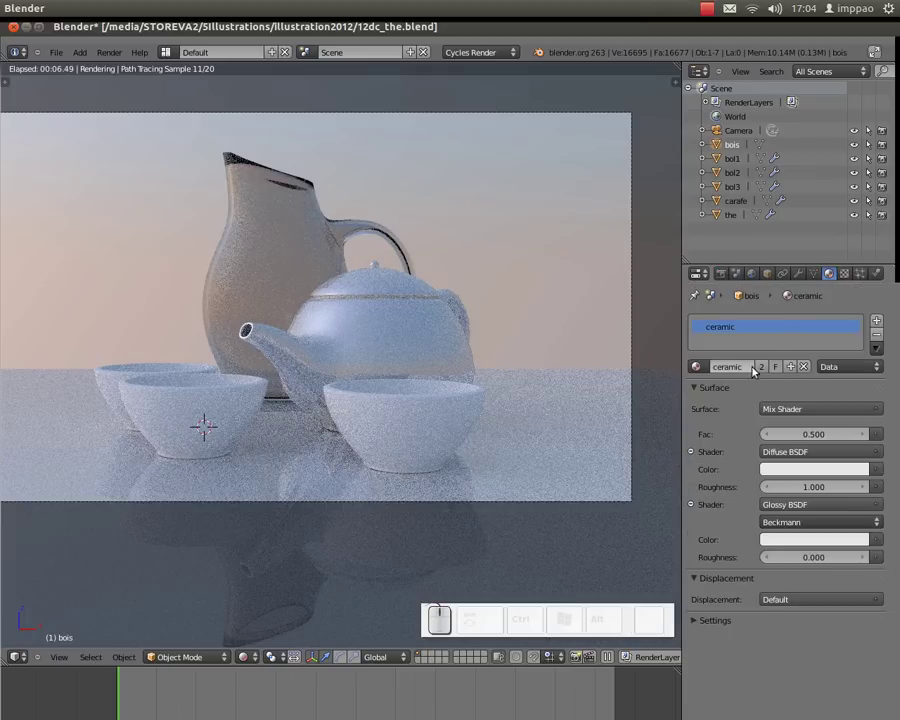
{"action": "right_click", "coordinate": [570, 411]}
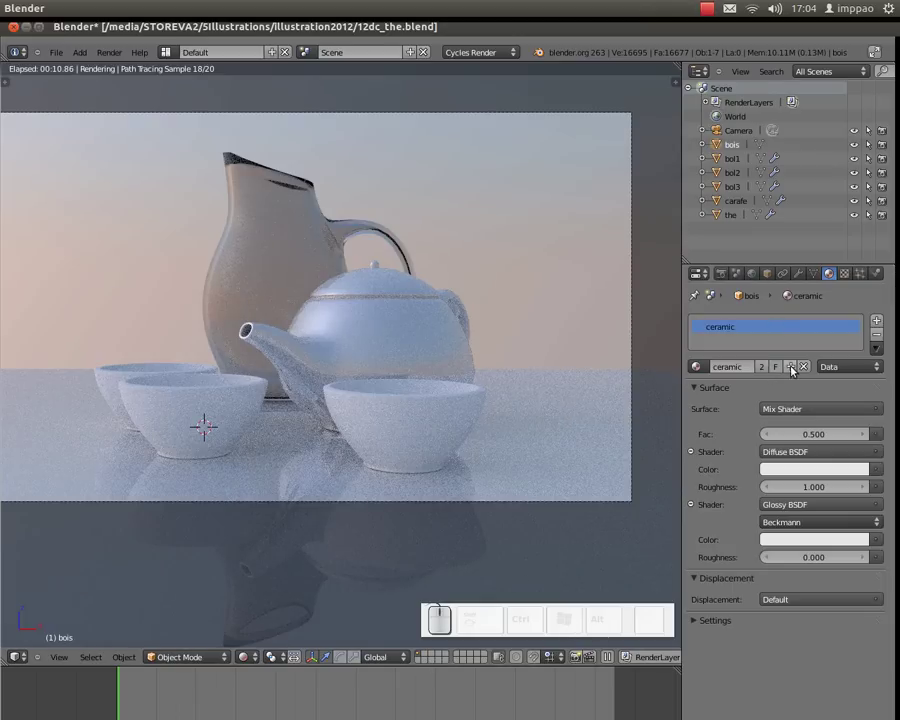
{"action": "left_click", "coordinate": [806, 369]}
{"action": "right_click", "coordinate": [598, 407]}
{"action": "left_click", "coordinate": [751, 370]}
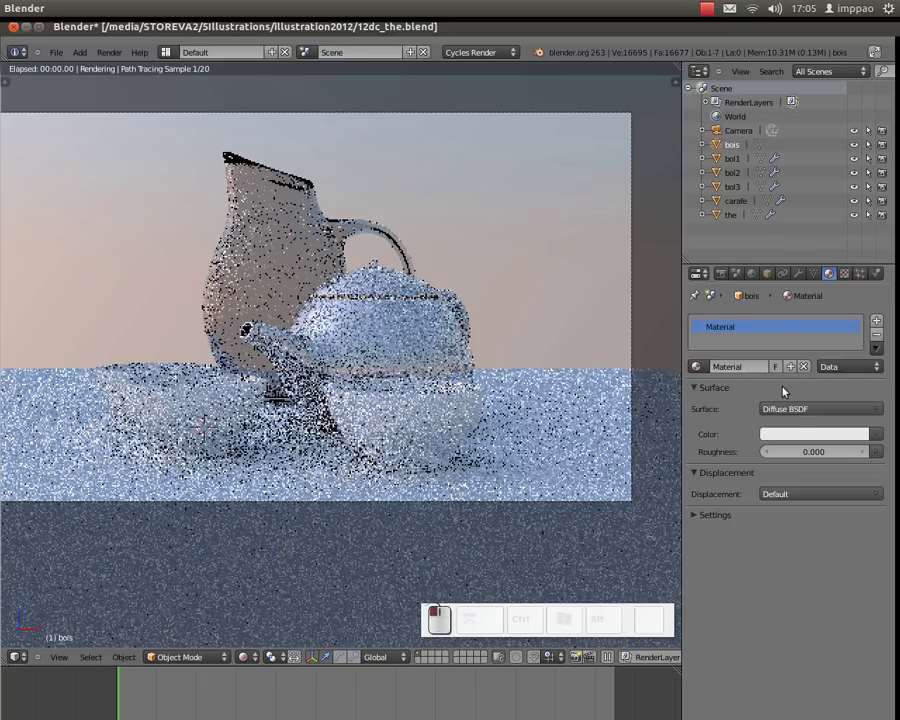
Step: Make the floor's surface a Mix Shader combining a Diffuse BSDF and a Glossy BSDF
{"action": "left_click", "coordinate": [807, 410]}
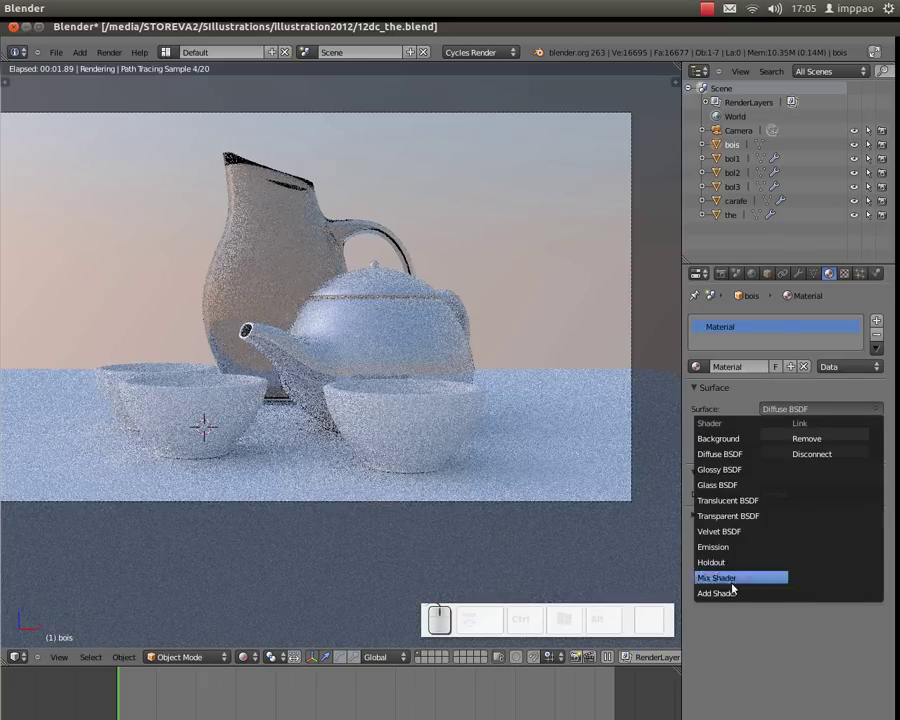
{"action": "left_click", "coordinate": [734, 576]}
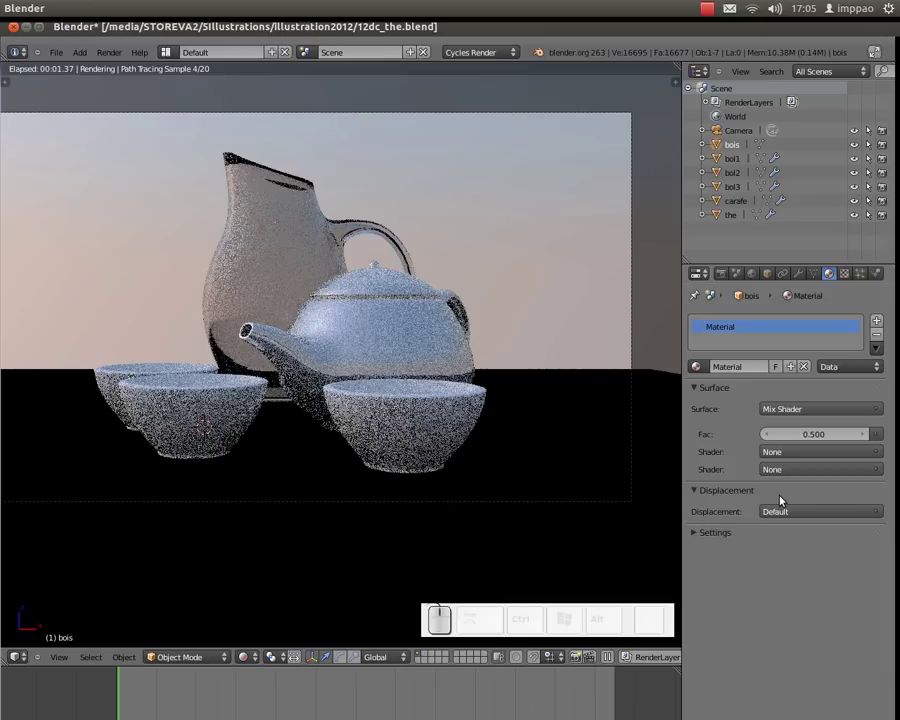
{"action": "left_click", "coordinate": [816, 448]}
{"action": "left_click", "coordinate": [799, 500]}
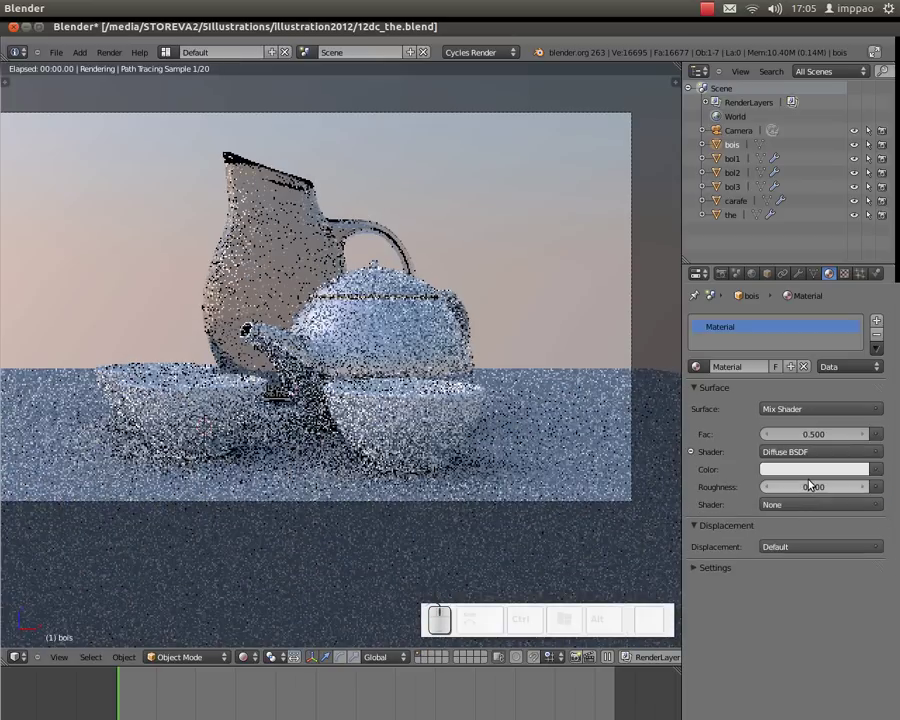
{"action": "left_click", "coordinate": [817, 506]}
{"action": "left_click", "coordinate": [802, 567]}
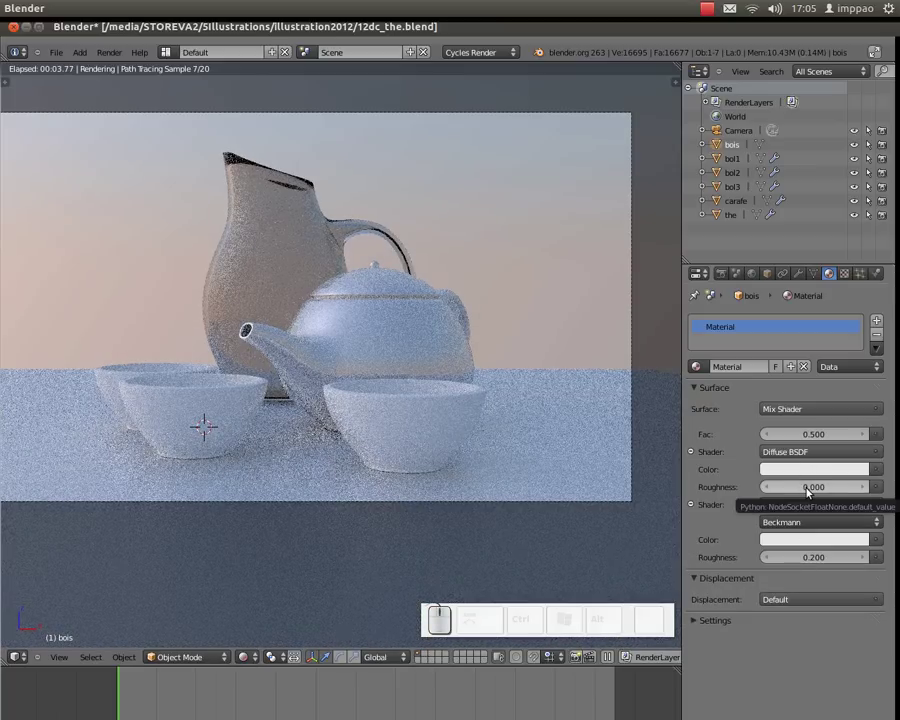
Step: Set the diffuse roughness to 0.3 and the glossy roughness to 0.15
{"action": "left_click", "coordinate": [811, 488]}
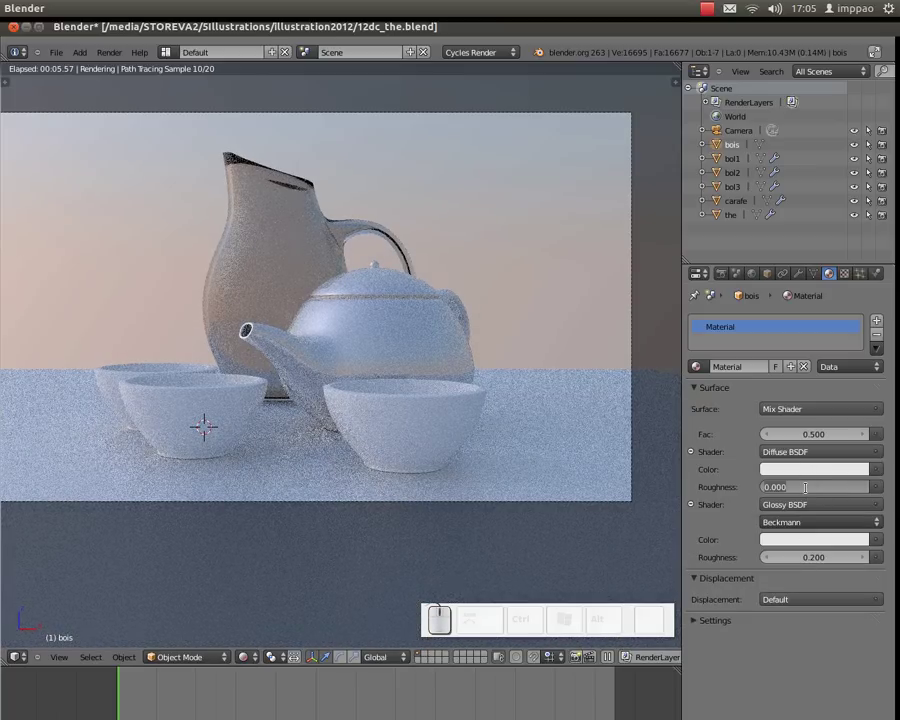
{"action": "key", "text": "KP_0"}
{"action": "key", "text": "KP_Decimal"}
{"action": "key", "text": "KP_3"}
{"action": "key", "text": "KP_Enter"}
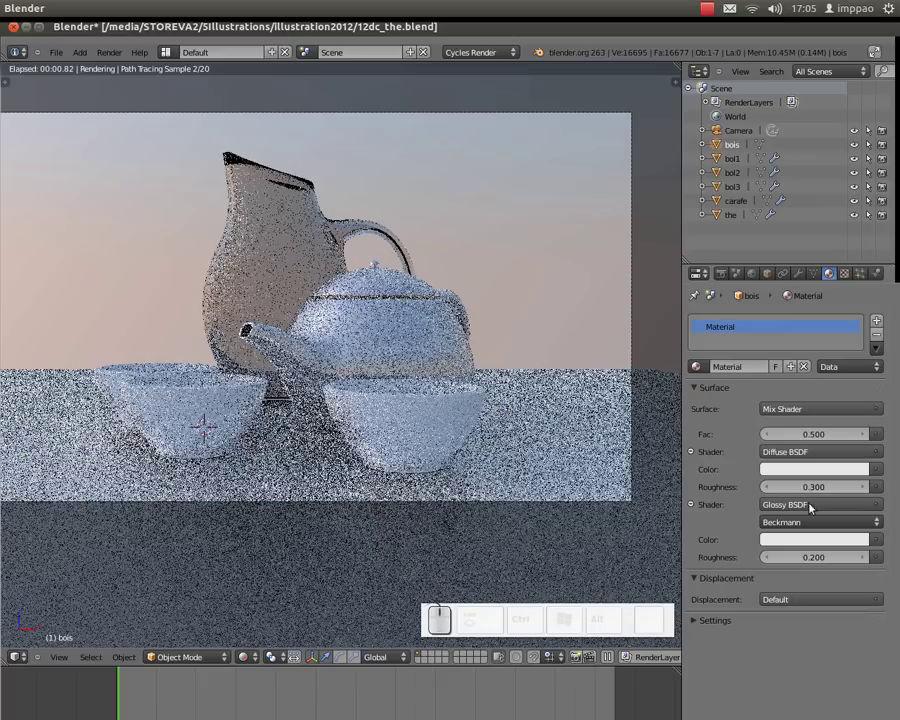
{"action": "left_click", "coordinate": [813, 561]}
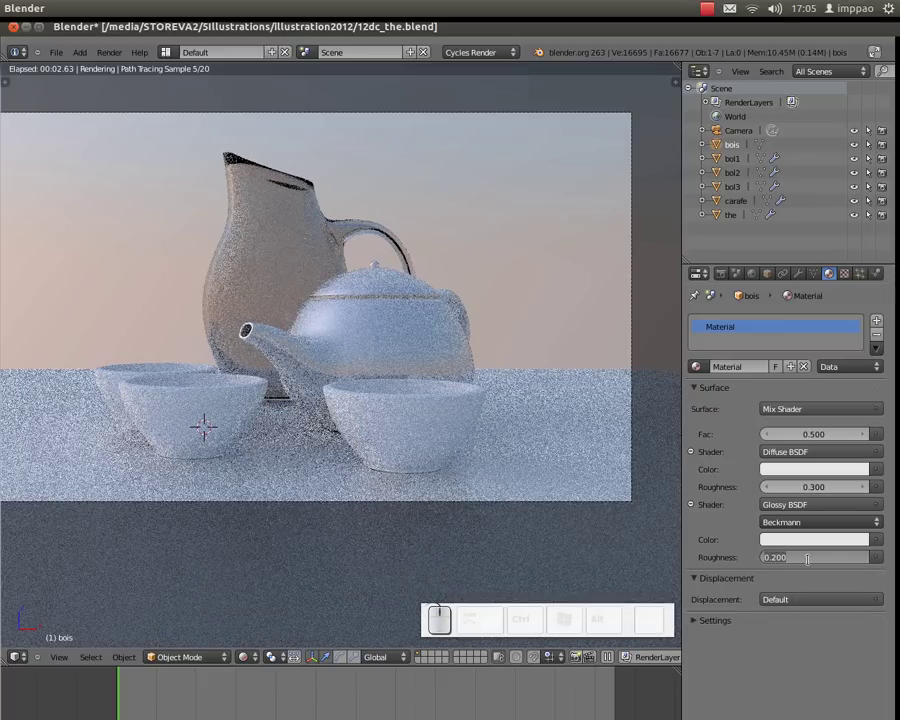
{"action": "key", "text": "KP_0"}
{"action": "key", "text": "KP_Decimal"}
{"action": "key", "text": "KP_1"}
{"action": "key", "text": "KP_5"}
{"action": "key", "text": "KP_Enter"}
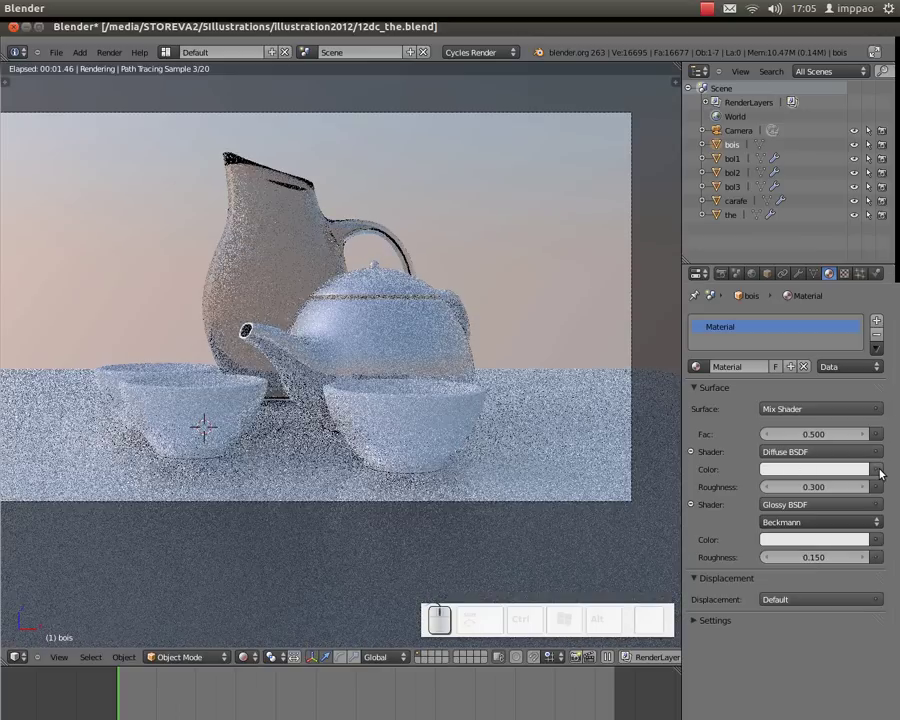
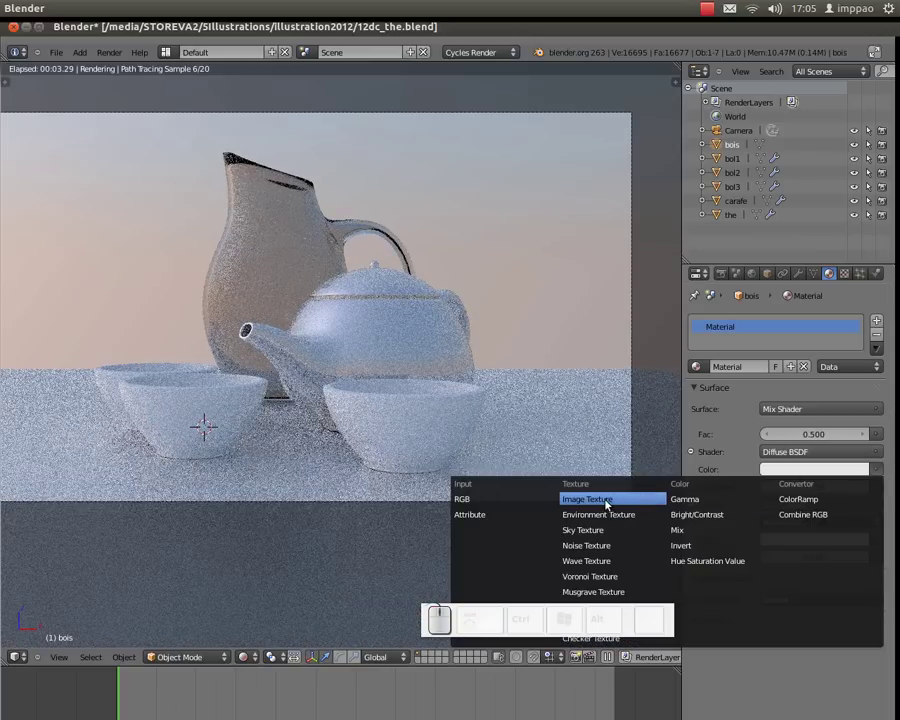
Step: Feed the diffuse colour from an Image Texture loading WoodPlanksPainted0076_13_S.jpg from Bureau
{"action": "left_click", "coordinate": [610, 500]}
{"action": "left_click", "coordinate": [842, 486]}
{"action": "left_click", "coordinate": [39, 272]}
{"action": "left_click", "coordinate": [240, 147]}
{"action": "left_click", "coordinate": [246, 65]}
{"action": "left_click", "coordinate": [382, 152]}
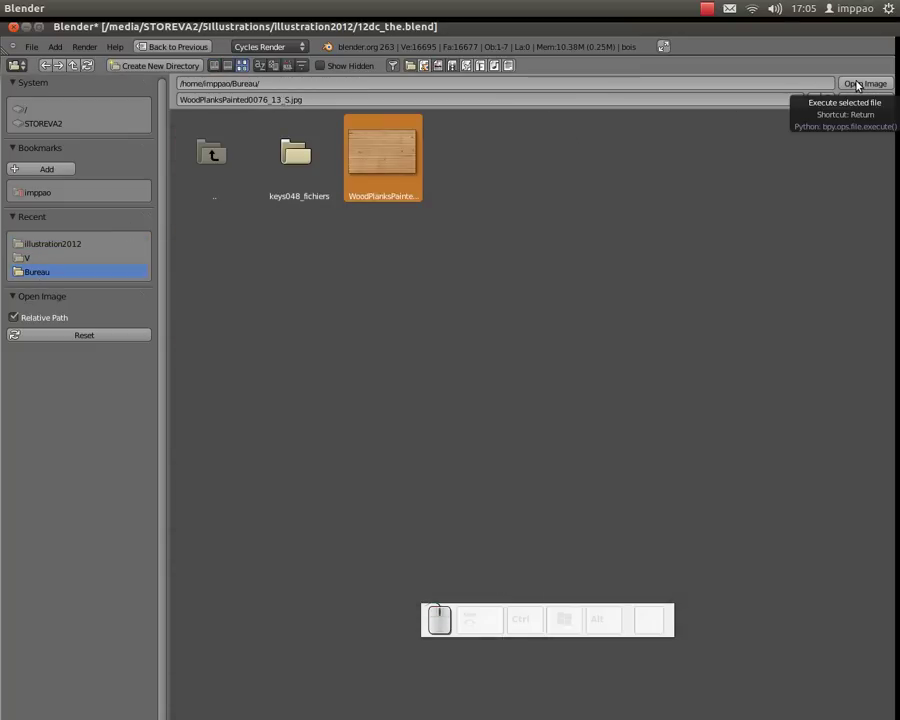
{"action": "left_click", "coordinate": [858, 83]}
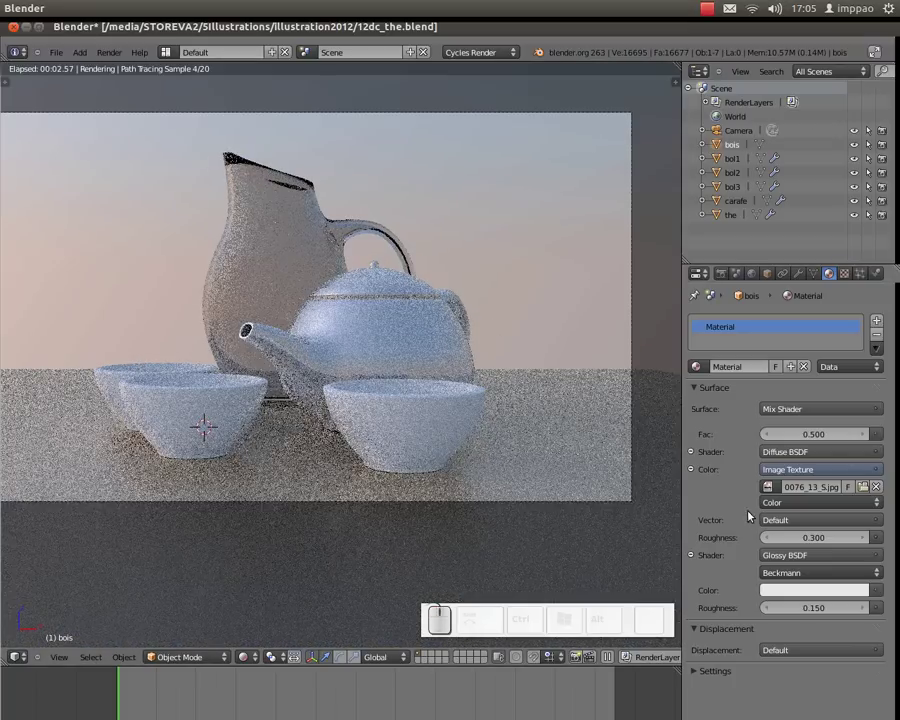
{"action": "key", "text": "alt+Tab"}
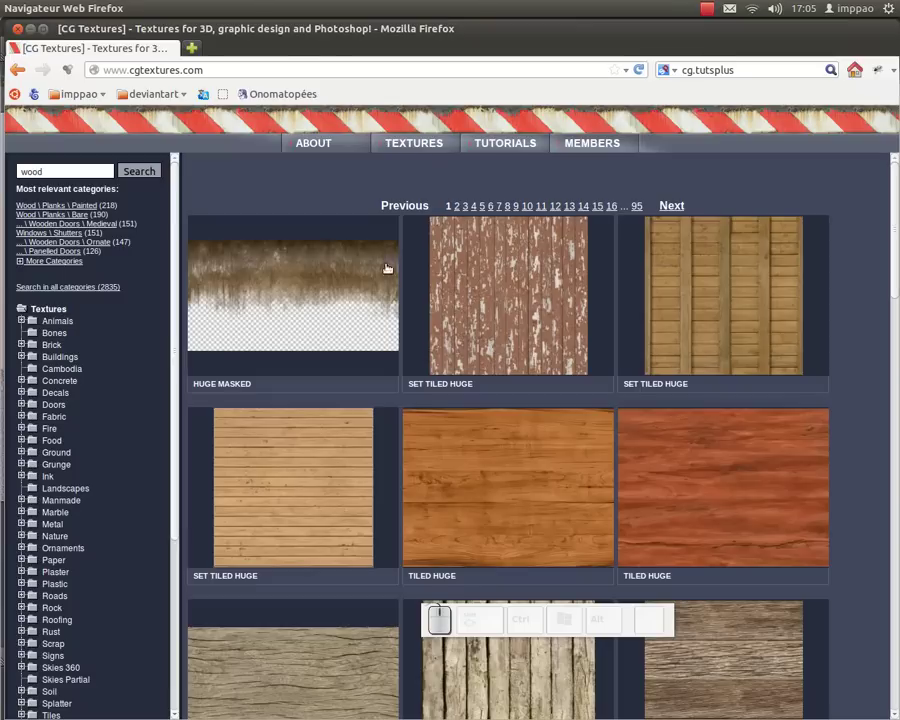
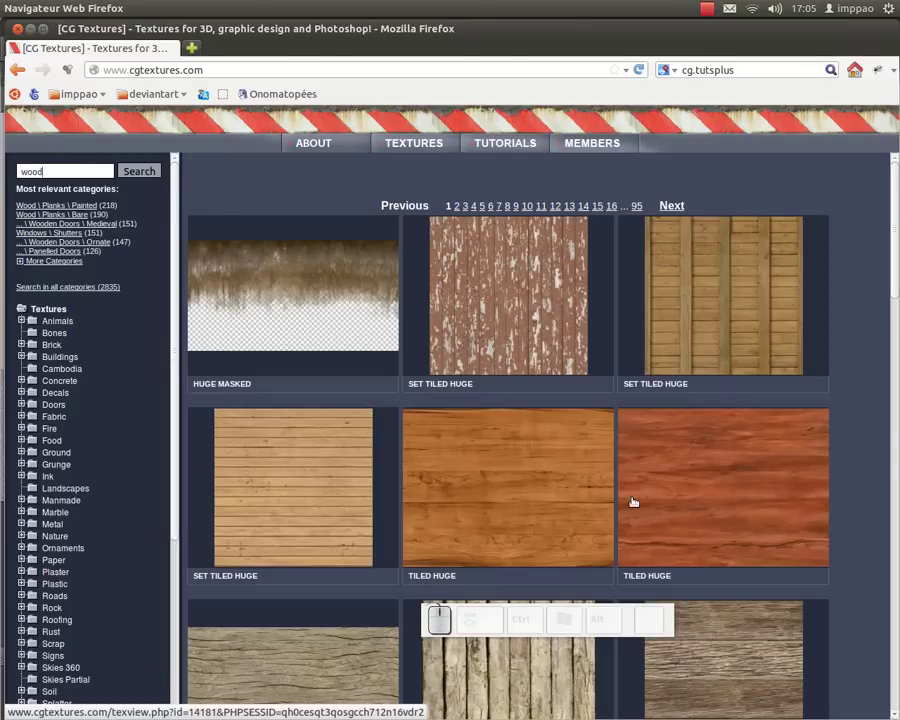
{"action": "key", "text": "alt+Tab"}
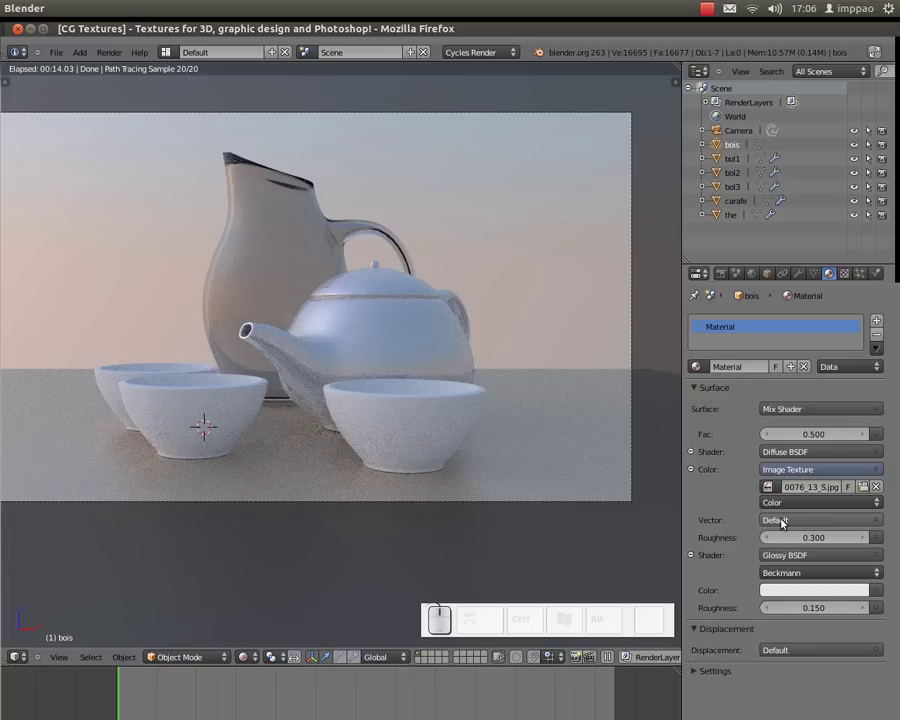
Step: Map the wood image texture's vector with Generated texture coordinates
{"action": "left_click", "coordinate": [881, 520]}
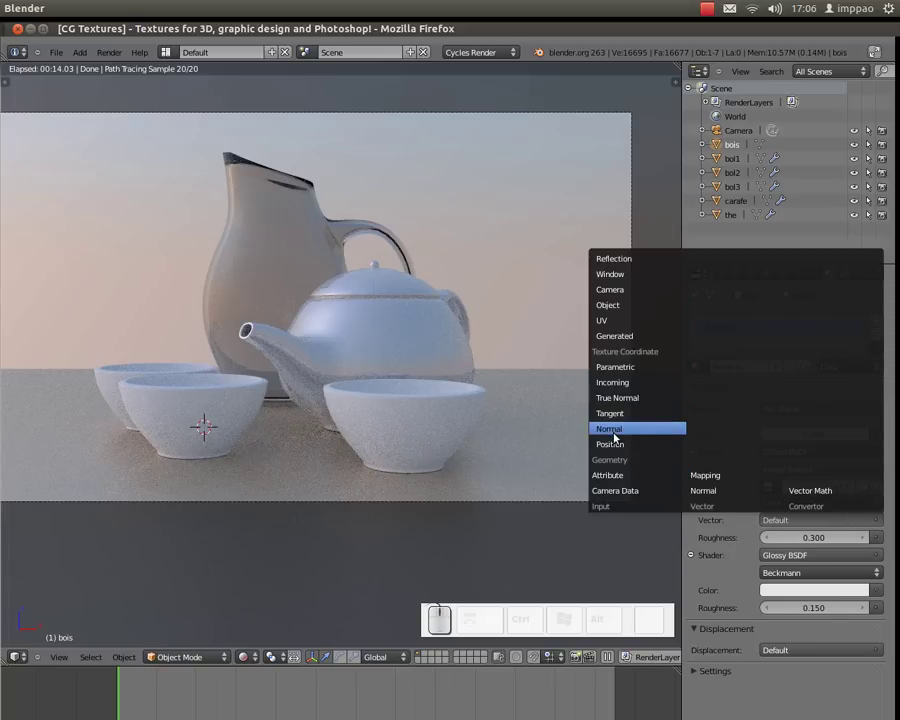
{"action": "left_click", "coordinate": [621, 341]}
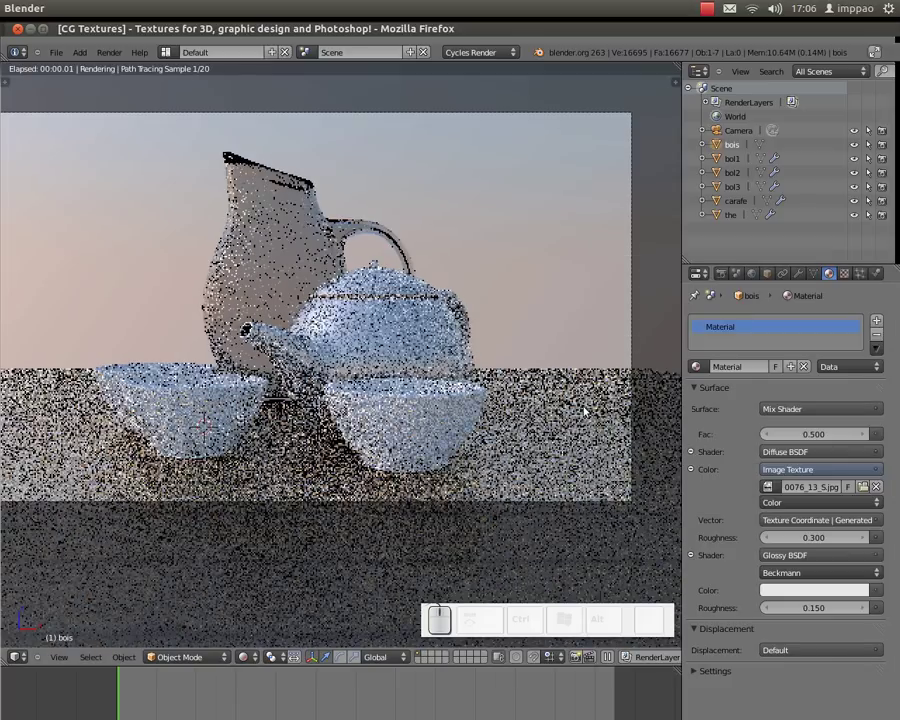
{"action": "scroll", "scroll_direction": "down", "scroll_amount": 3}
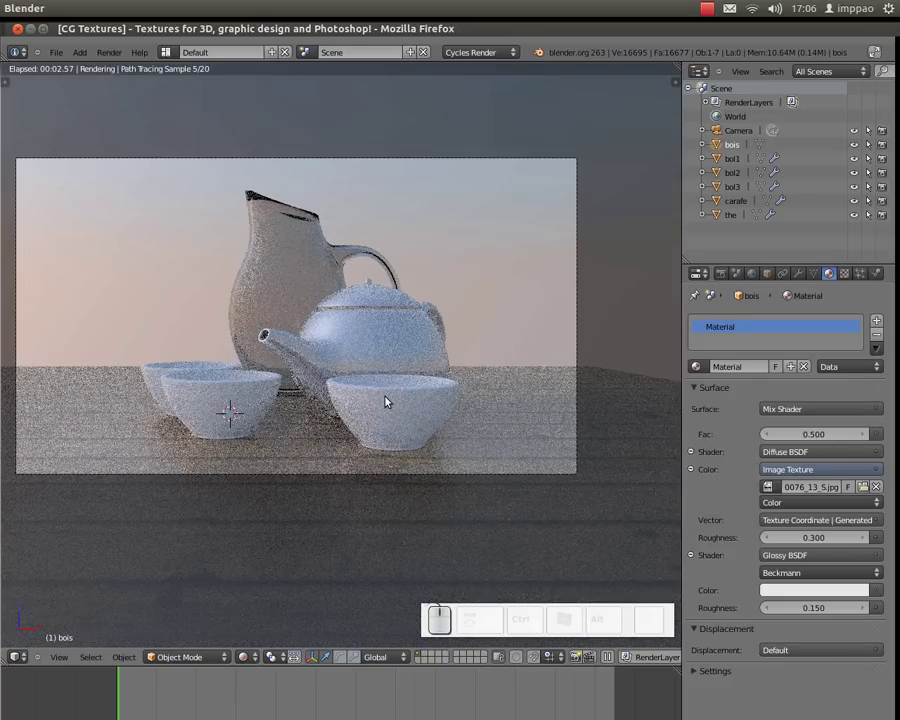
{"action": "left_click_drag", "start_coordinate": [325, 390], "coordinate": [266, 531]}
Step: Return the viewport to solid shading and select the wooden floor plane
{"action": "left_click", "coordinate": [248, 662]}
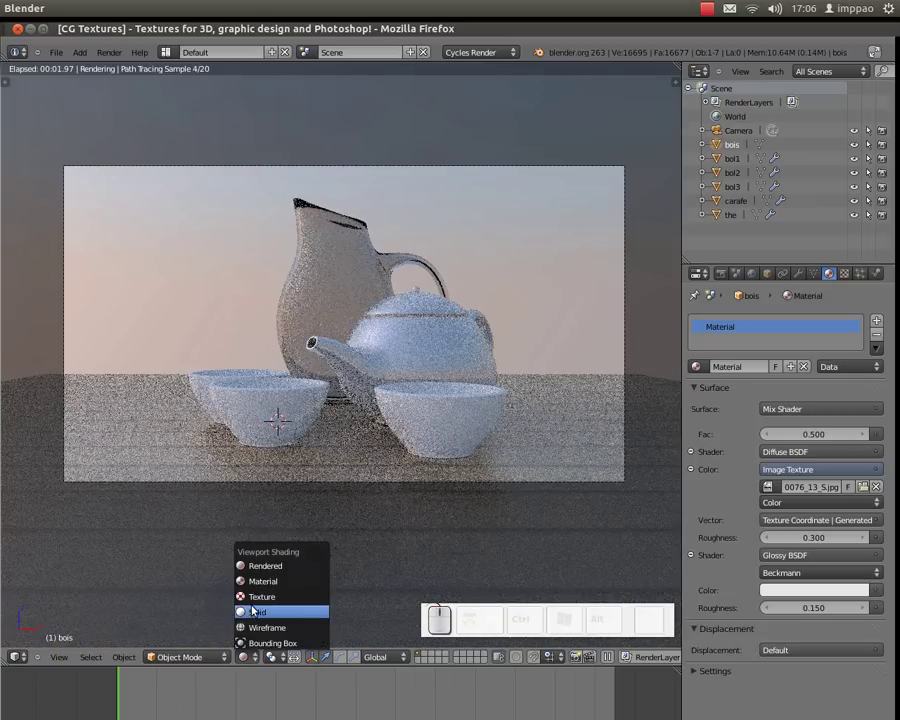
{"action": "left_click", "coordinate": [253, 615]}
{"action": "scroll", "scroll_direction": "down", "scroll_amount": 3}
{"action": "middle_click", "coordinate": [346, 395]}
{"action": "scroll", "scroll_direction": "down", "scroll_amount": 3}
{"action": "right_click", "coordinate": [453, 289]}
Step: Shrink the floor, then add a cube and enlarge it into a room around the still life
{"action": "key", "text": "s"}
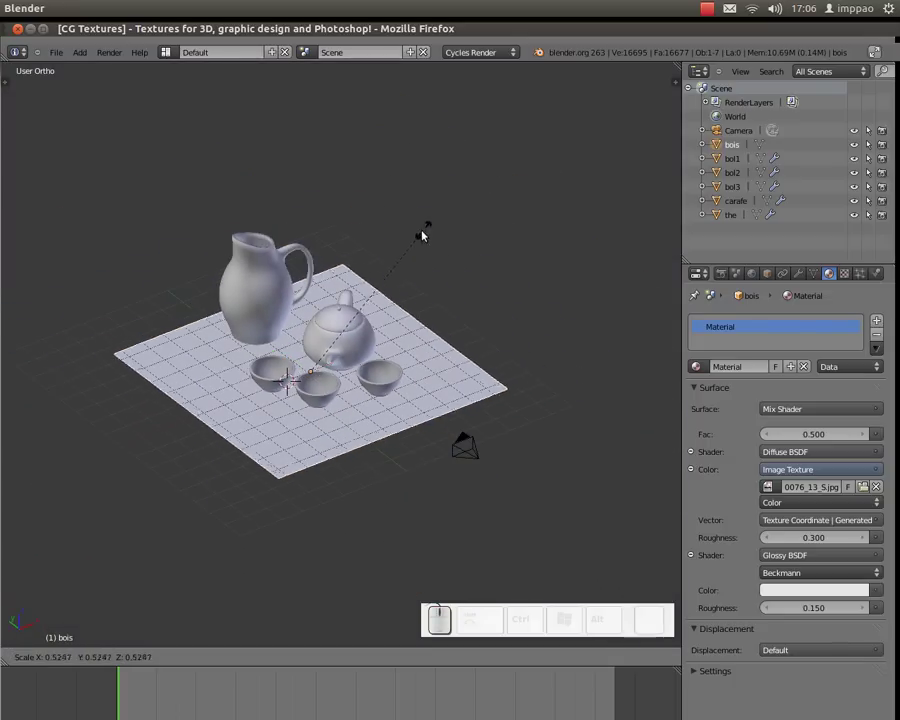
{"action": "left_click", "coordinate": [407, 250]}
{"action": "key", "text": "shift+a"}
{"action": "left_click", "coordinate": [420, 405]}
{"action": "key", "text": "s"}
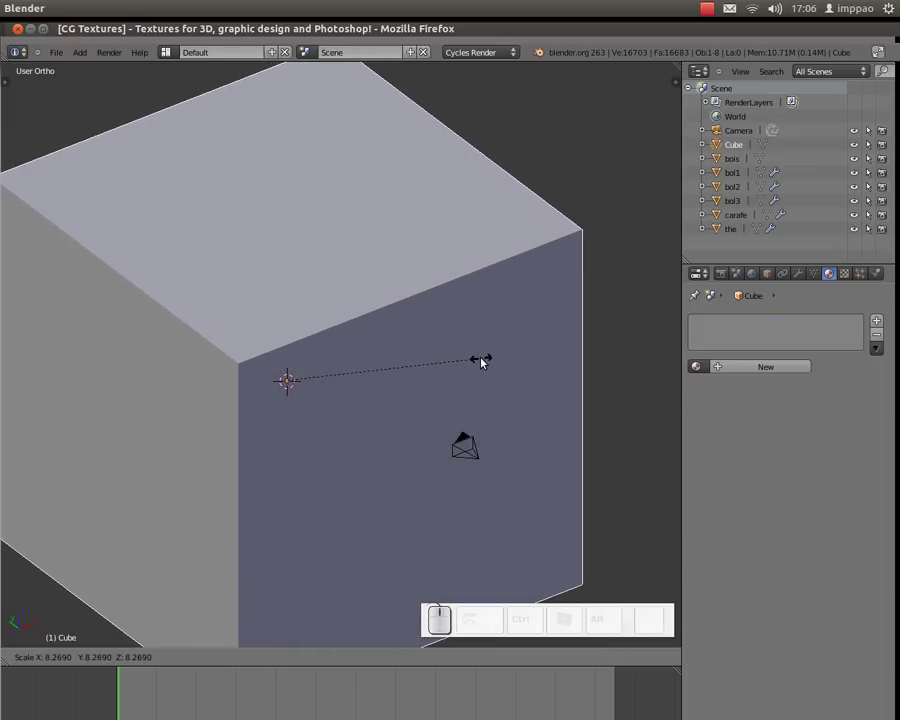
{"action": "left_click", "coordinate": [499, 357]}
{"action": "left_click", "coordinate": [772, 278]}
{"action": "scroll", "scroll_direction": "down", "scroll_amount": 3}
{"action": "left_click", "coordinate": [749, 600]}
{"action": "left_click", "coordinate": [755, 567]}
{"action": "left_click_drag", "start_coordinate": [352, 374], "coordinate": [372, 383]}
Step: From a top view, move the floor and tableware together into place inside the room
{"action": "key", "text": "KP_7"}
{"action": "scroll", "scroll_direction": "down", "scroll_amount": 3}
{"action": "key", "text": "a"}
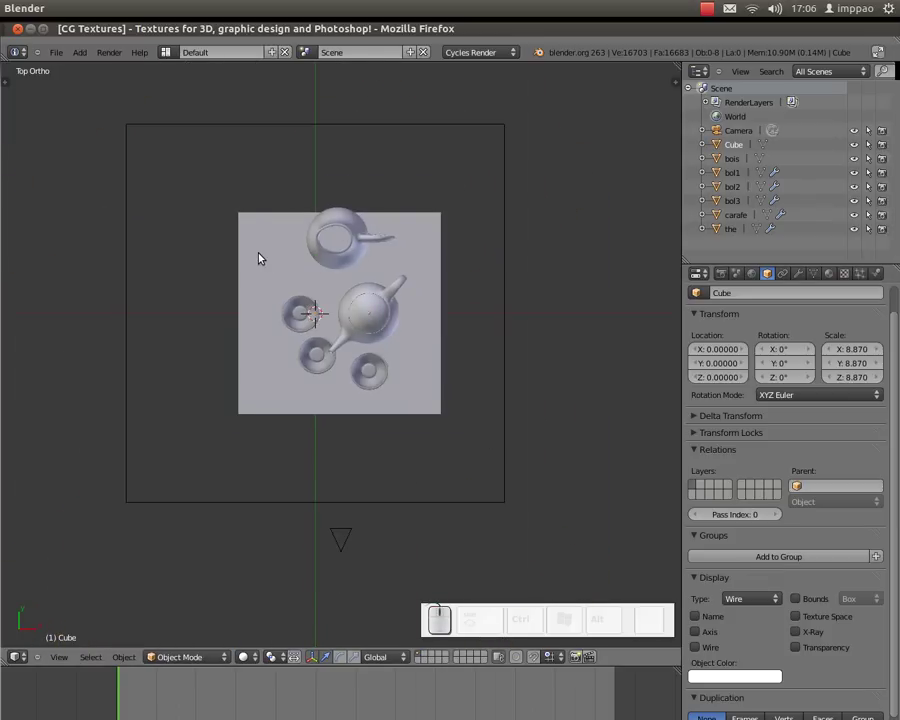
{"action": "key", "text": "b"}
{"action": "left_click_drag", "start_coordinate": [201, 180], "coordinate": [352, 293]}
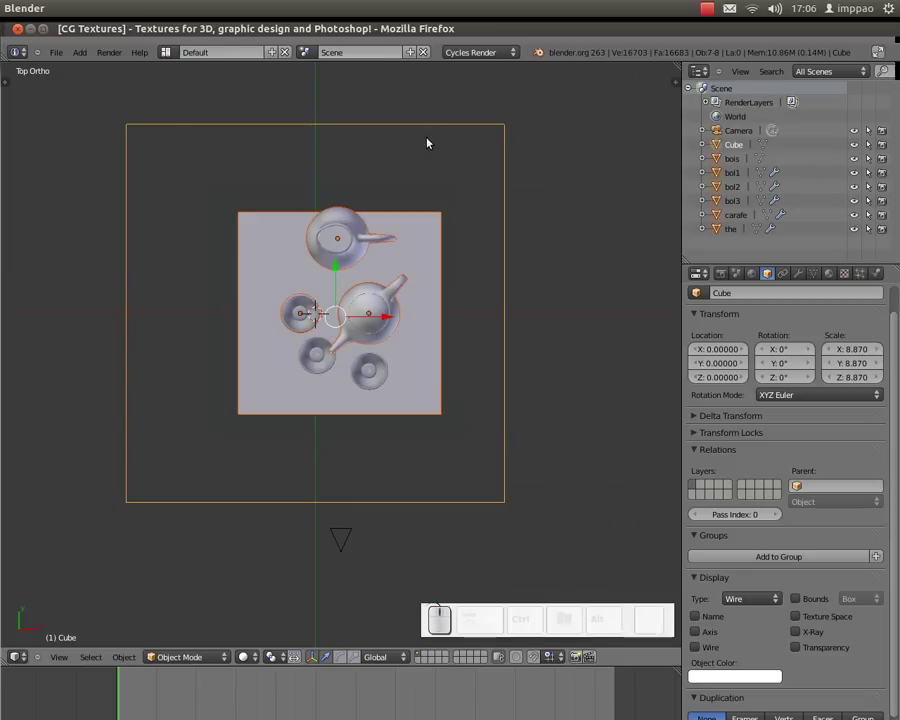
{"action": "left_click_drag", "start_coordinate": [445, 163], "coordinate": [448, 140]}
{"action": "left_click", "coordinate": [461, 91]}
{"action": "key", "text": "KP_7"}
{"action": "key", "text": "g"}
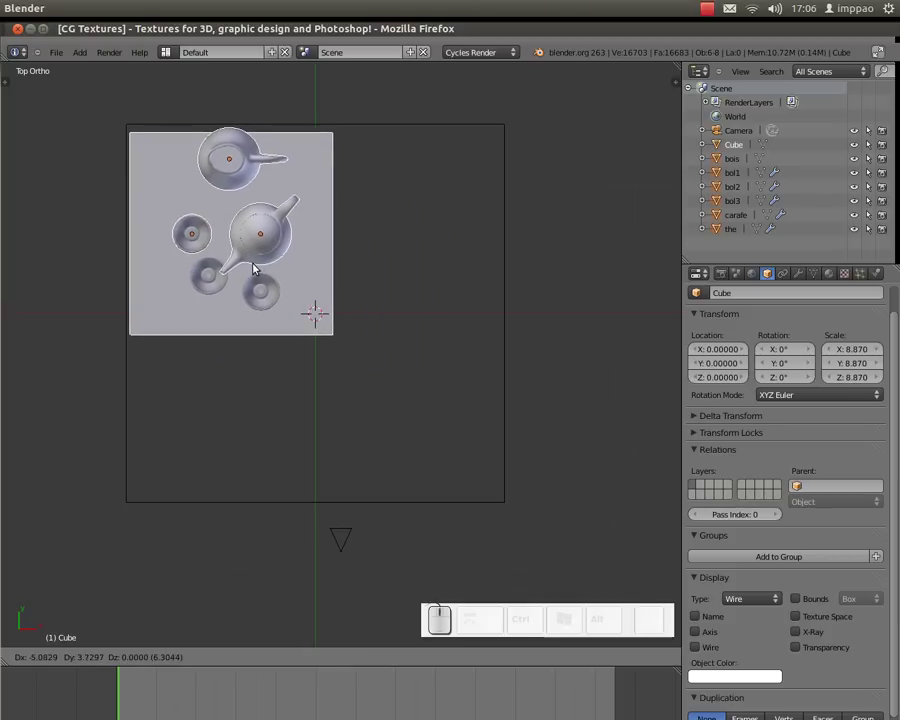
{"action": "left_click", "coordinate": [264, 269]}
Step: Enlarge the wooden floor to about 5.2 and reselect the room cube from an angled overview
{"action": "right_click", "coordinate": [337, 172]}
{"action": "key", "text": "s"}
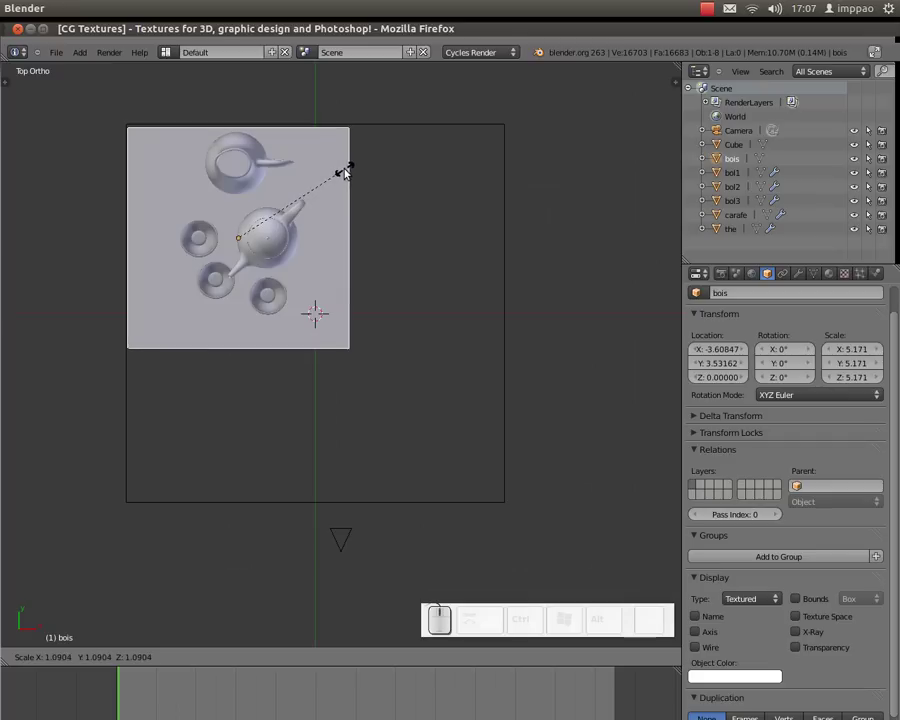
{"action": "left_click", "coordinate": [349, 169]}
{"action": "right_click", "coordinate": [310, 500]}
{"action": "left_click", "coordinate": [326, 481]}
{"action": "middle_click", "coordinate": [357, 451]}
{"action": "middle_click", "coordinate": [362, 396]}
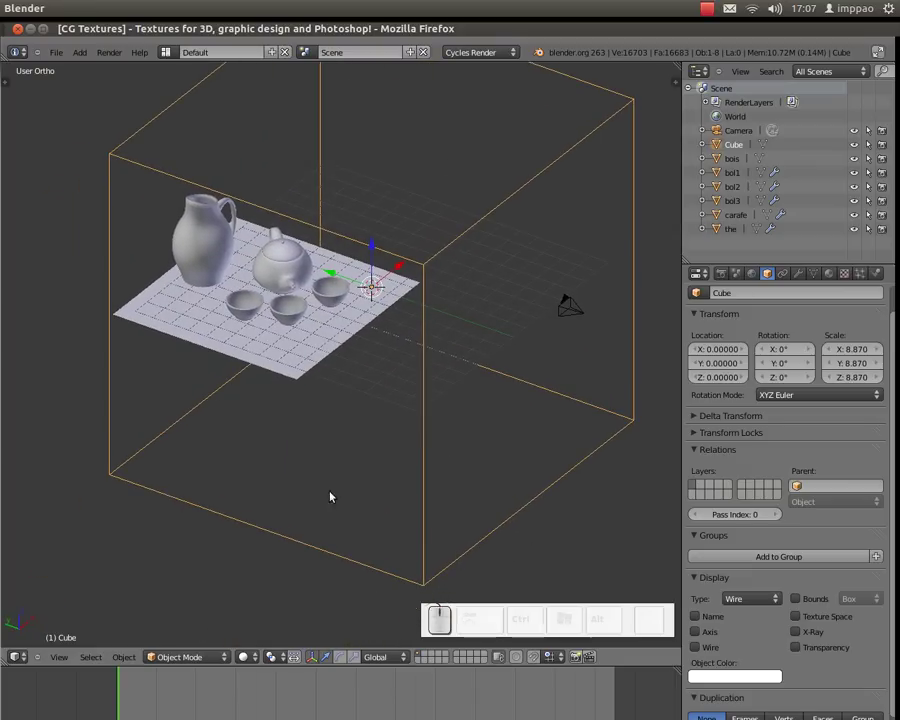
Step: In Edit Mode cut extra edge loops into the room cube and delete the wall face beside the carafe
{"action": "key", "text": "Tab"}
{"action": "left_click", "coordinate": [182, 656]}
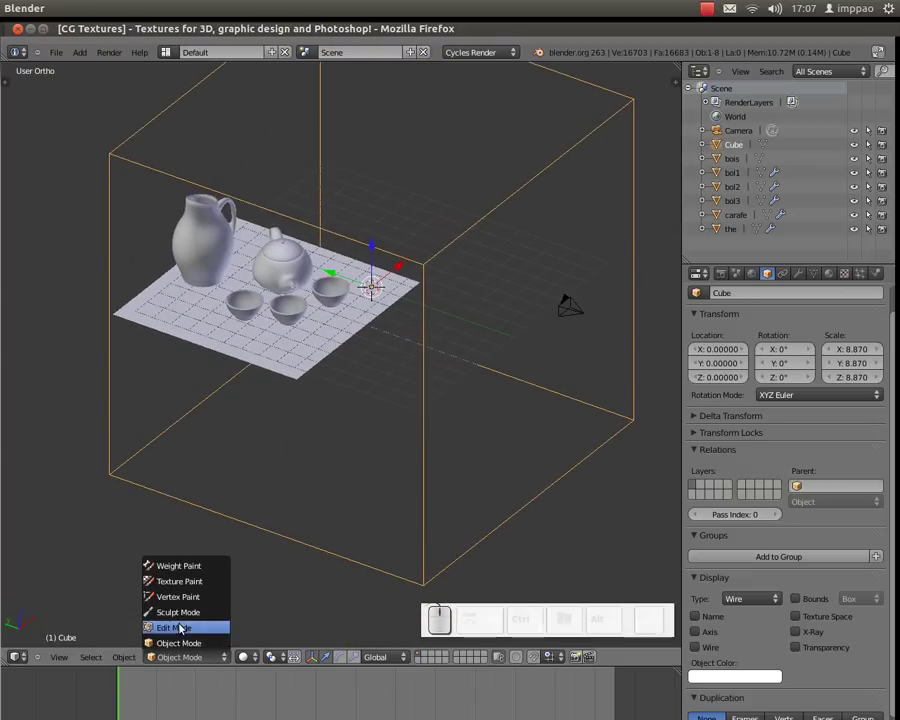
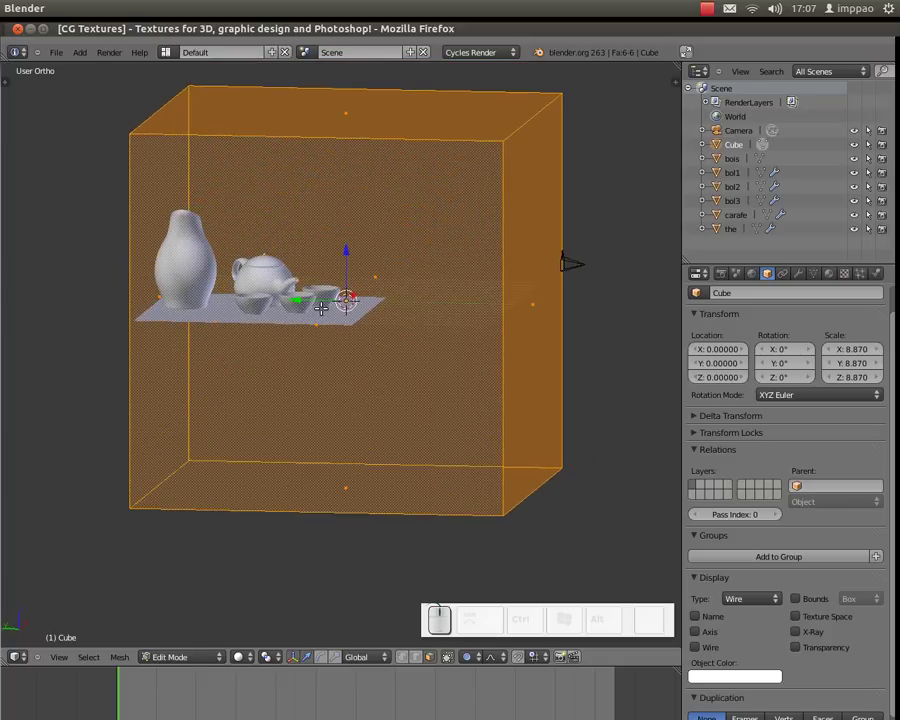
{"action": "key", "text": "ctrl+r"}
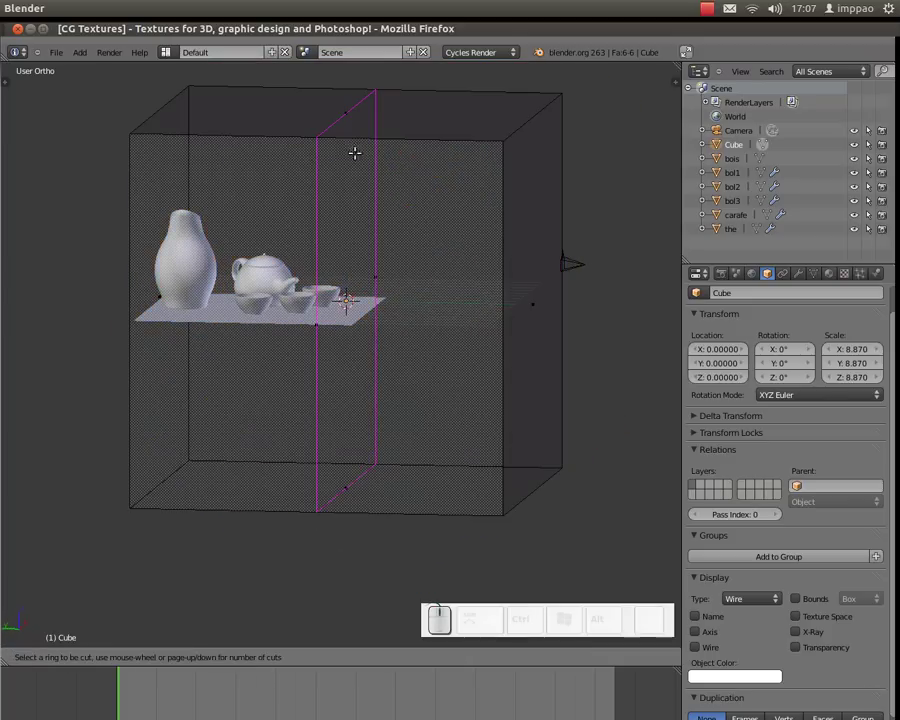
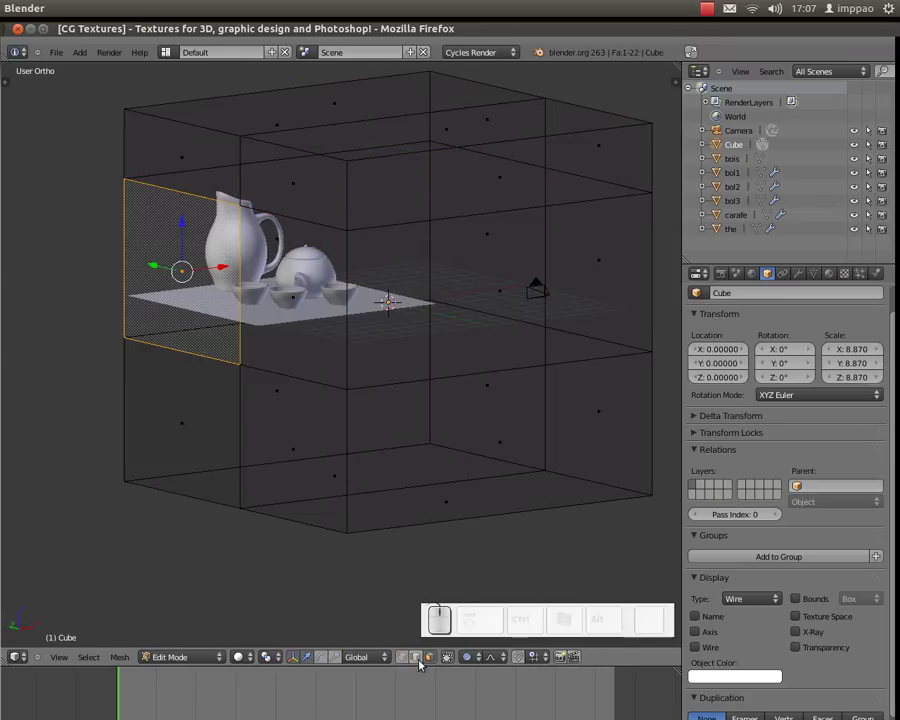
{"action": "left_click", "coordinate": [432, 660]}
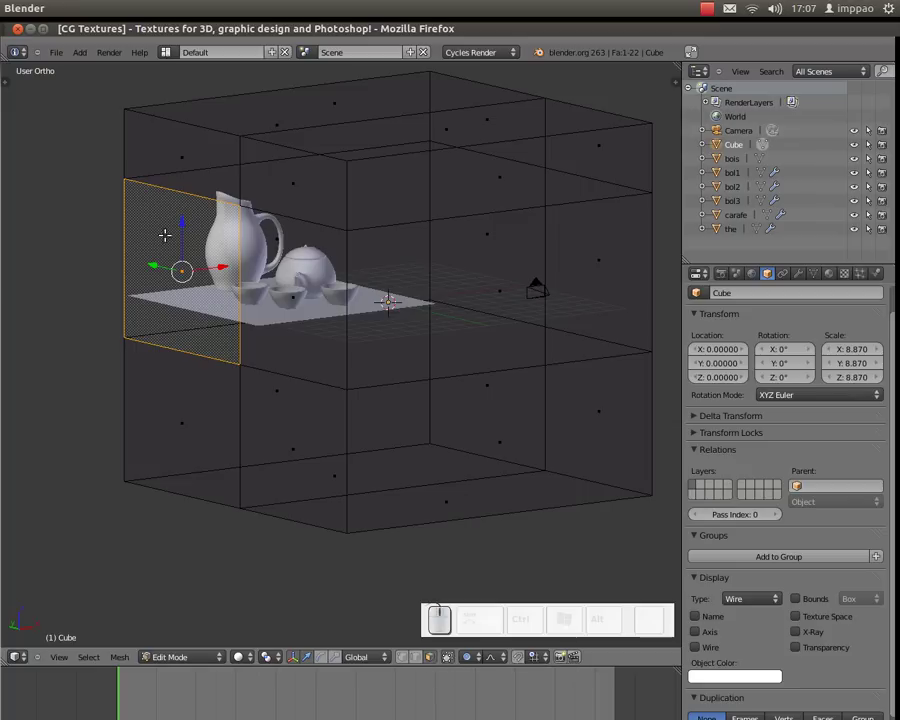
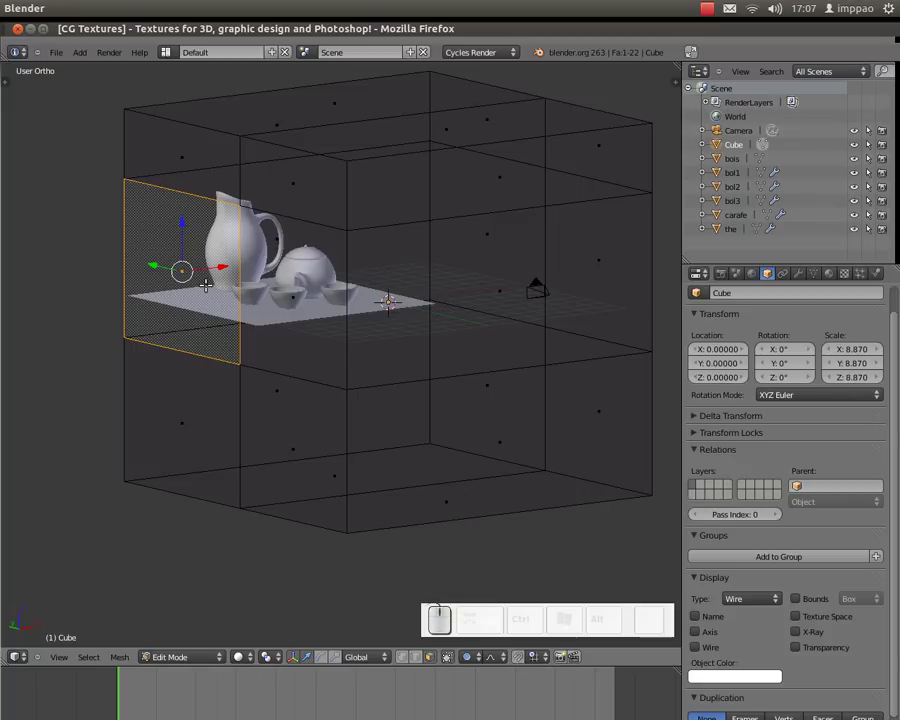
{"action": "key", "text": "Delete"}
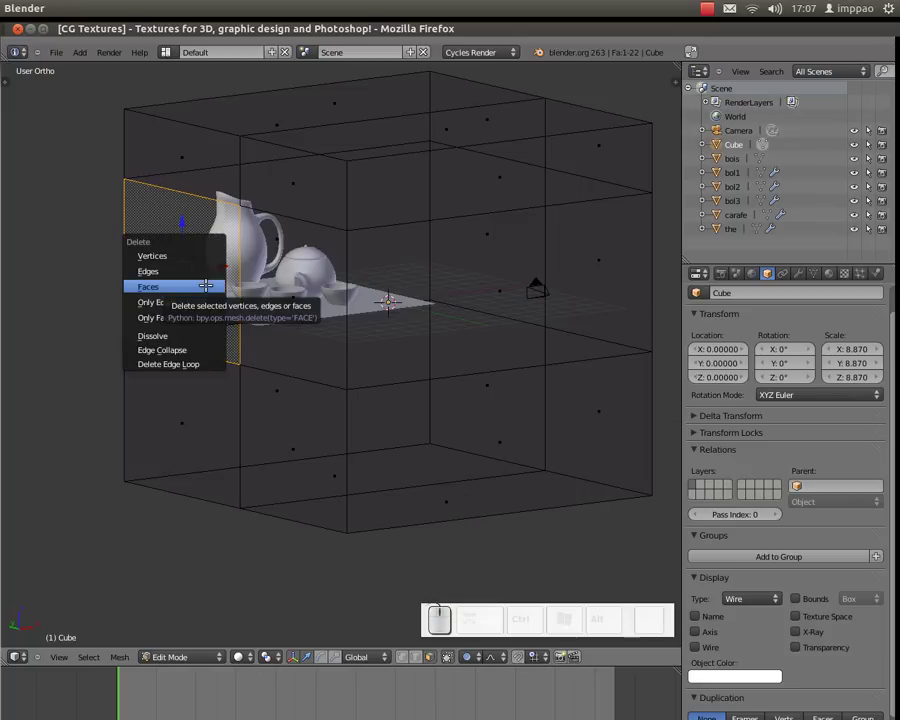
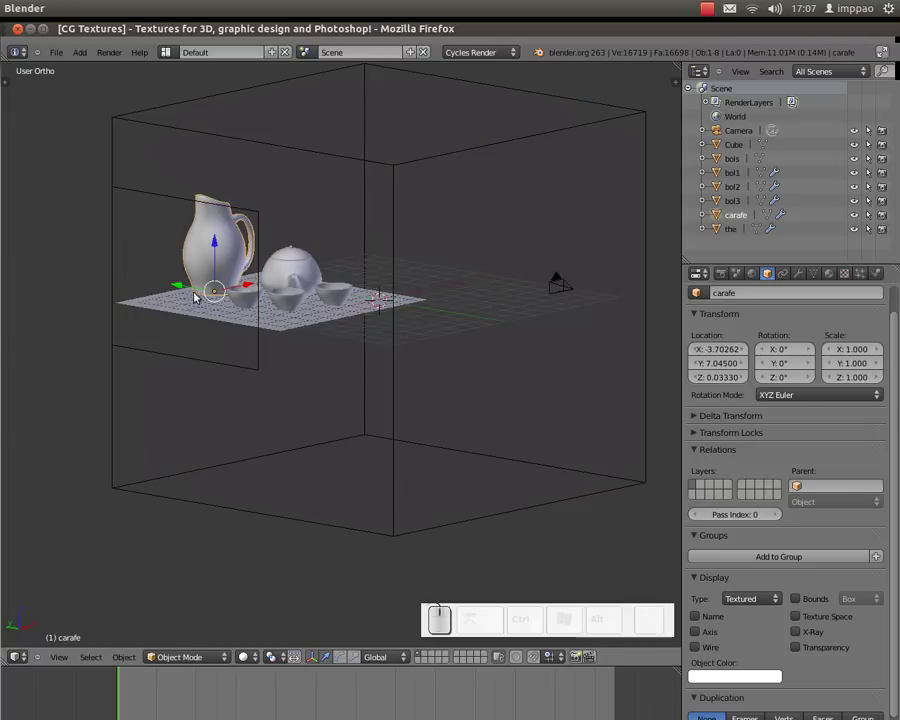
Step: Orbit around the room box to inspect it, then bring up the Add menu's mesh shapes
{"action": "left_click_drag", "start_coordinate": [228, 272], "coordinate": [325, 225]}
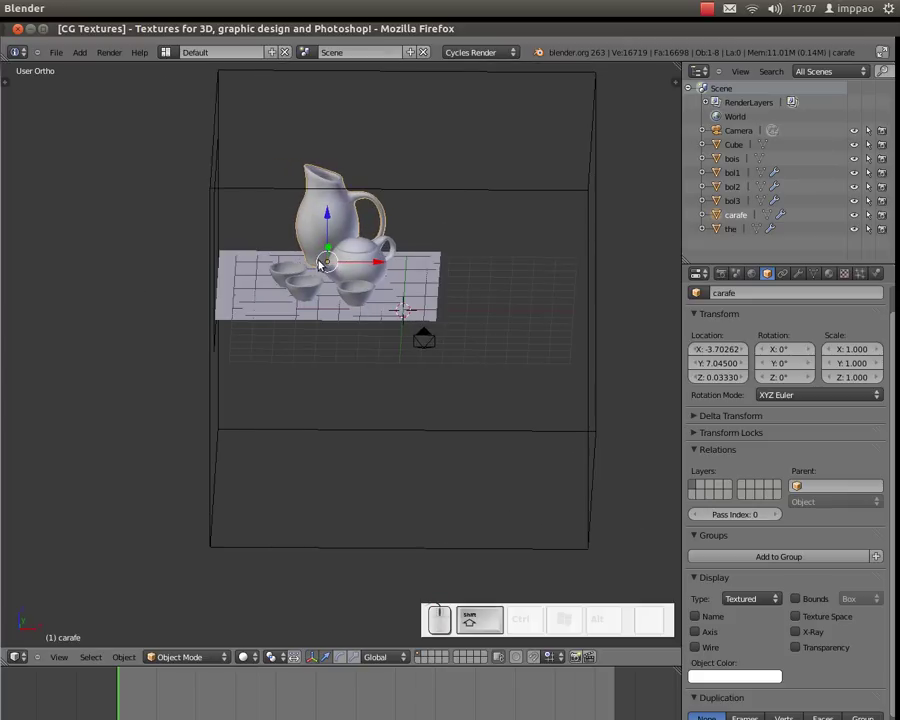
{"action": "left_click_drag", "start_coordinate": [291, 269], "coordinate": [357, 254]}
{"action": "left_click_drag", "start_coordinate": [351, 249], "coordinate": [292, 251]}
{"action": "left_click_drag", "start_coordinate": [292, 251], "coordinate": [139, 187]}
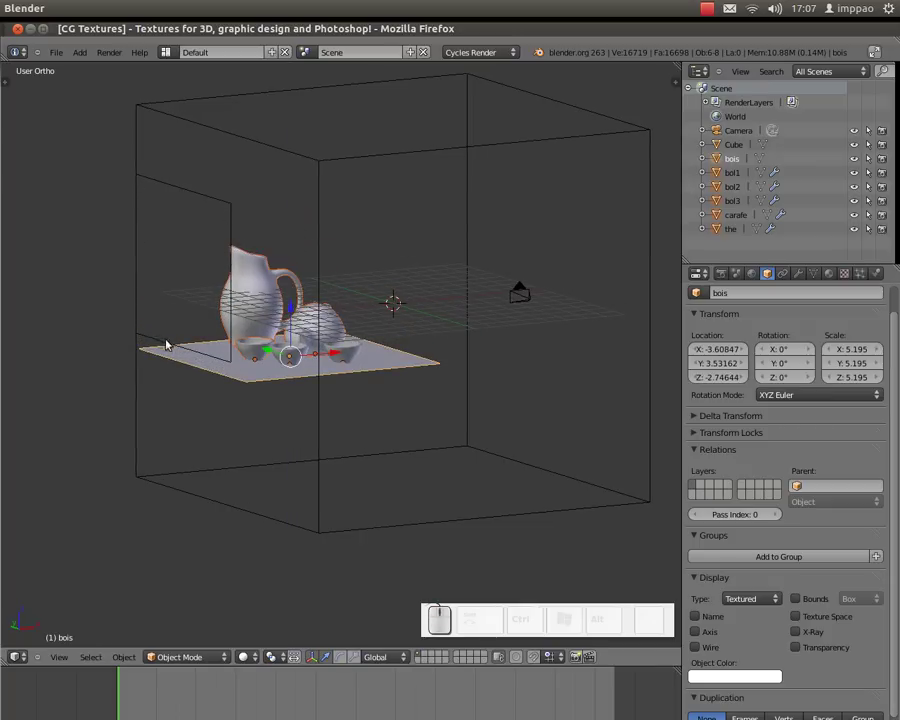
{"action": "left_click_drag", "start_coordinate": [264, 321], "coordinate": [220, 235]}
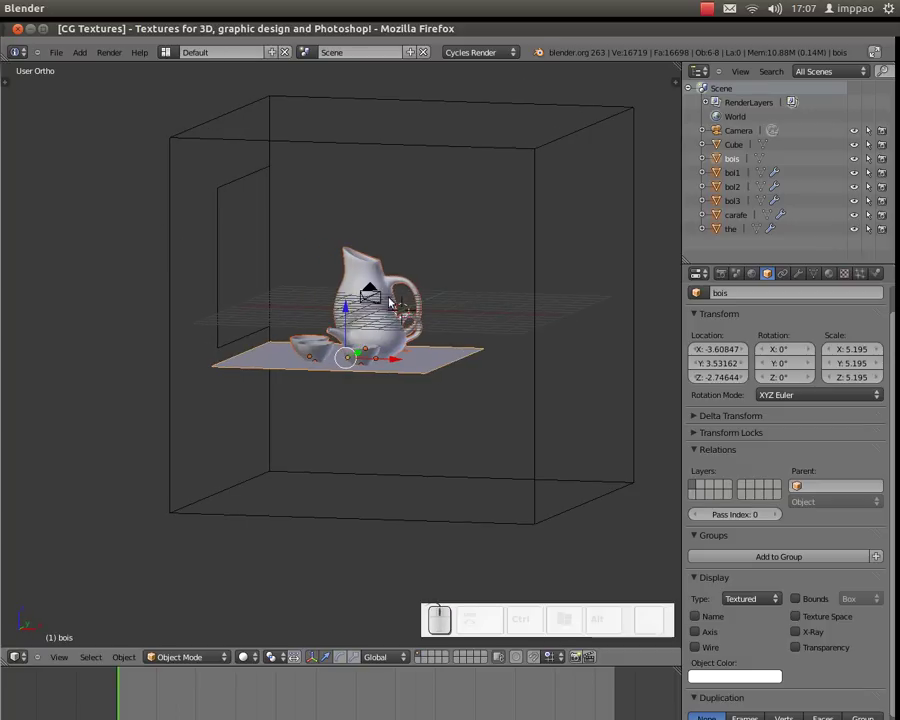
{"action": "middle_click", "coordinate": [363, 311]}
{"action": "left_click", "coordinate": [300, 392]}
{"action": "middle_click", "coordinate": [248, 381]}
{"action": "left_click", "coordinate": [327, 378]}
{"action": "left_click_drag", "start_coordinate": [394, 365], "coordinate": [144, 190]}
{"action": "left_click_drag", "start_coordinate": [181, 213], "coordinate": [211, 208]}
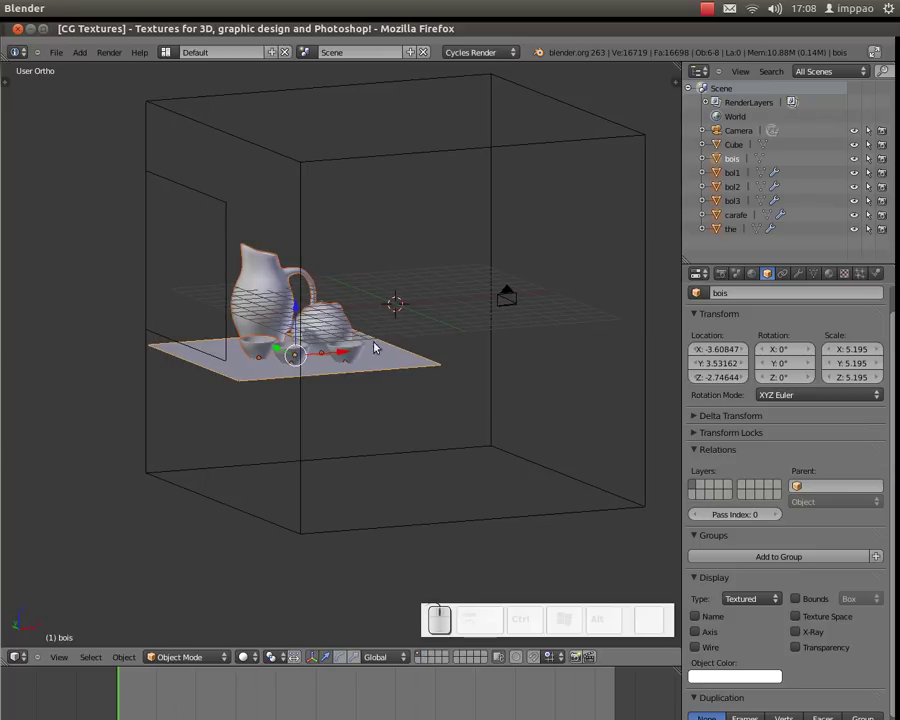
{"action": "left_click_drag", "start_coordinate": [390, 338], "coordinate": [412, 334]}
{"action": "key", "text": "shift+a"}
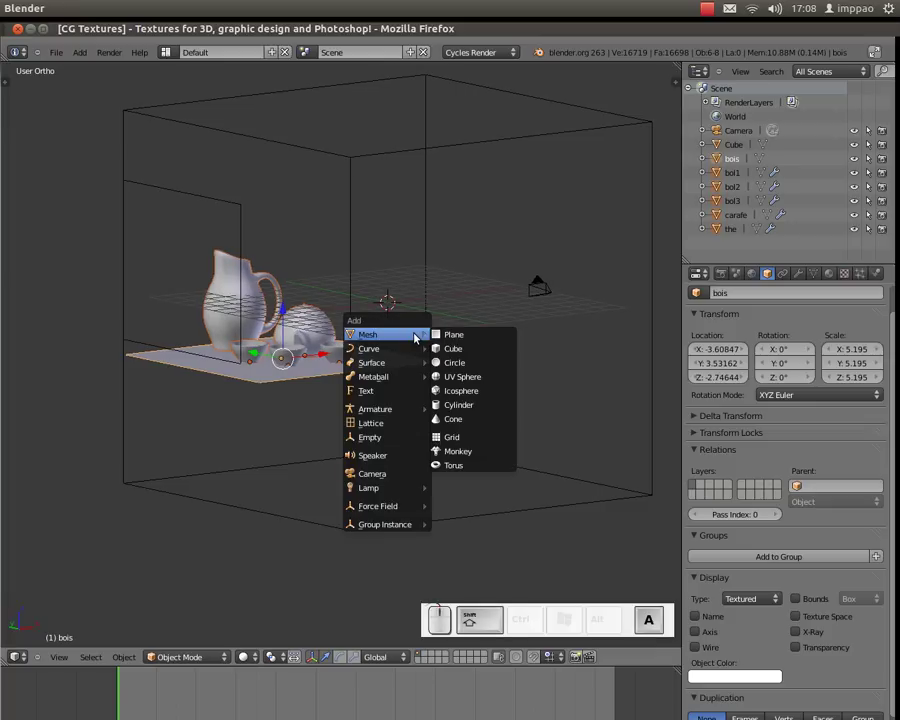
Step: Add a new plane and switch the viewport handles to rotation, undoing stray edits
{"action": "left_click", "coordinate": [456, 337]}
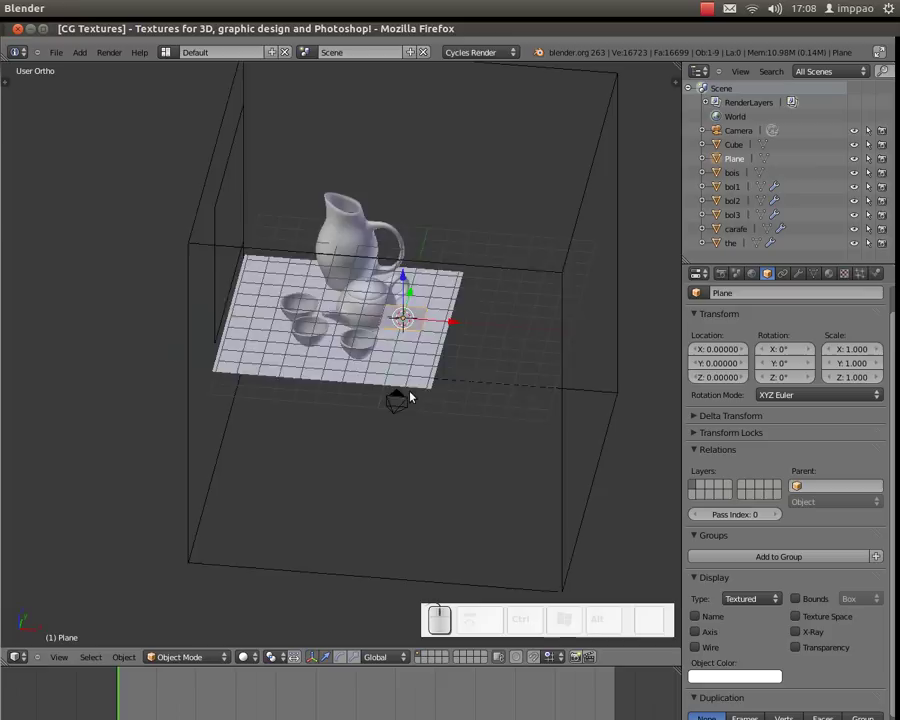
{"action": "left_click_drag", "start_coordinate": [430, 328], "coordinate": [388, 299]}
{"action": "left_click_drag", "start_coordinate": [411, 349], "coordinate": [321, 646]}
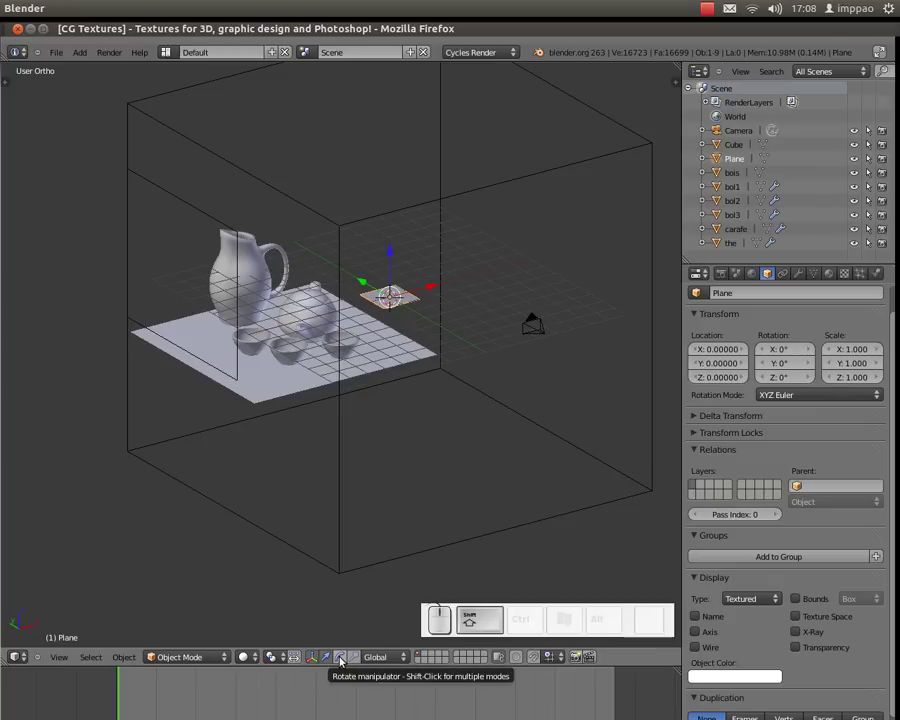
{"action": "left_click", "coordinate": [341, 662]}
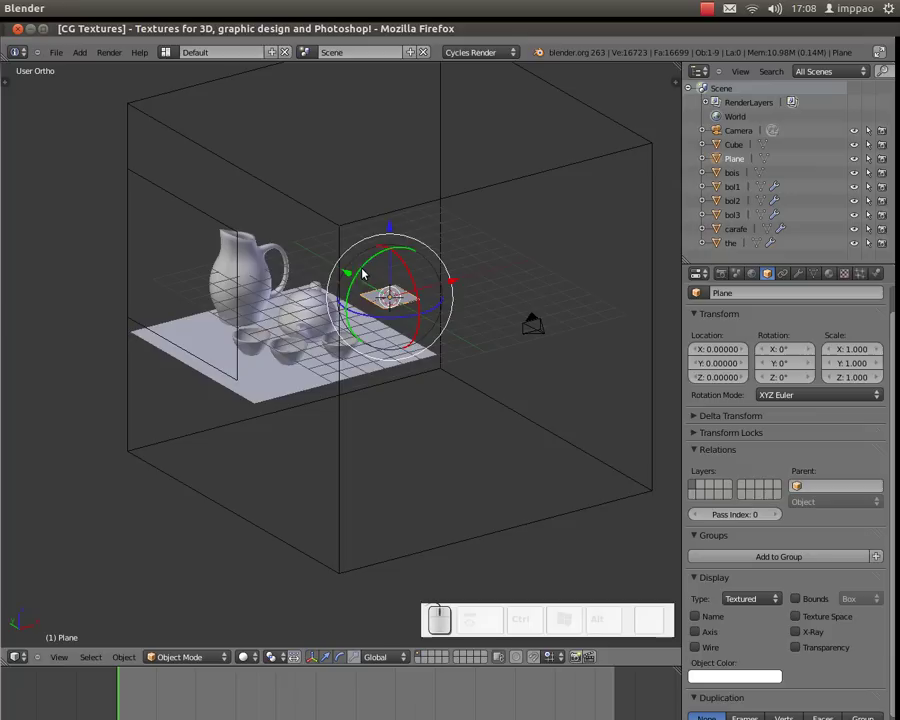
{"action": "middle_click", "coordinate": [364, 298]}
{"action": "left_click_drag", "start_coordinate": [363, 281], "coordinate": [379, 267]}
{"action": "key", "text": "ctrl+z"}
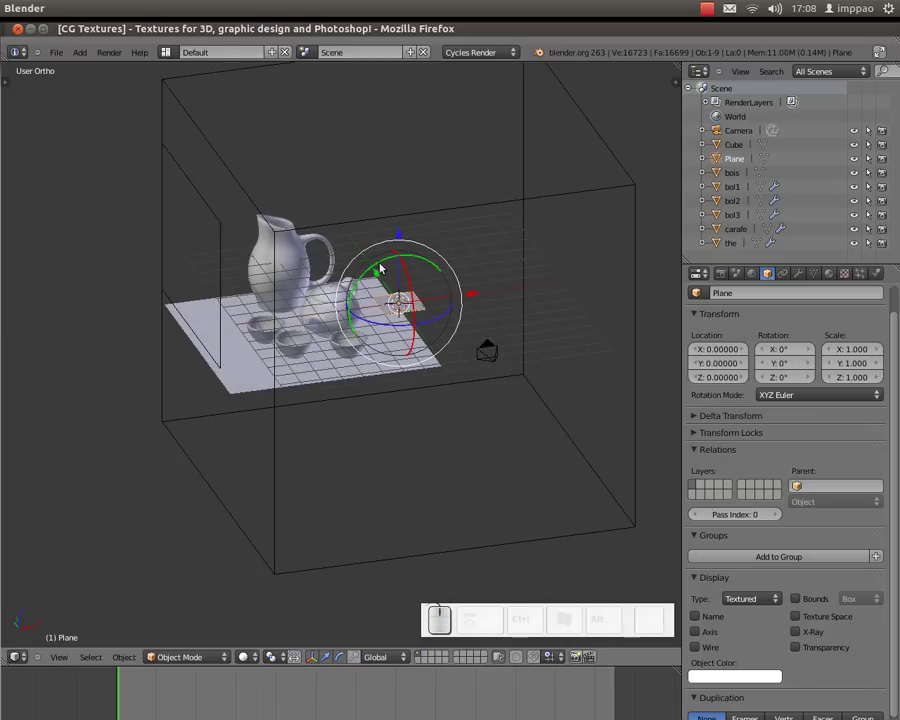
{"action": "left_click_drag", "start_coordinate": [369, 272], "coordinate": [408, 292]}
{"action": "key", "text": "ctrl+z"}
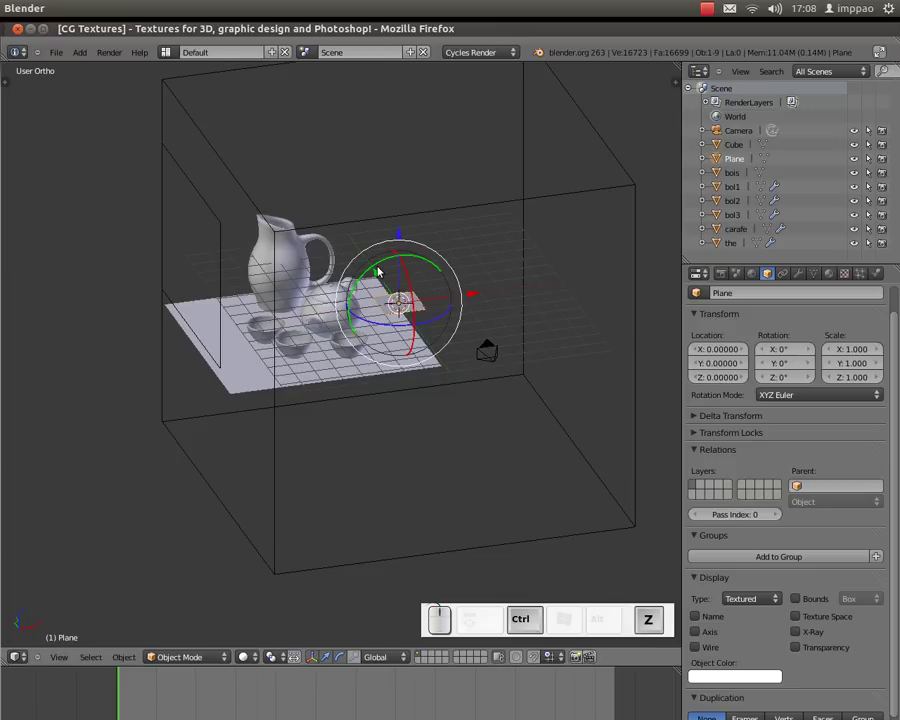
{"action": "left_click", "coordinate": [386, 313]}
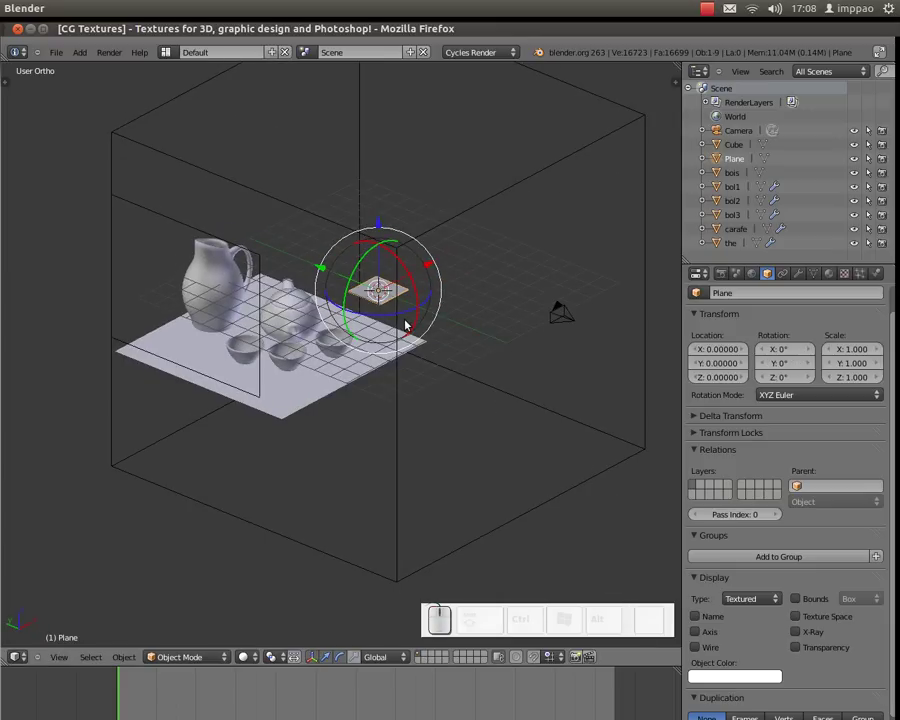
Step: Rotate the new plane 90° about the Y axis so it stands upright
{"action": "key", "text": "r"}
{"action": "key", "text": "z"}
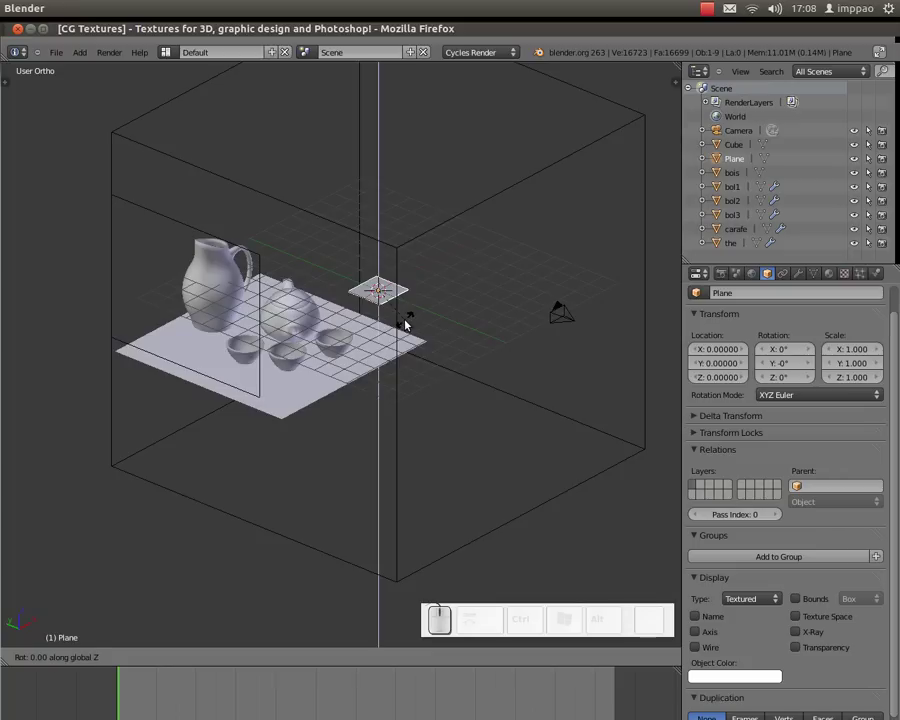
{"action": "key", "text": "Escape"}
{"action": "key", "text": "r"}
{"action": "key", "text": "y"}
{"action": "key", "text": "KP_0"}
{"action": "key", "text": "KP_Enter"}
{"action": "left_click", "coordinate": [402, 325]}
{"action": "middle_click", "coordinate": [344, 377]}
{"action": "left_click", "coordinate": [342, 383]}
Step: In top and side views, move the upright plane to the room's side, enlarge it and raise it
{"action": "key", "text": "KP_7"}
{"action": "key", "text": "g"}
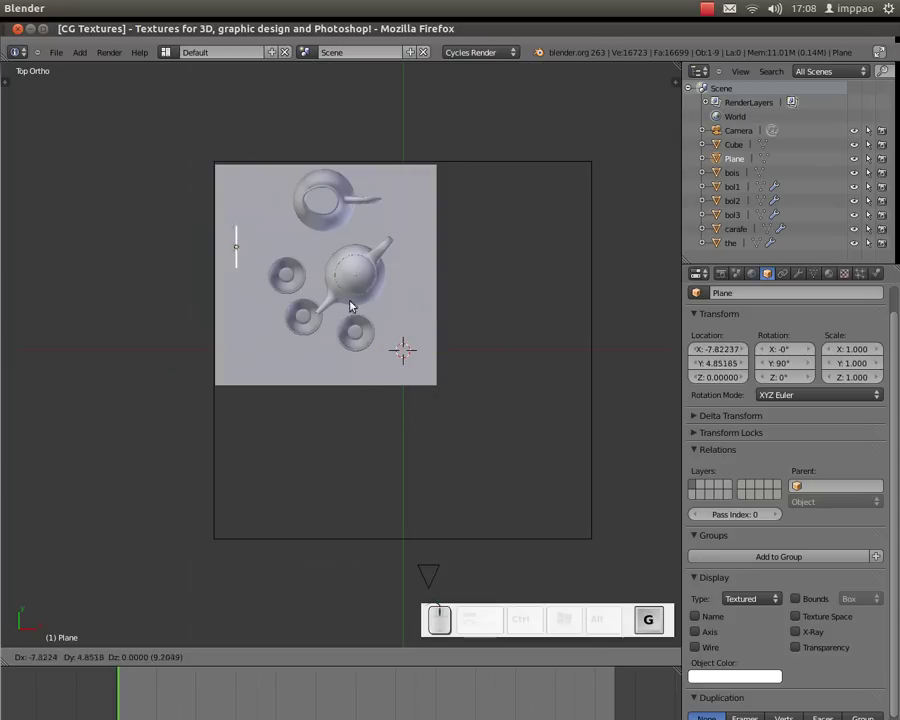
{"action": "left_click", "coordinate": [327, 285]}
{"action": "key", "text": "s"}
{"action": "left_click", "coordinate": [362, 420]}
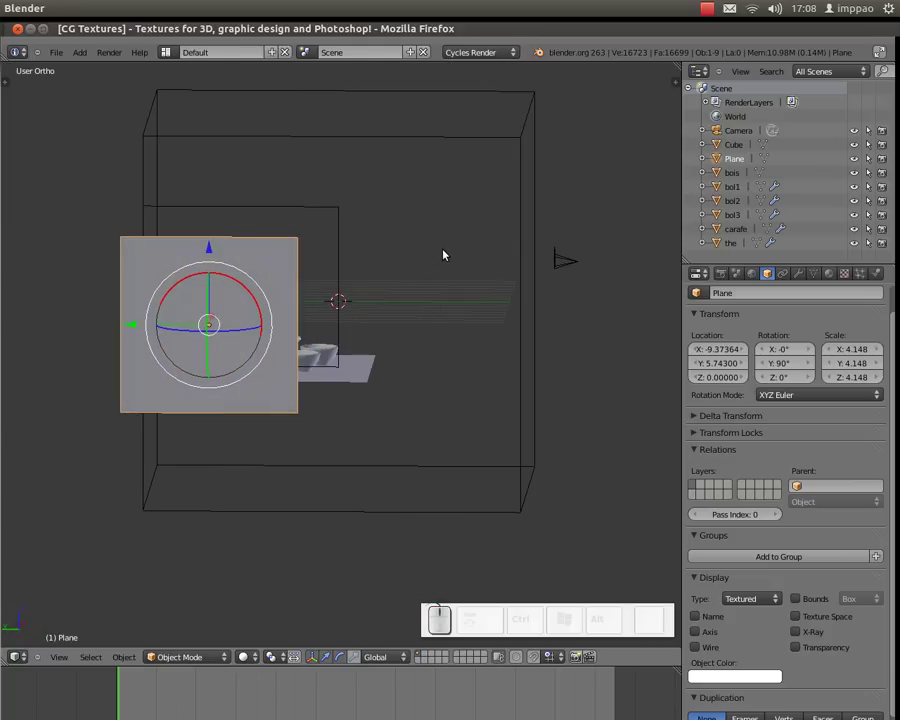
{"action": "key", "text": "KP_3"}
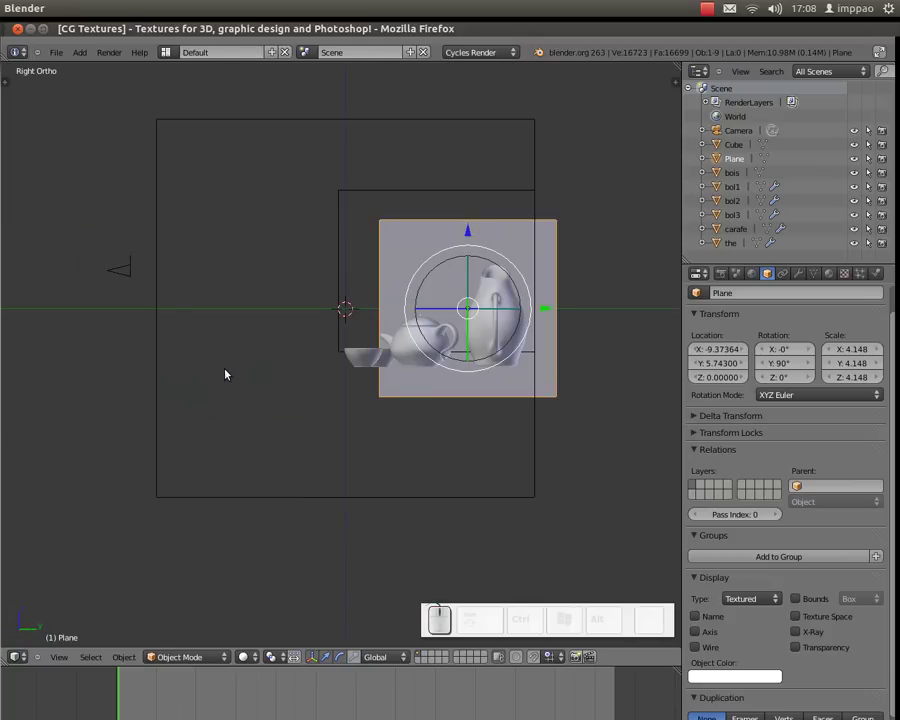
{"action": "key", "text": "g"}
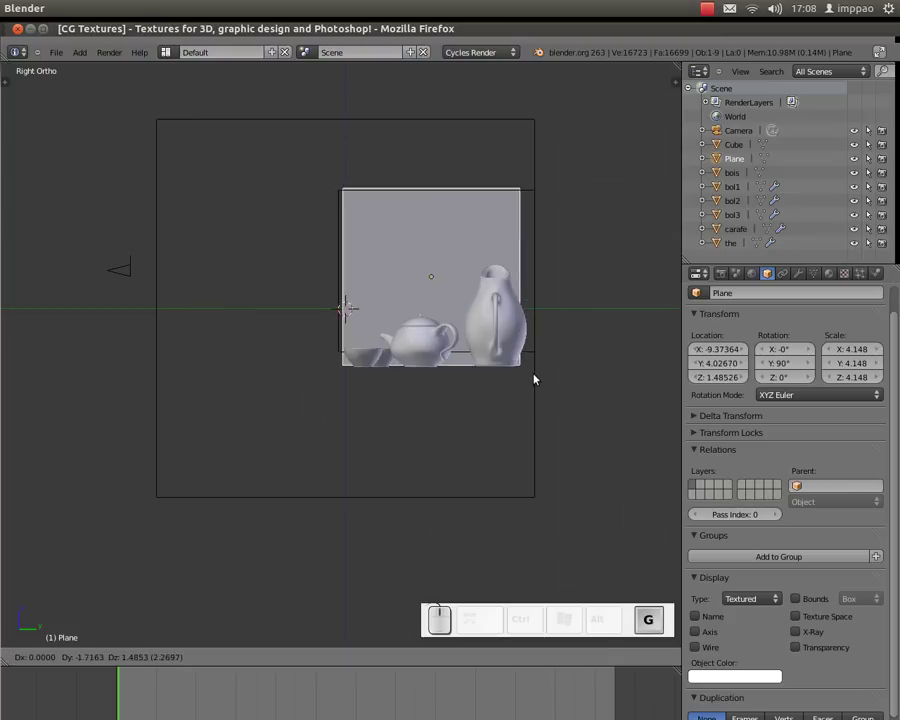
{"action": "left_click", "coordinate": [544, 373]}
Step: Enlarge the panel further and give it a new material named lampe
{"action": "key", "text": "s"}
{"action": "left_click", "coordinate": [563, 399]}
{"action": "left_click", "coordinate": [832, 274]}
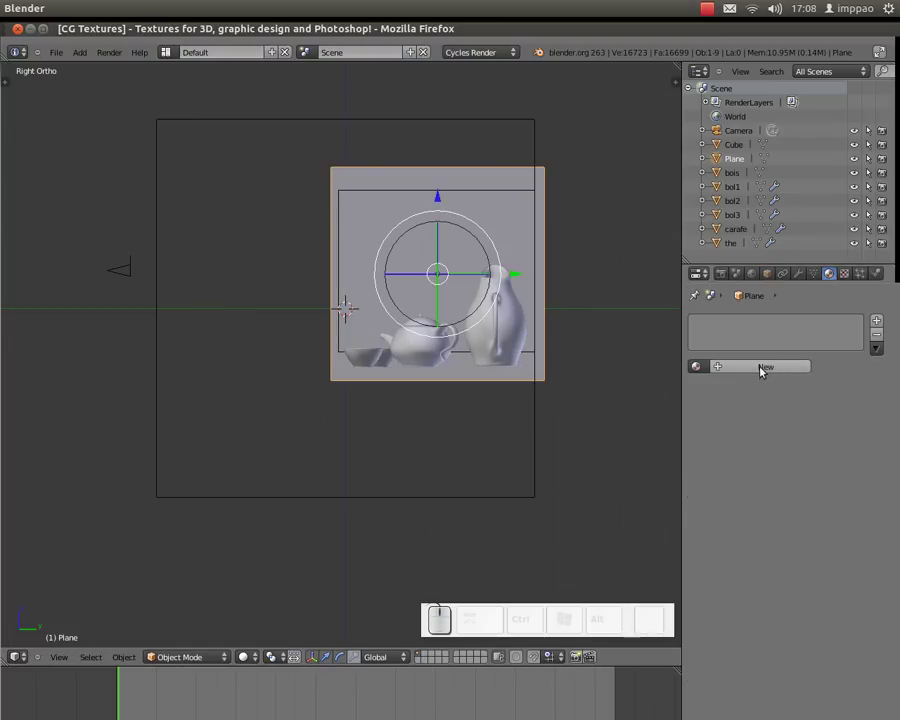
{"action": "left_click", "coordinate": [761, 371]}
{"action": "left_click", "coordinate": [745, 365]}
{"action": "key", "text": "l"}
{"action": "key", "text": "a"}
{"action": "key", "text": "m"}
{"action": "key", "text": "p"}
{"action": "key", "text": "e"}
{"action": "key", "text": "Return"}
Step: Make lampe an Emission shader with strength 2 and a pale bluish colour
{"action": "left_click", "coordinate": [792, 407]}
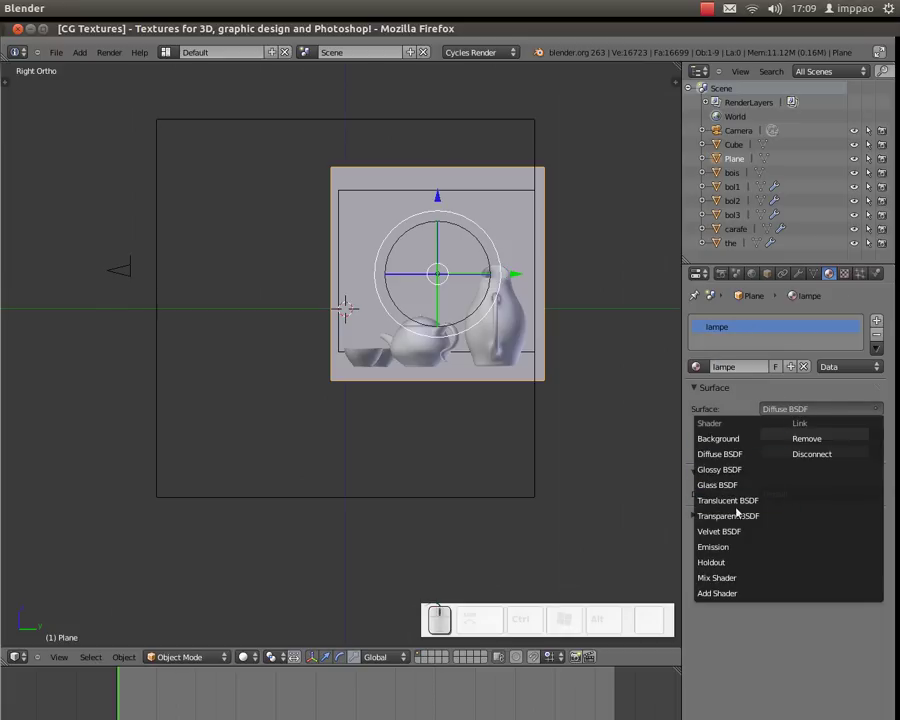
{"action": "left_click", "coordinate": [729, 544]}
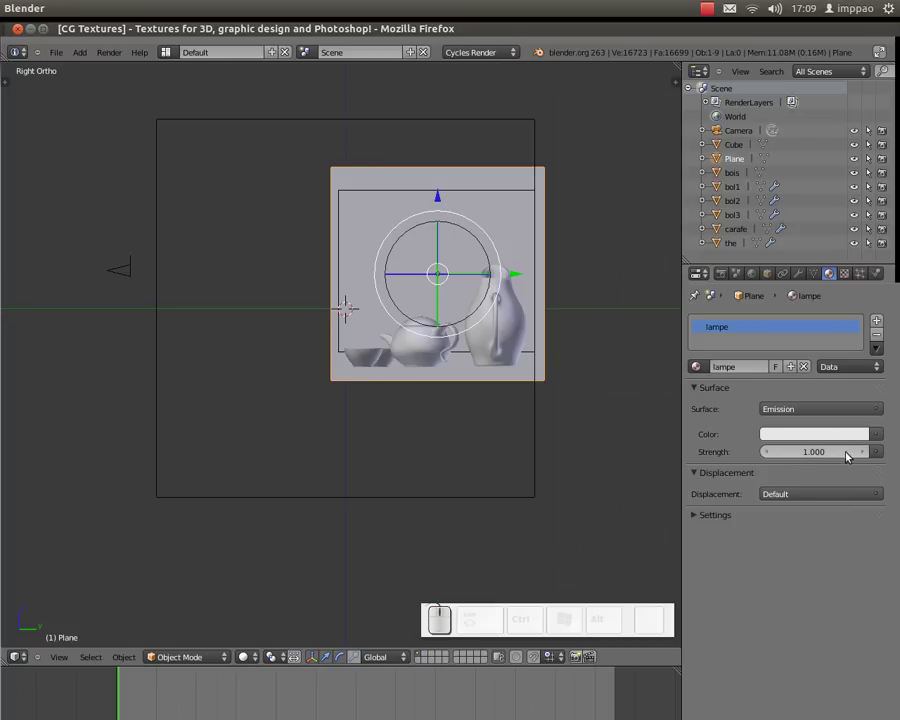
{"action": "left_click", "coordinate": [807, 454]}
{"action": "key", "text": "KP_2"}
{"action": "key", "text": "KP_Enter"}
{"action": "left_click", "coordinate": [855, 439]}
{"action": "left_click", "coordinate": [808, 276]}
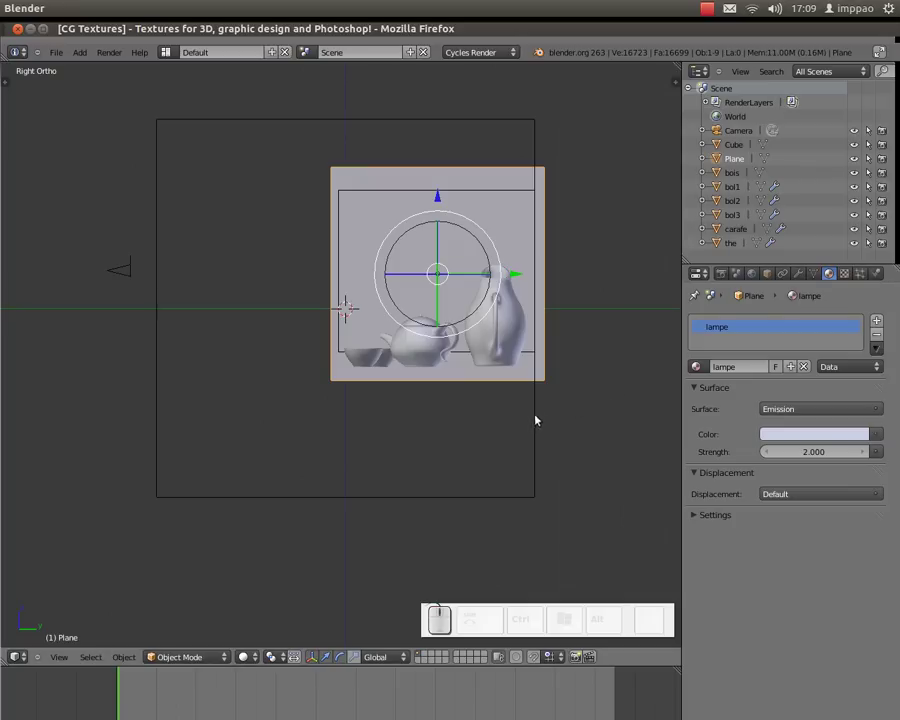
{"action": "left_click_drag", "start_coordinate": [449, 425], "coordinate": [290, 247]}
{"action": "left_click", "coordinate": [295, 247]}
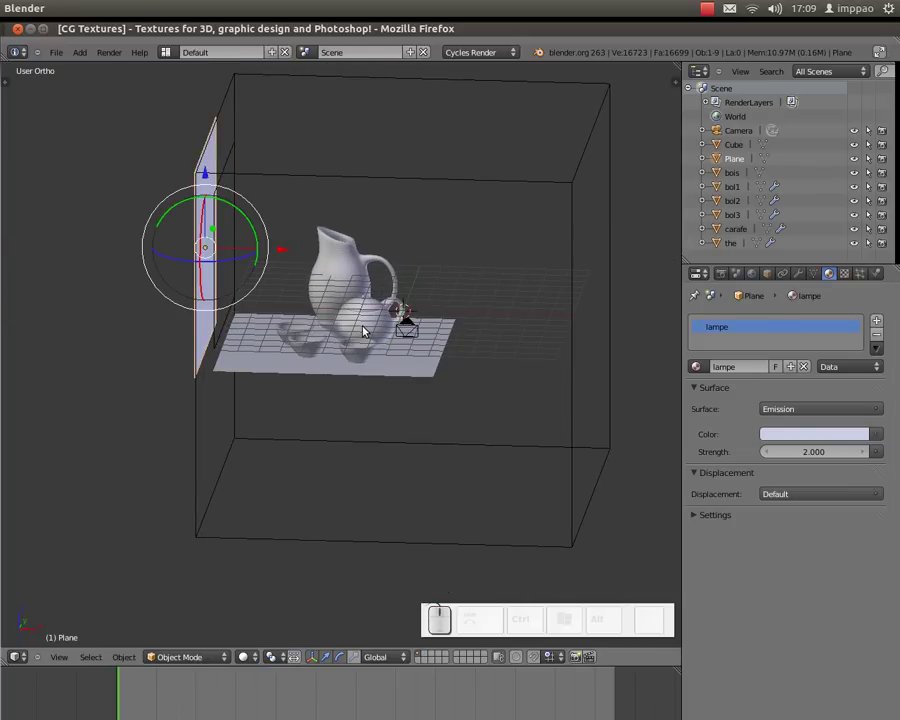
Step: Look through the camera and move it so the still life is framed with the panel at left
{"action": "key", "text": "KP_0"}
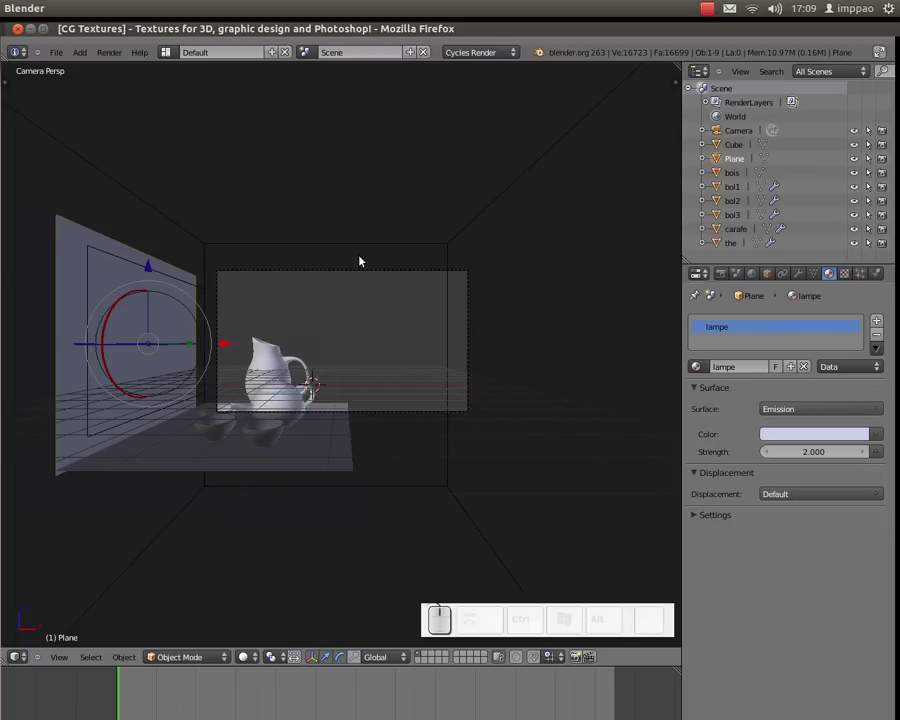
{"action": "right_click", "coordinate": [383, 272]}
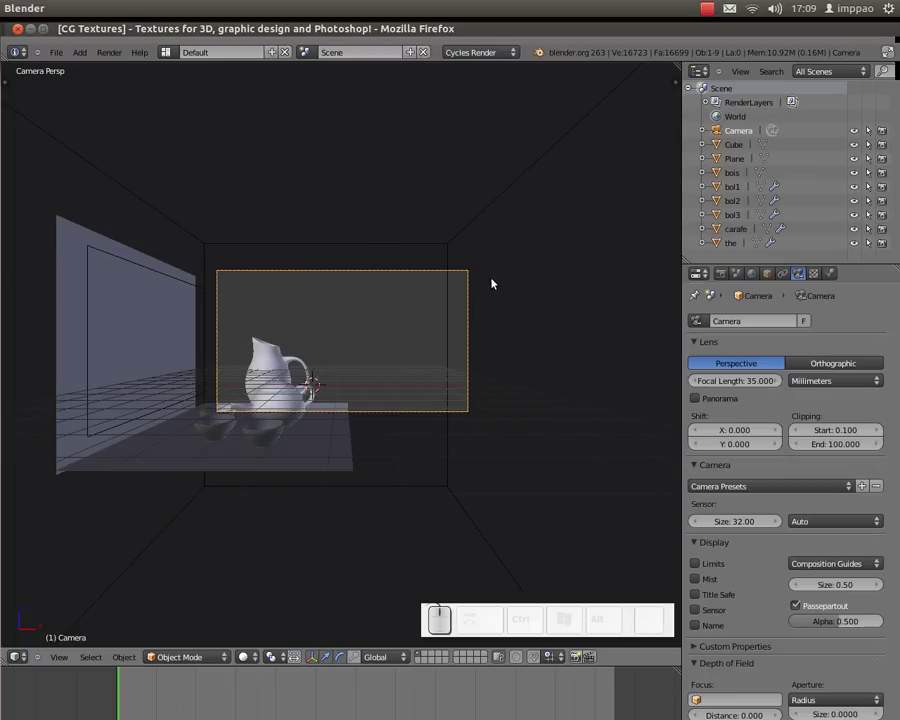
{"action": "key", "text": "g"}
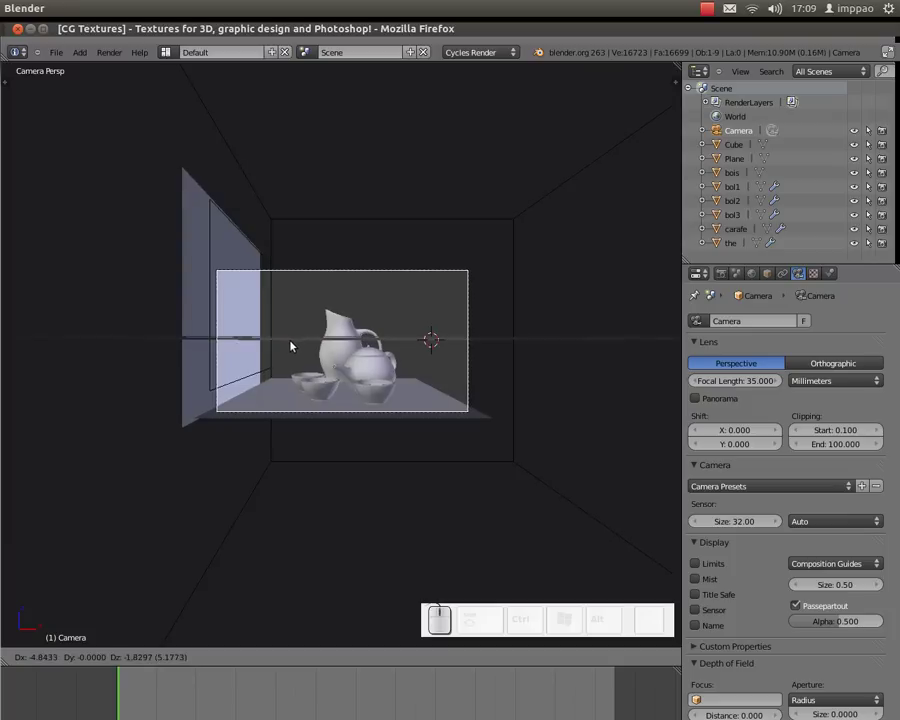
{"action": "left_click", "coordinate": [293, 344]}
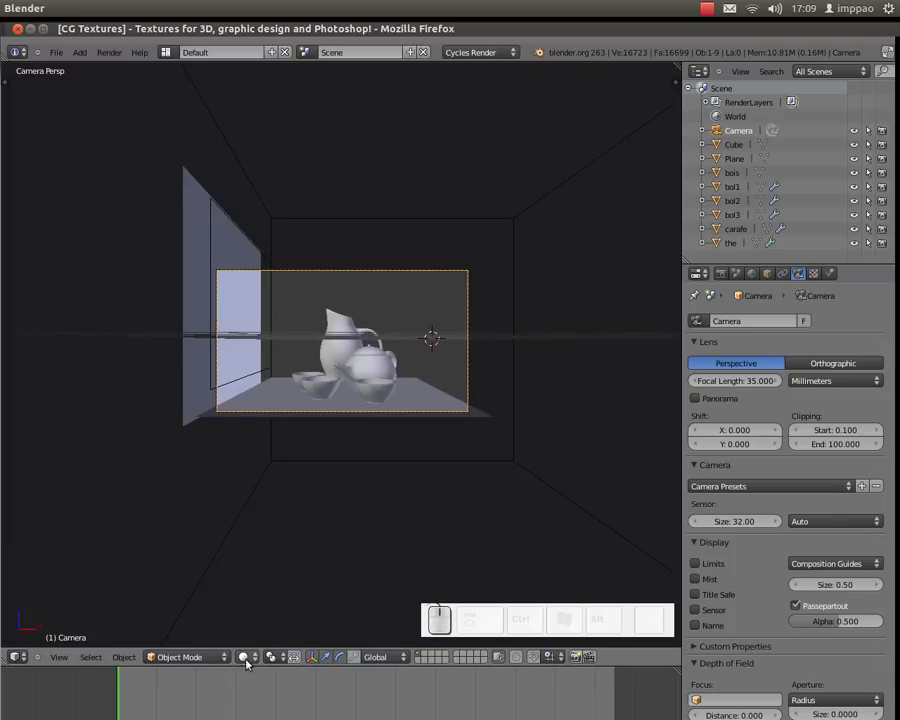
Step: Preview the scene in rendered shading to check the glowing panel, then return to solid shading
{"action": "left_click", "coordinate": [249, 658]}
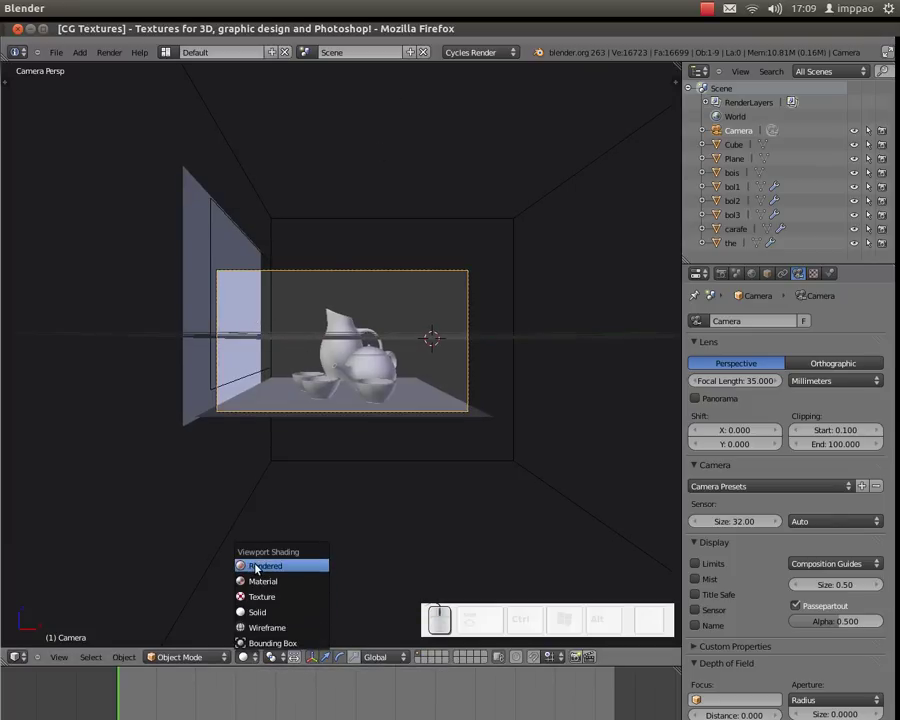
{"action": "left_click", "coordinate": [261, 566]}
{"action": "scroll", "scroll_direction": "up", "scroll_amount": 3}
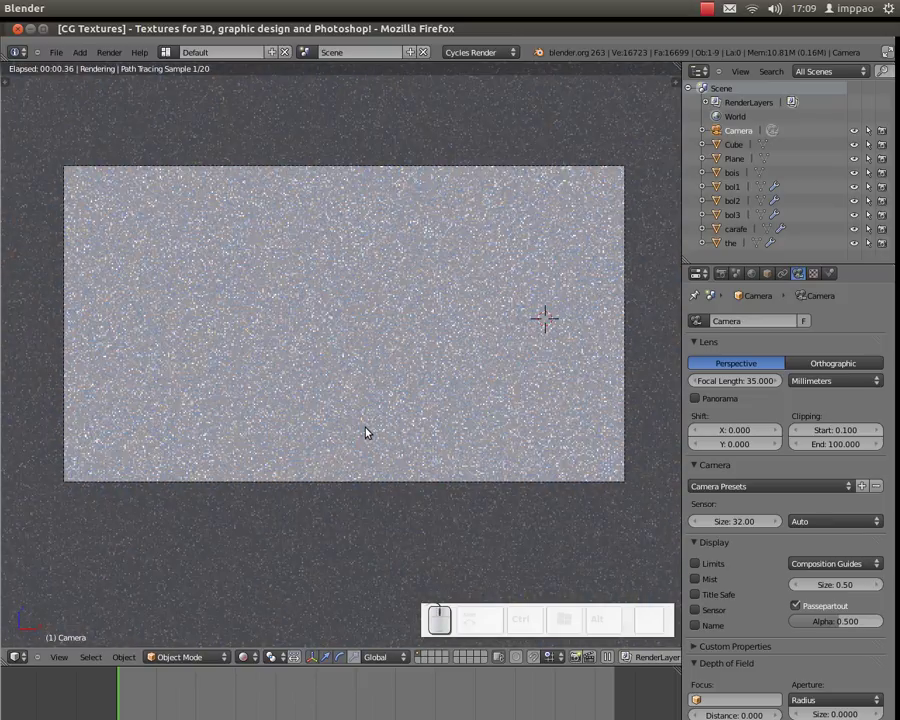
{"action": "scroll", "scroll_direction": "up", "scroll_amount": 3}
{"action": "scroll", "scroll_direction": "down", "scroll_amount": 3}
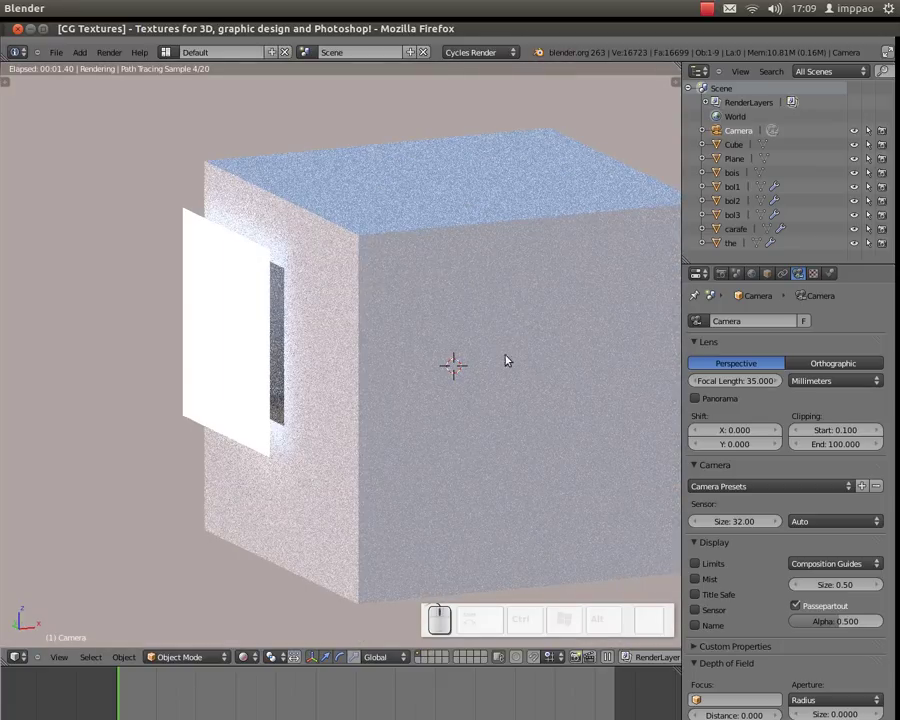
{"action": "left_click", "coordinate": [246, 660]}
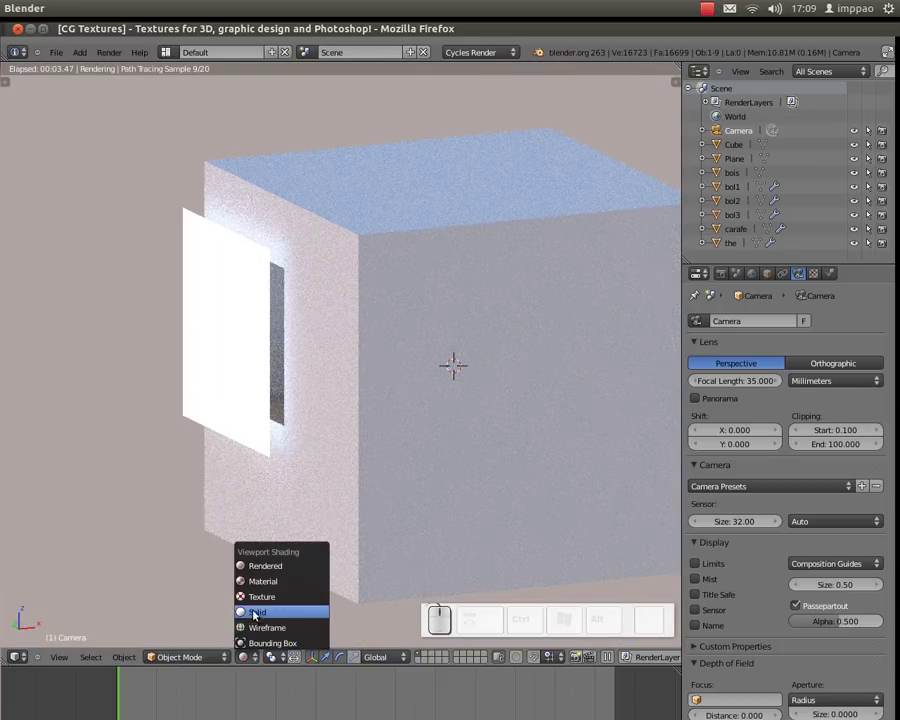
{"action": "left_click", "coordinate": [257, 614]}
{"action": "middle_click", "coordinate": [369, 514]}
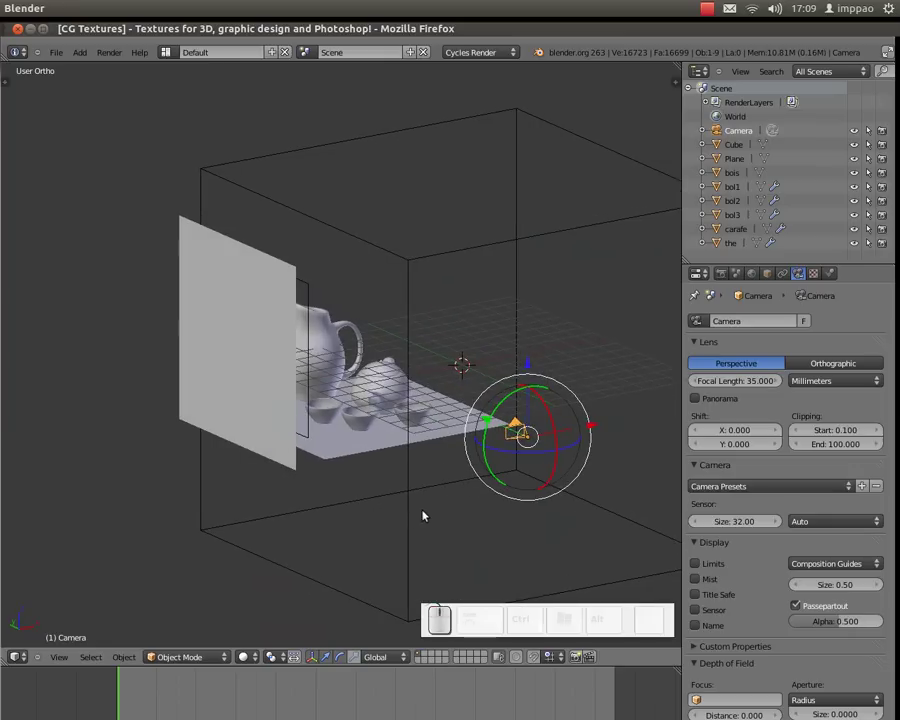
Step: Select the room box, adjust viewport shading and look through the camera
{"action": "middle_click", "coordinate": [429, 507]}
{"action": "right_click", "coordinate": [582, 225]}
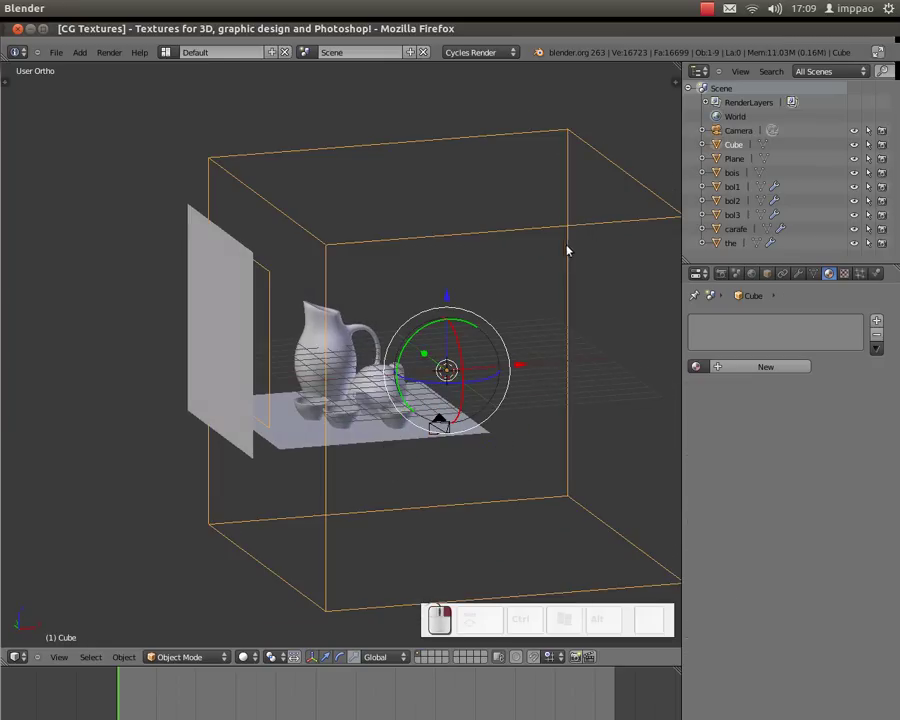
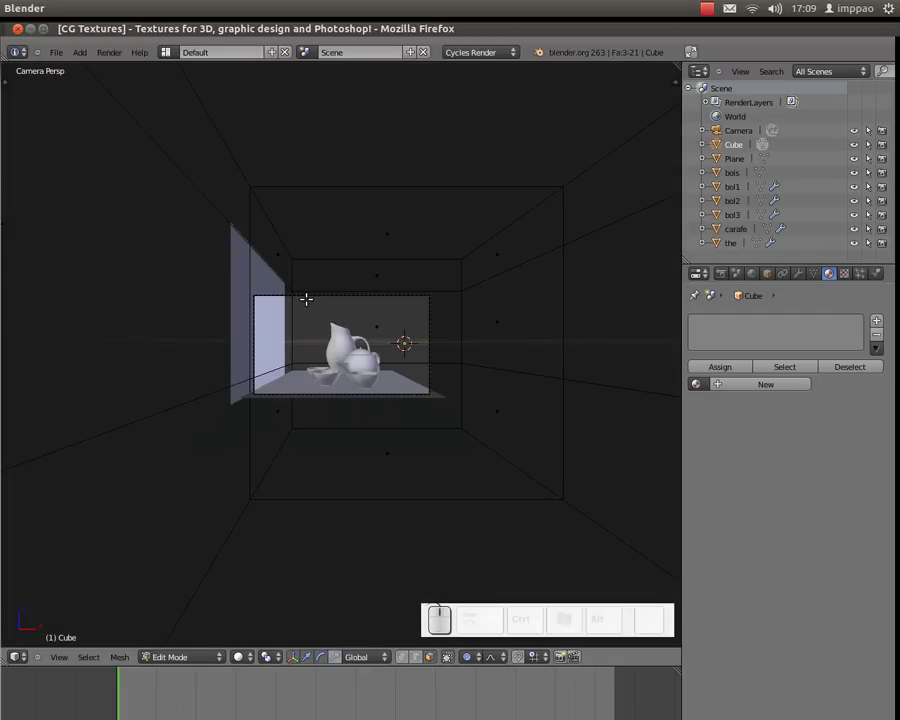
{"action": "scroll", "scroll_direction": "up", "scroll_amount": 3}
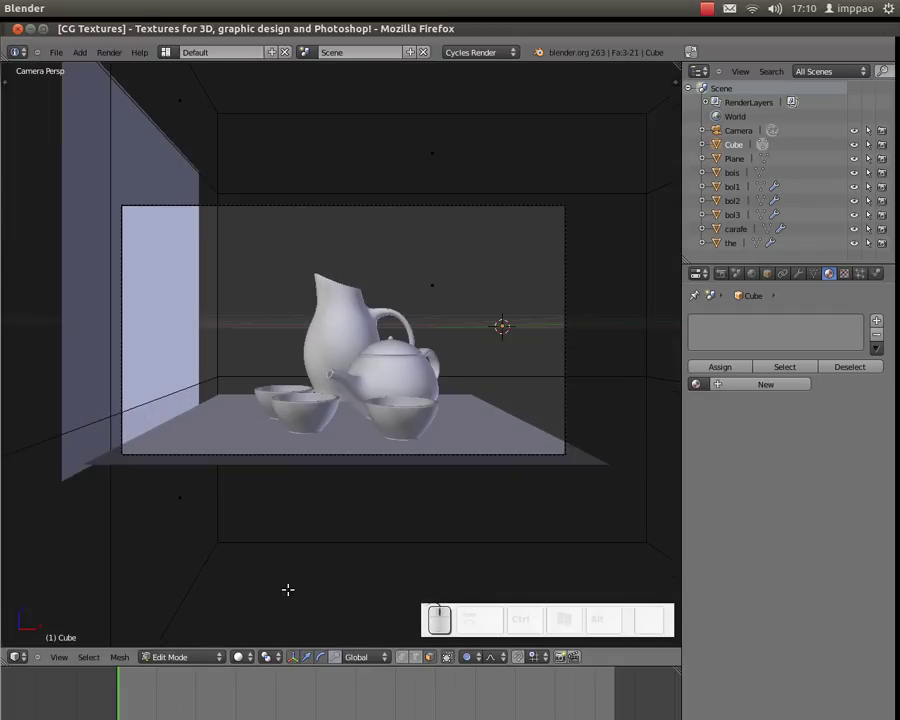
{"action": "left_click", "coordinate": [243, 661]}
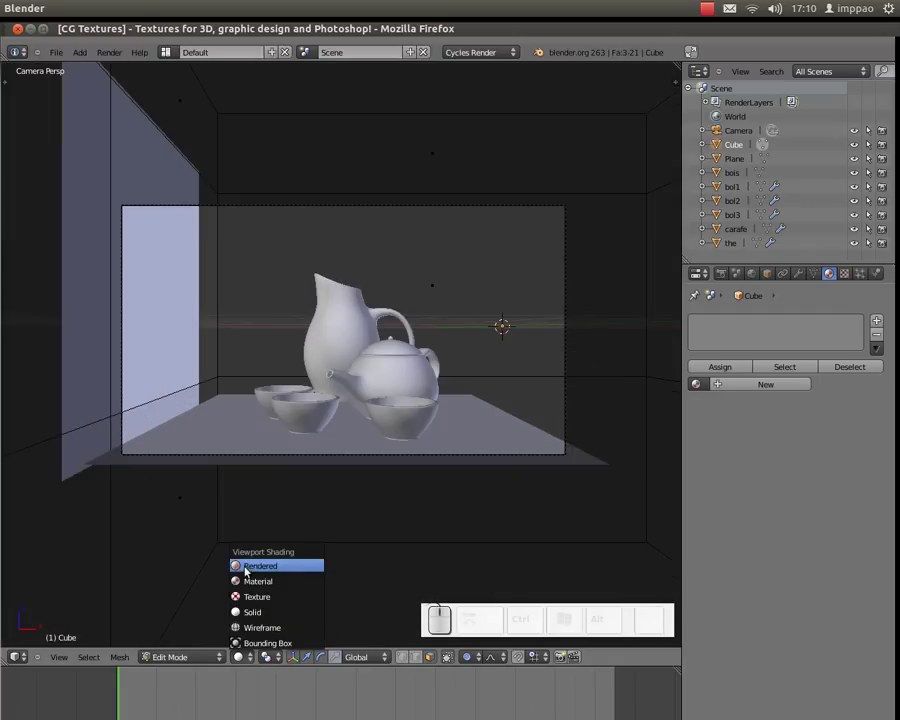
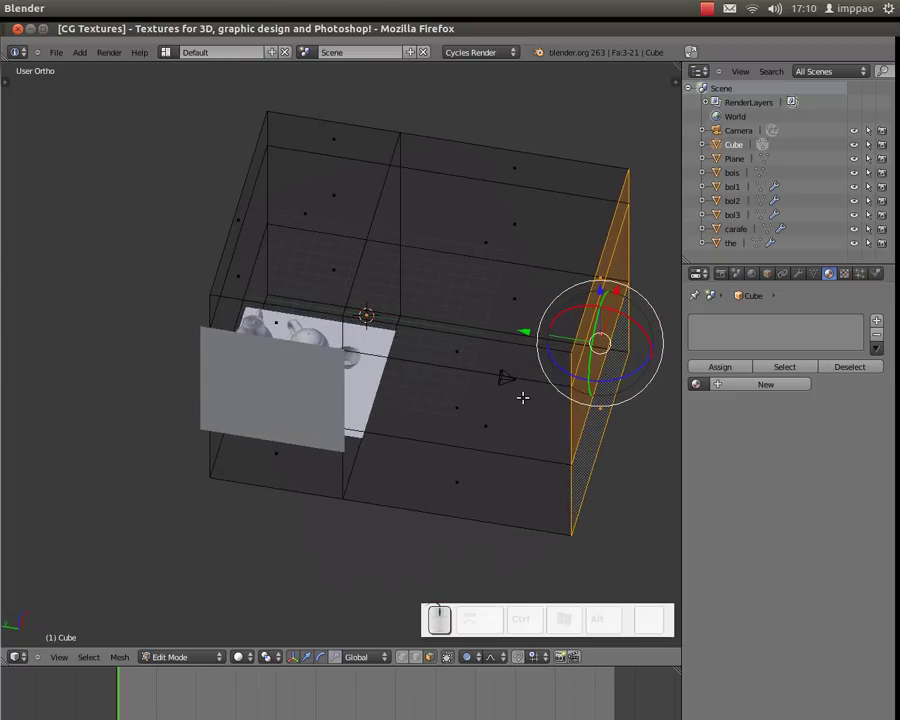
{"action": "key", "text": "KP_0"}
{"action": "scroll", "scroll_direction": "down", "scroll_amount": 3}
Step: Nudge a face of the room box in Edit Mode and confirm its position
{"action": "key", "text": "Tab"}
{"action": "right_click", "coordinate": [497, 242]}
{"action": "key", "text": "g"}
{"action": "middle_click", "coordinate": [415, 328]}
{"action": "left_click", "coordinate": [429, 286]}
Step: Start a quick Cycles test render, then cancel it and return to the scene
{"action": "key", "text": "F12"}
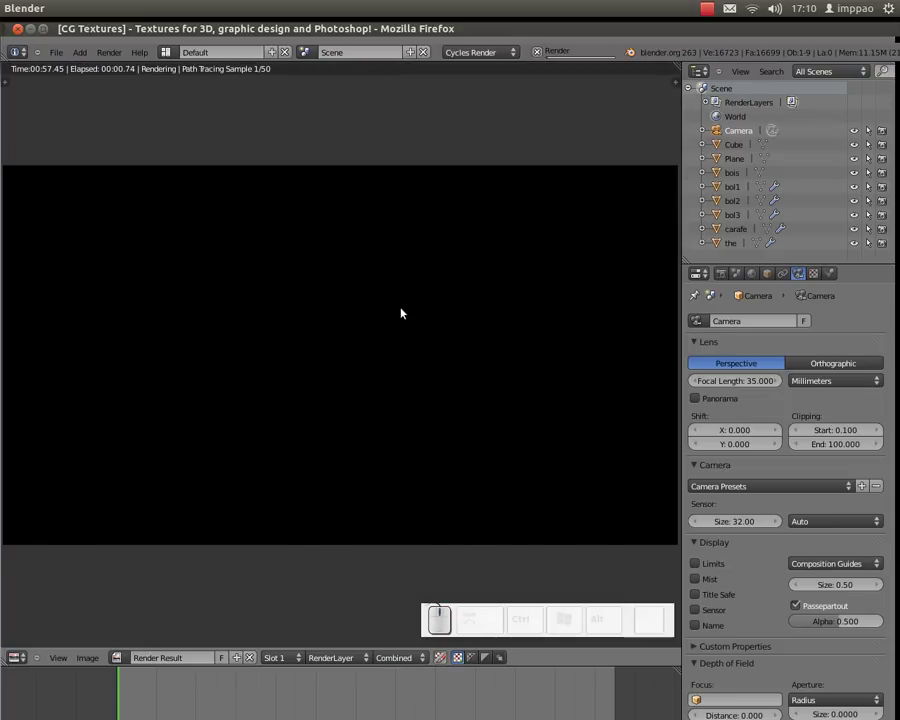
{"action": "key", "text": "Escape"}
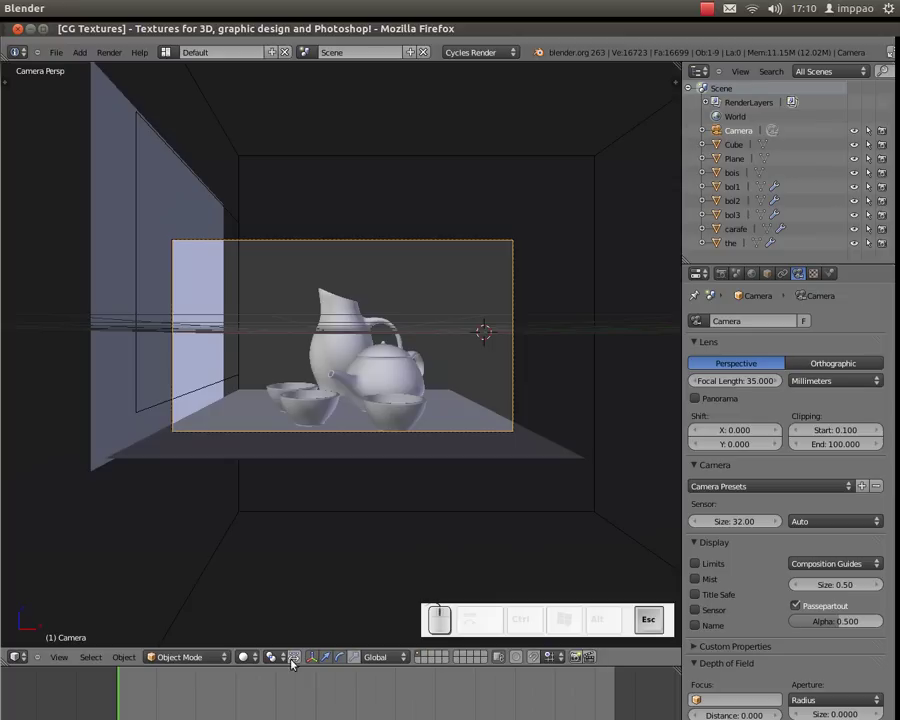
{"action": "left_click", "coordinate": [253, 655]}
{"action": "left_click", "coordinate": [264, 568]}
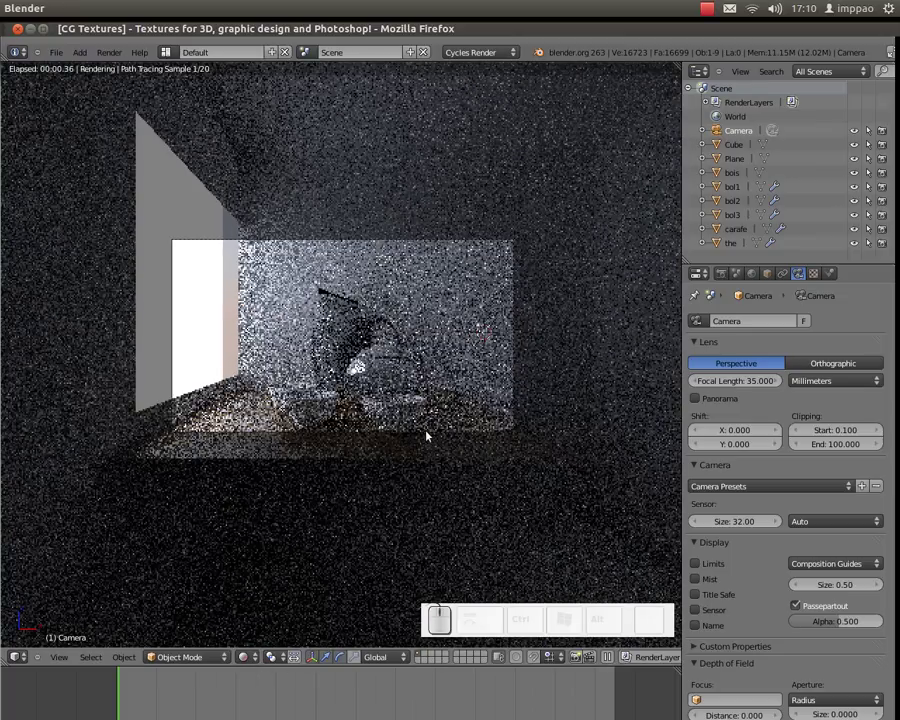
{"action": "scroll", "scroll_direction": "up", "scroll_amount": 3}
{"action": "left_click", "coordinate": [427, 441]}
{"action": "middle_click", "coordinate": [435, 425]}
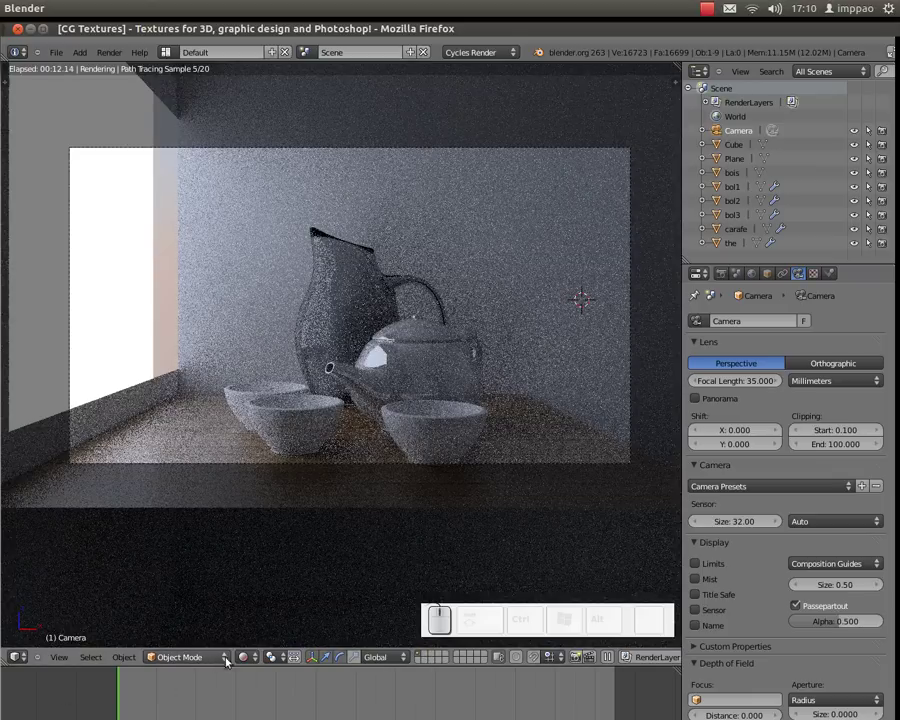
{"action": "left_click", "coordinate": [253, 654]}
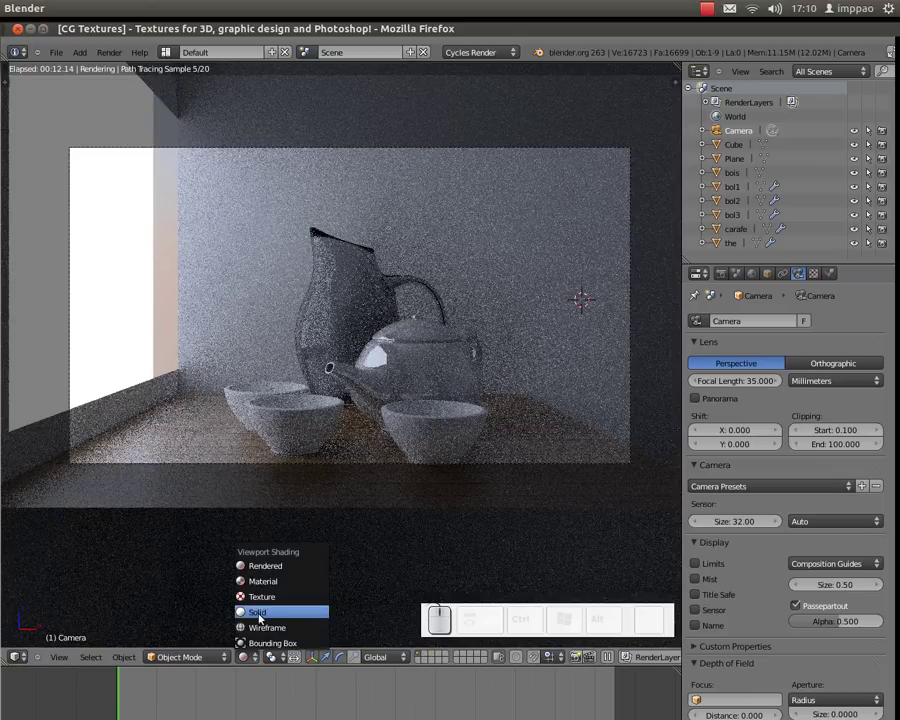
{"action": "left_click", "coordinate": [261, 615]}
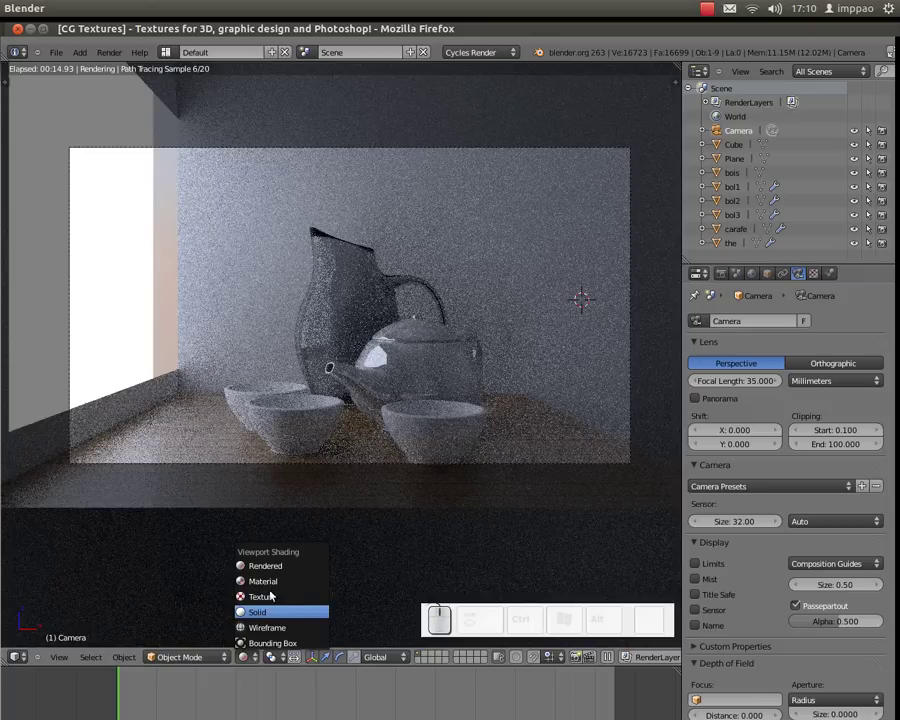
{"action": "left_click", "coordinate": [253, 614]}
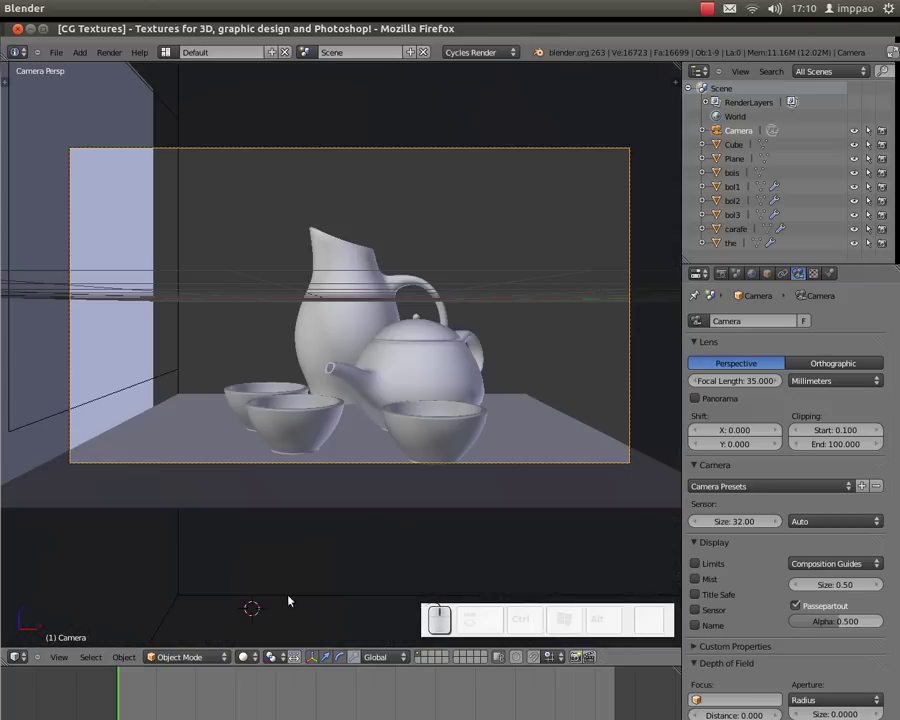
Step: From top view, duplicate the lamp plane and place the copy on the other side
{"action": "key", "text": "KP_7"}
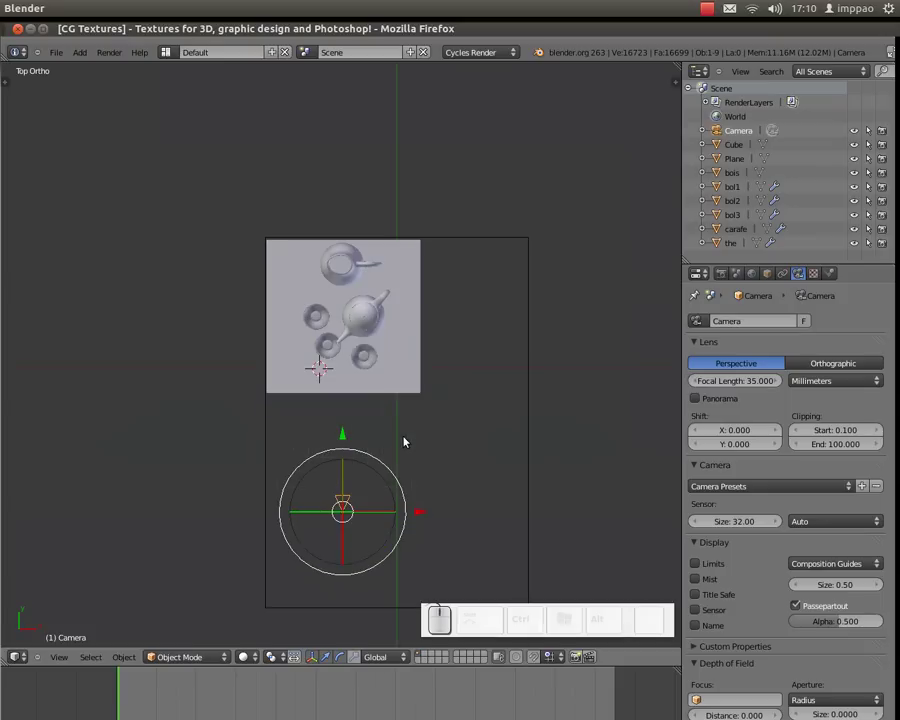
{"action": "middle_click", "coordinate": [408, 436]}
{"action": "key", "text": "KP_7"}
{"action": "right_click", "coordinate": [269, 297]}
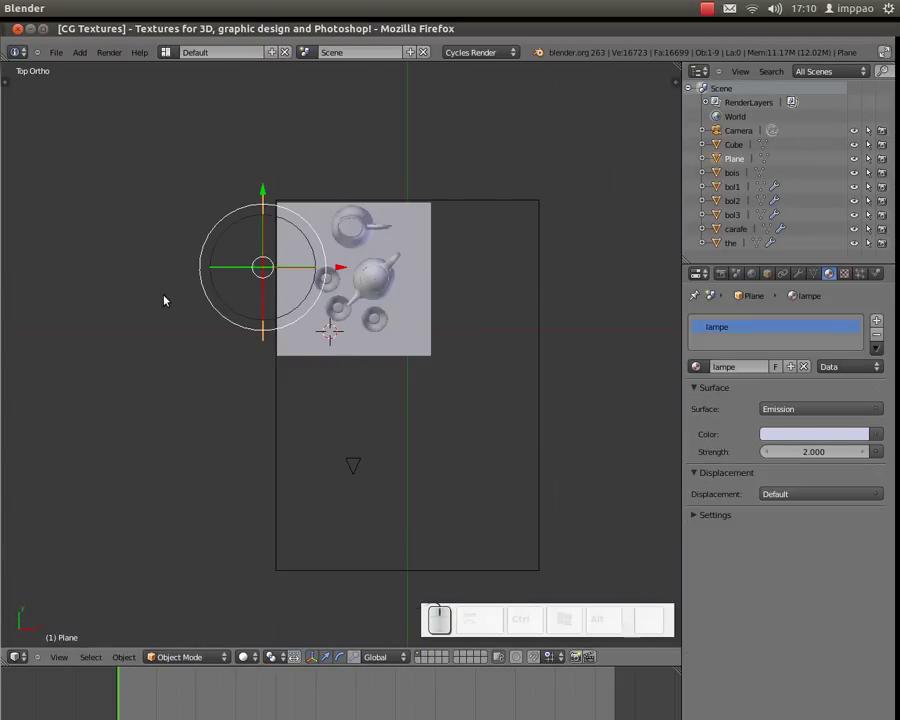
{"action": "key", "text": "shift+d"}
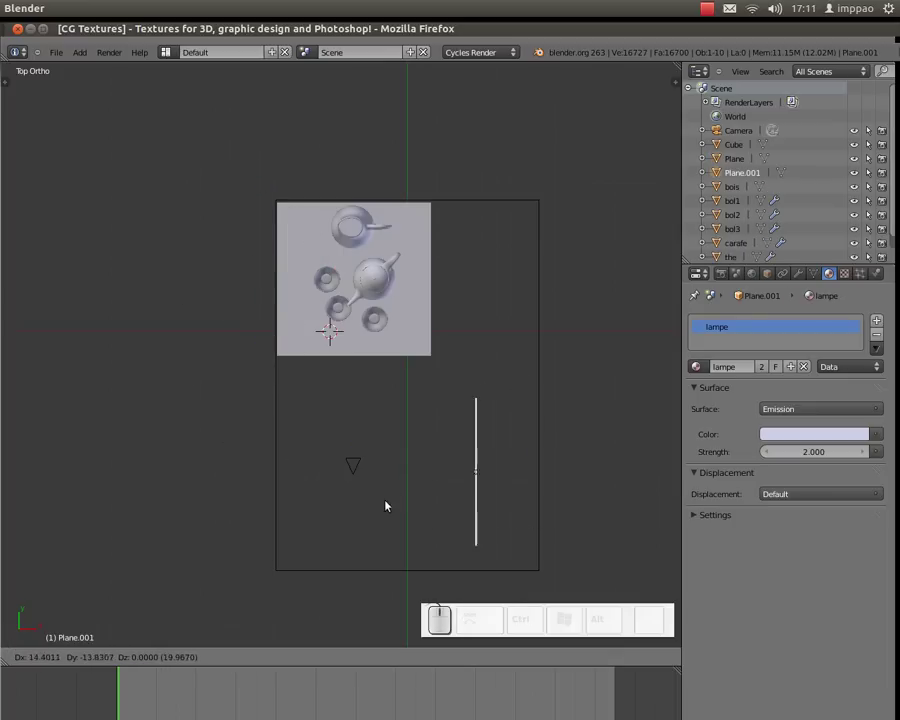
{"action": "left_click", "coordinate": [369, 521]}
Step: Rotate, reposition and tilt the new lamp plane toward the objects
{"action": "scroll", "scroll_direction": "up", "scroll_amount": 3}
{"action": "key", "text": "r"}
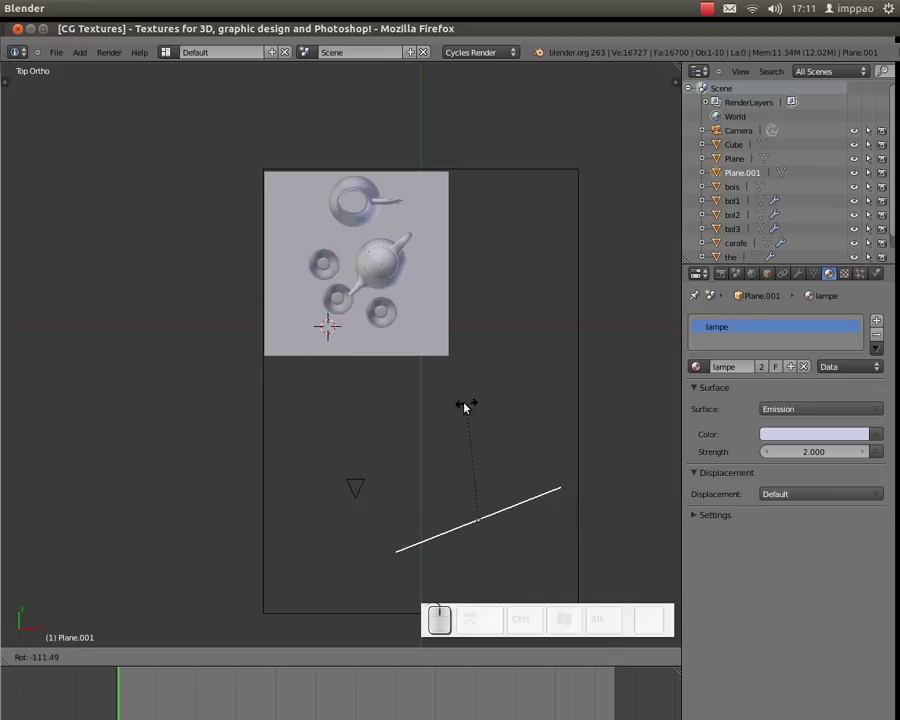
{"action": "left_click", "coordinate": [446, 410]}
{"action": "key", "text": "g"}
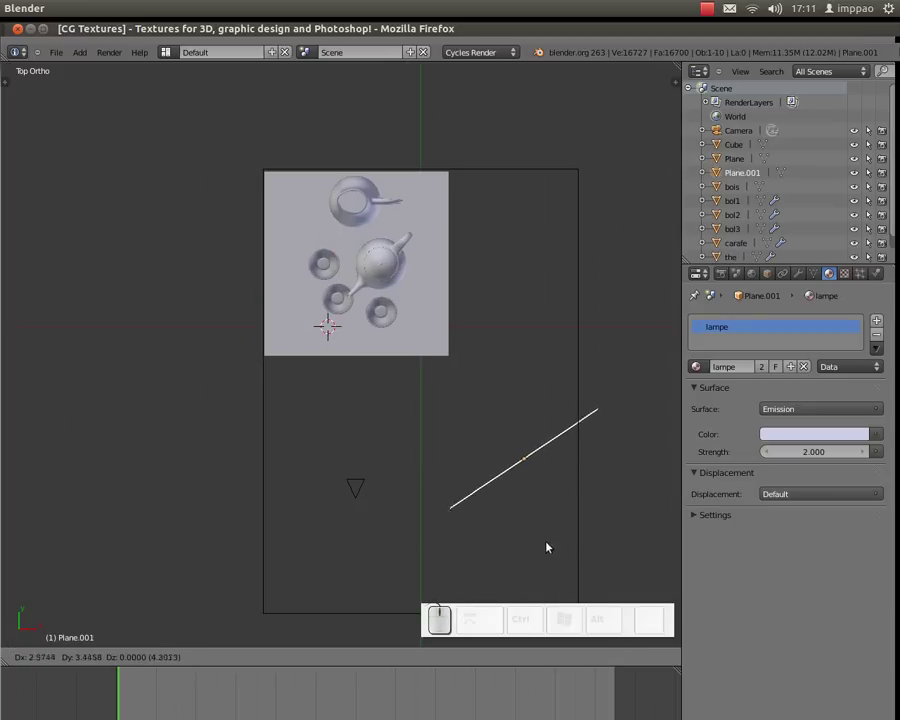
{"action": "left_click", "coordinate": [514, 543]}
{"action": "scroll", "scroll_direction": "down", "scroll_amount": 3}
{"action": "middle_click", "coordinate": [511, 542]}
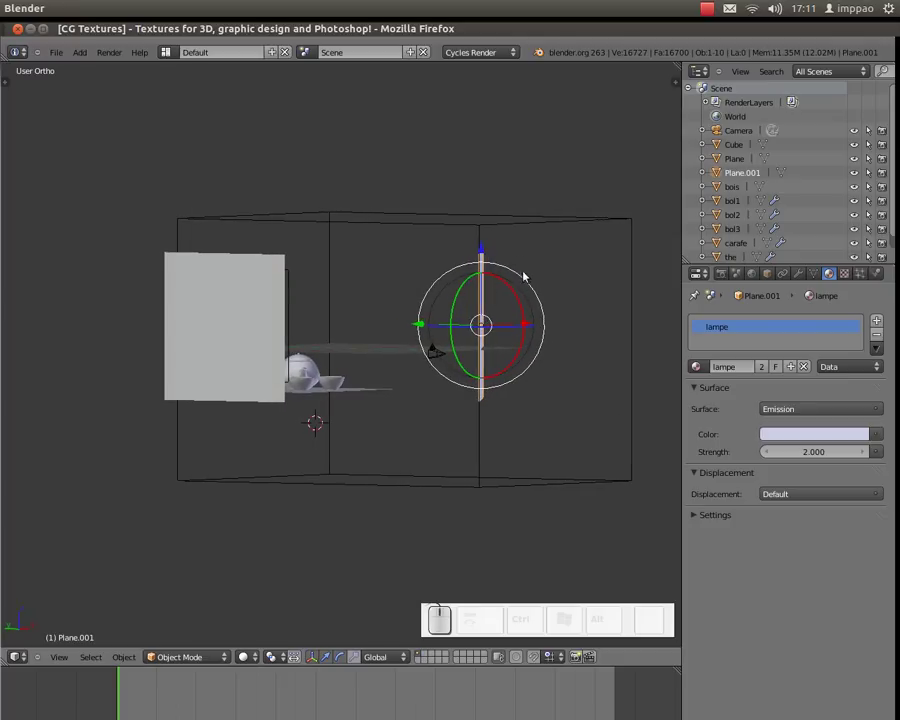
{"action": "left_click_drag", "start_coordinate": [530, 280], "coordinate": [805, 425]}
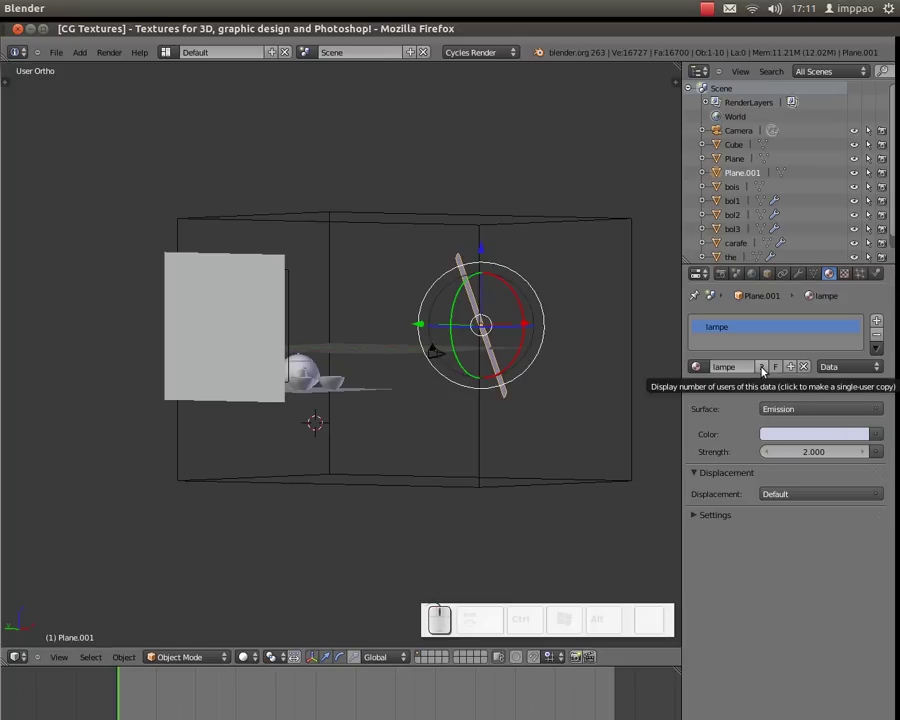
Step: Give Plane.001 its own material lampe2 with a warm cream tint, then view through the camera
{"action": "left_click", "coordinate": [763, 369]}
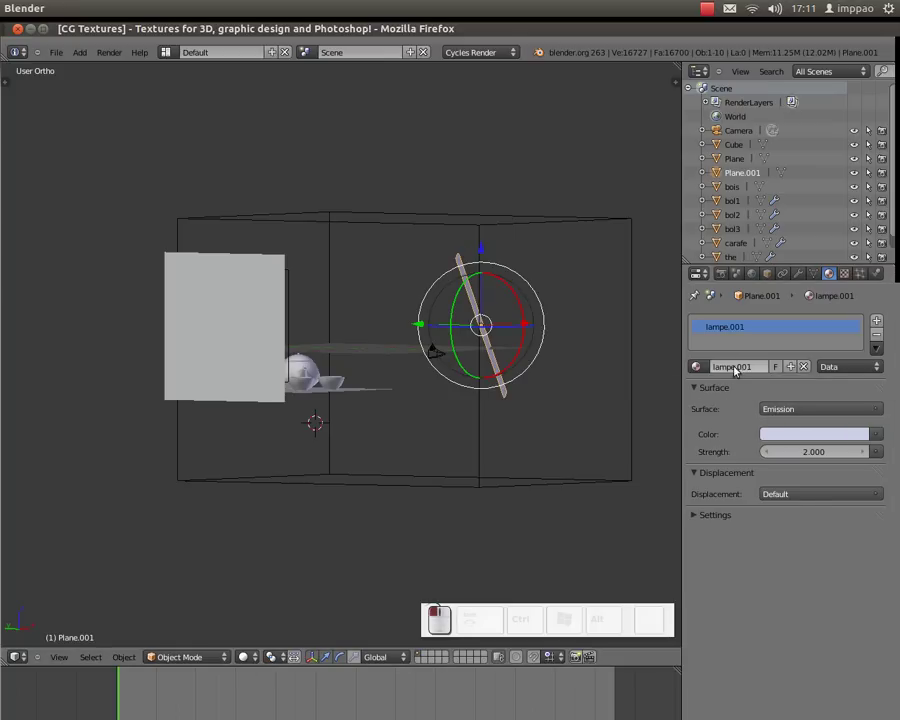
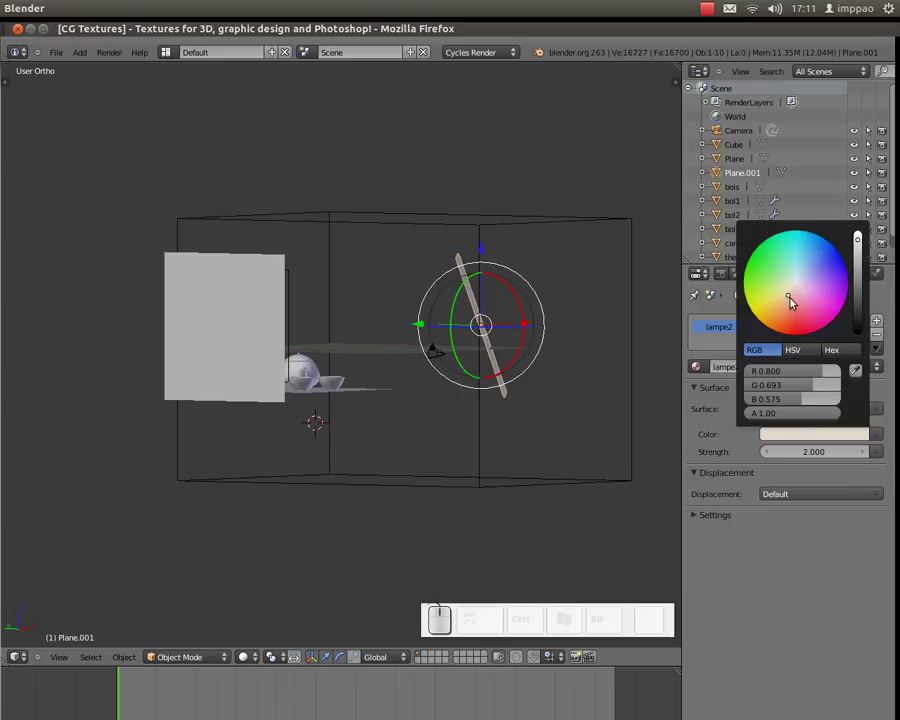
{"action": "left_click", "coordinate": [793, 298]}
{"action": "left_click", "coordinate": [451, 172]}
{"action": "middle_click", "coordinate": [532, 209]}
{"action": "key", "text": "KP_0"}
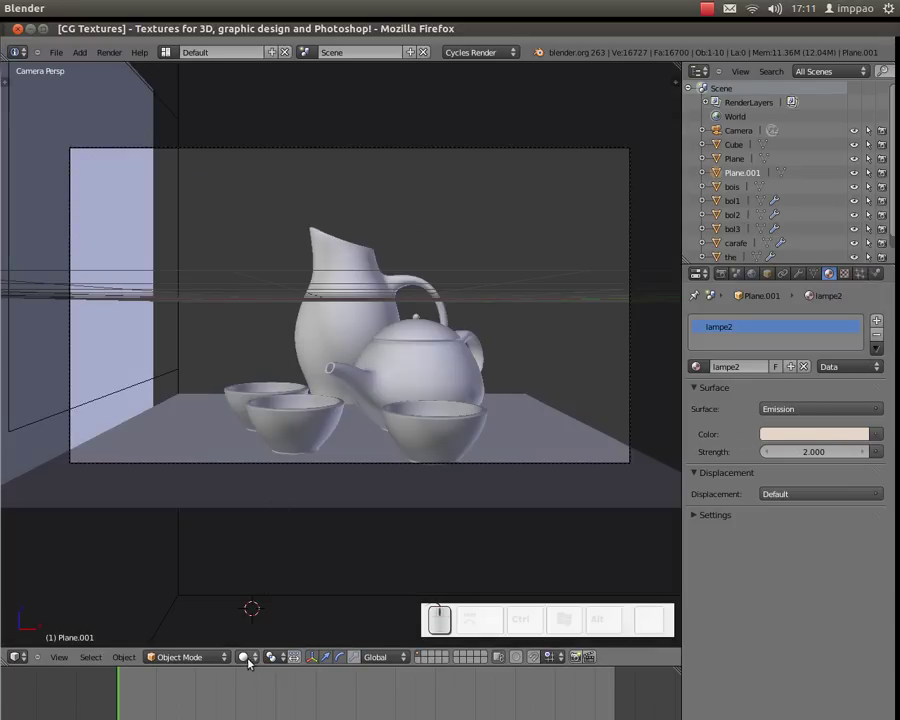
Step: Preview in Rendered shading, move the camera slightly down along Z, and render the final image
{"action": "left_click", "coordinate": [250, 660]}
{"action": "left_click", "coordinate": [261, 565]}
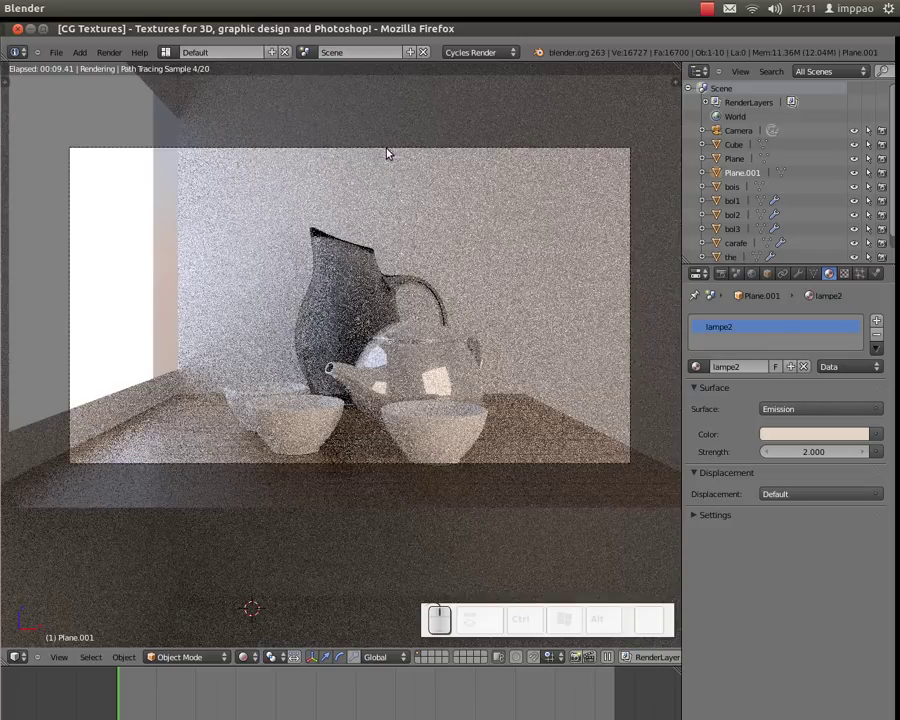
{"action": "right_click", "coordinate": [389, 148]}
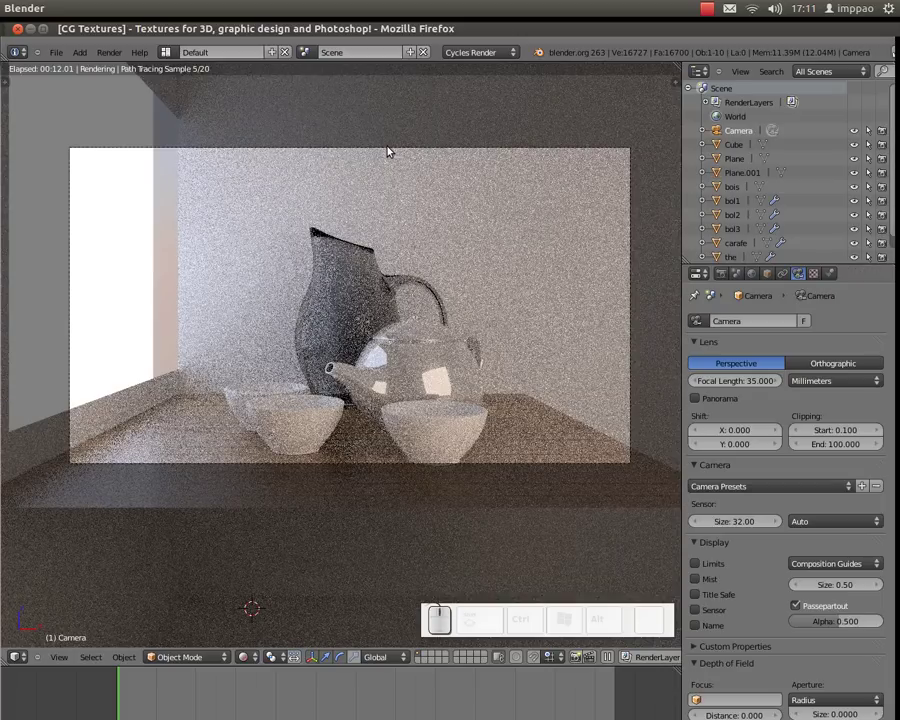
{"action": "key", "text": "g"}
{"action": "key", "text": "z"}
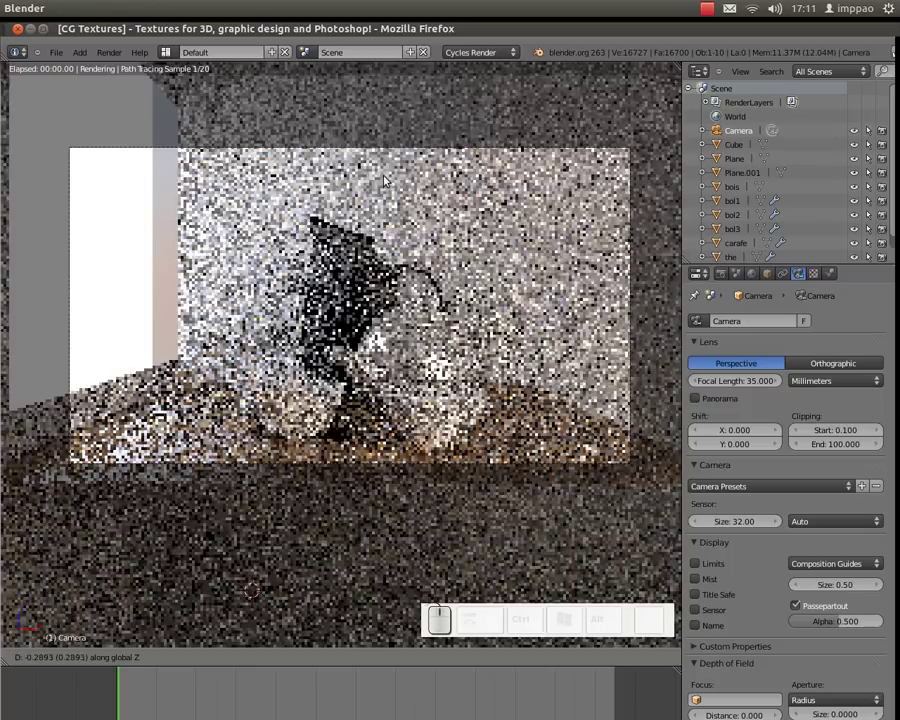
{"action": "left_click", "coordinate": [385, 181]}
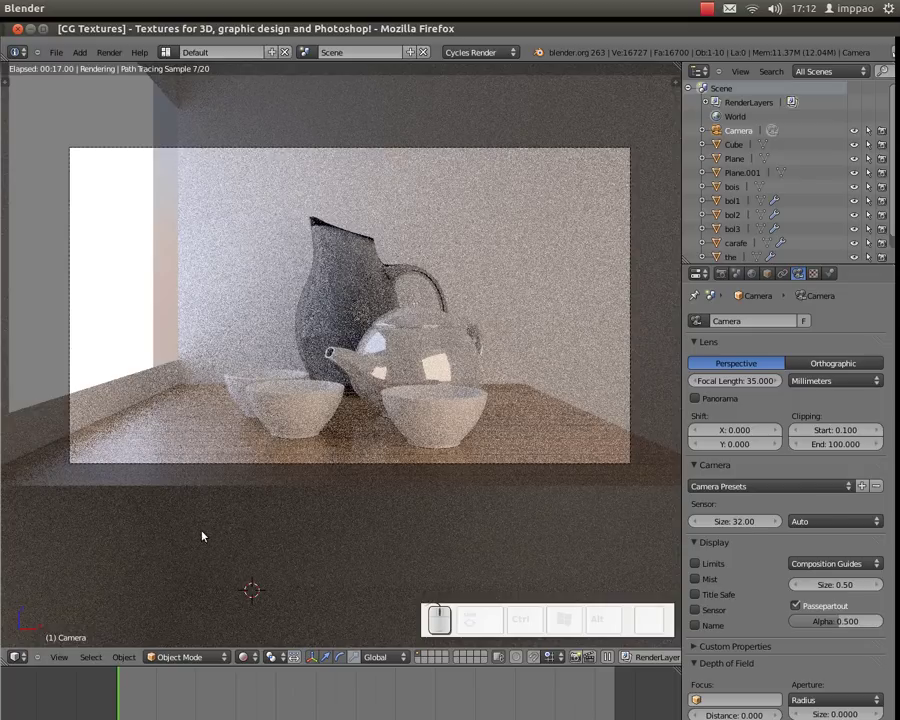
{"action": "key", "text": "F12"}
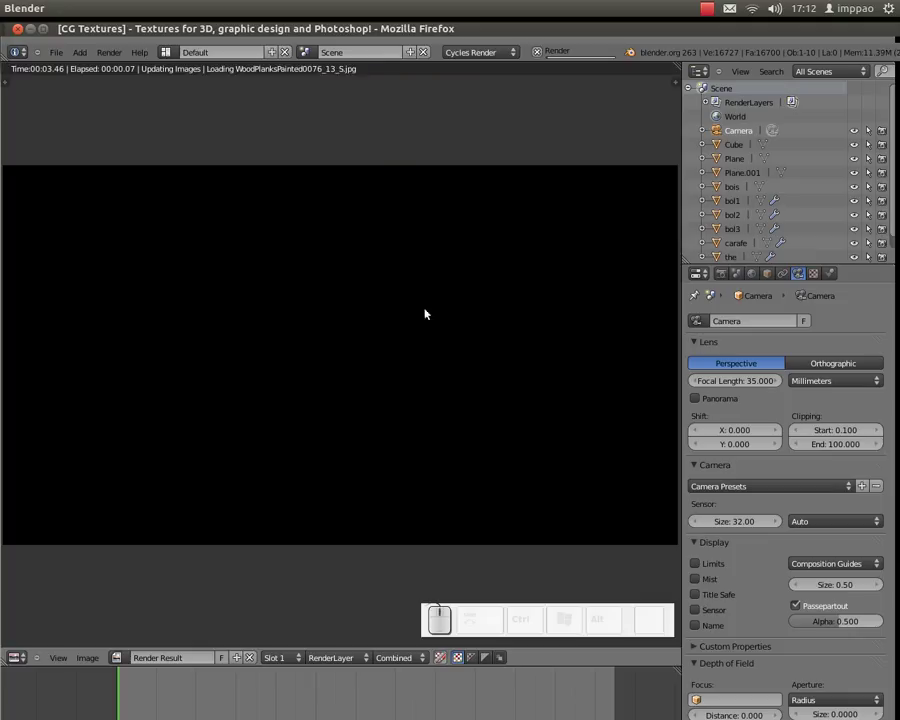